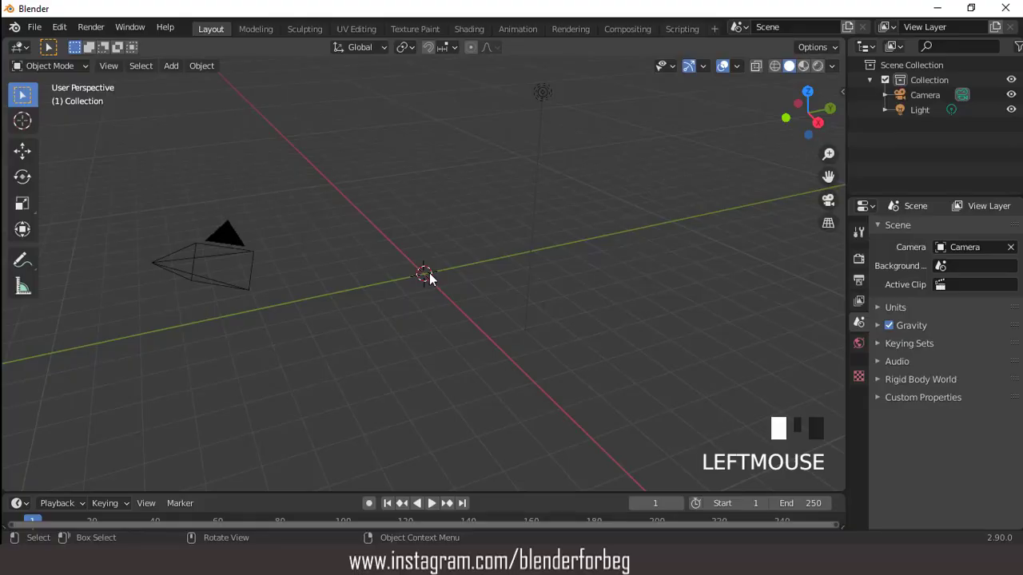
Look around the empty scene and switch to top view ready for the 16-vertex circle
drag(743, 74, 183, 72)
drag(182, 70, 440, 247)
scroll(up, 3)
key(KP_7)
scroll(up, 3)
Delete the circle's right half, extrude the end vertices along X and join them
key(Tab)
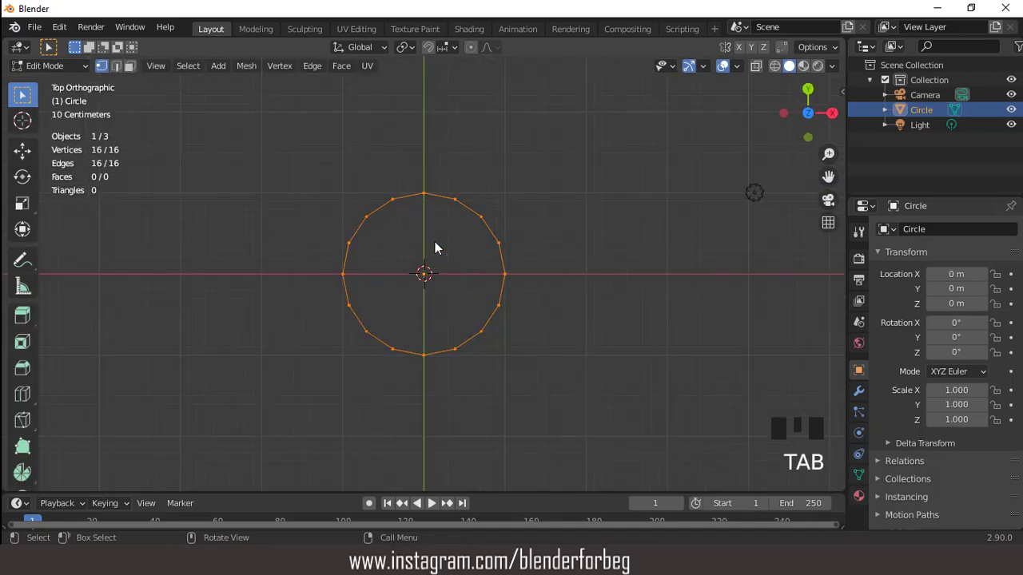
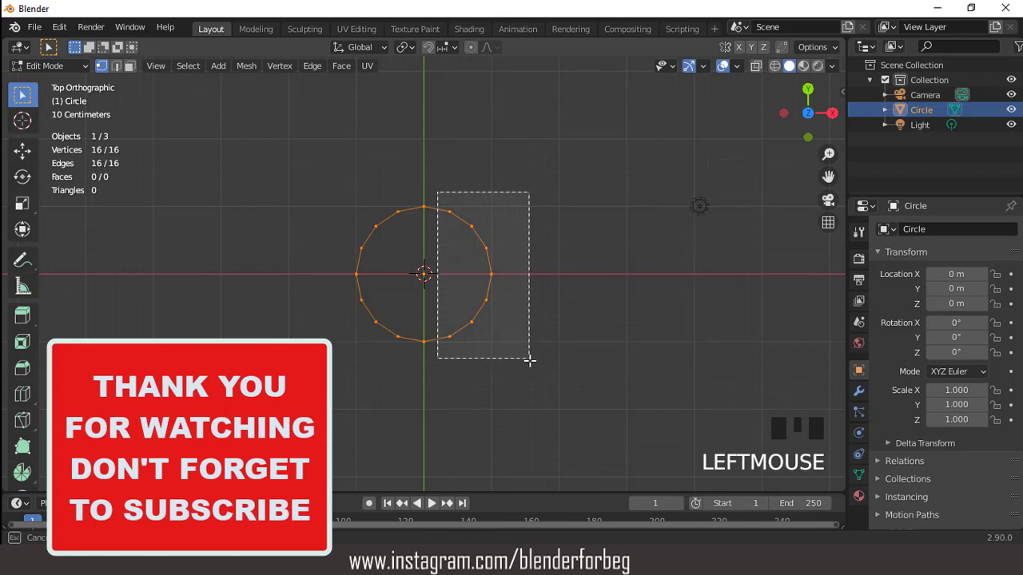
key(x)
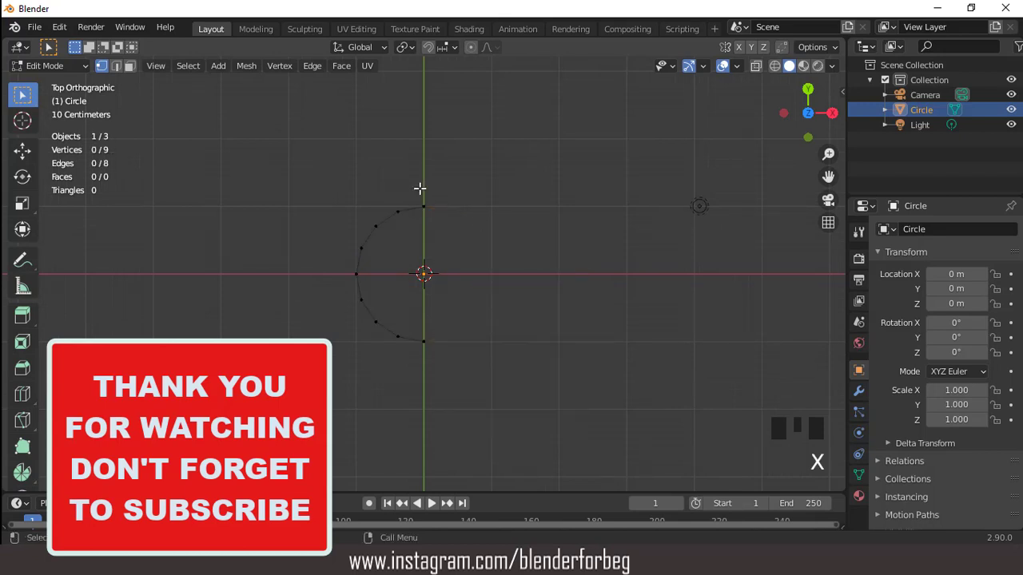
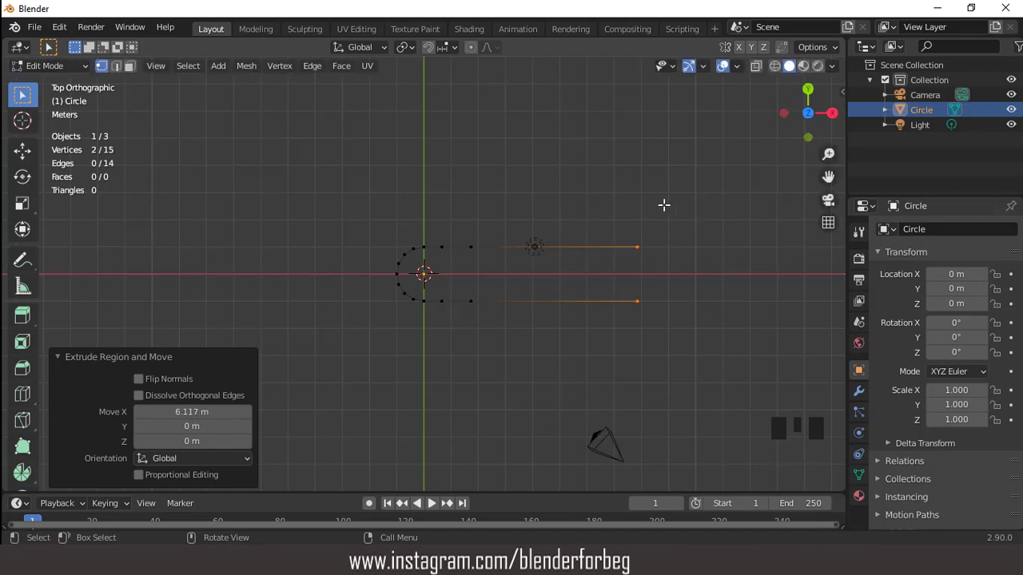
scroll(up, 3)
key(f)
scroll(up, 3)
scroll(down, 3)
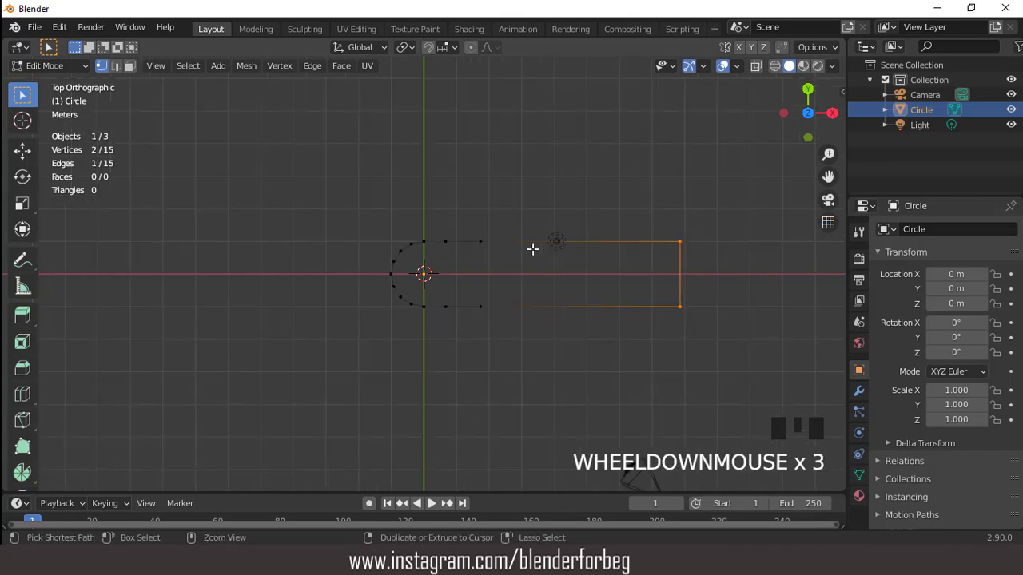
Fill the deck outline with a single face, leave editing and apply the object's scale
key(ctrl+KP_6)
key(ctrl+KP_6)
scroll(up, 3)
key(a)
scroll(up, 3)
scroll(down, 3)
key(f)
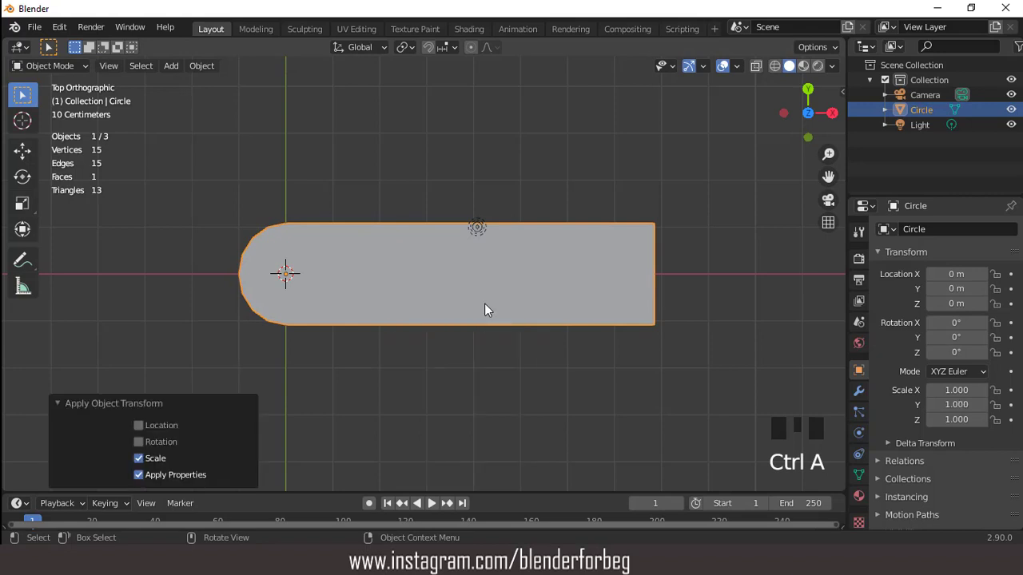
Inset the deck face and select the full loop of thin rim faces around its edge
scroll(up, 3)
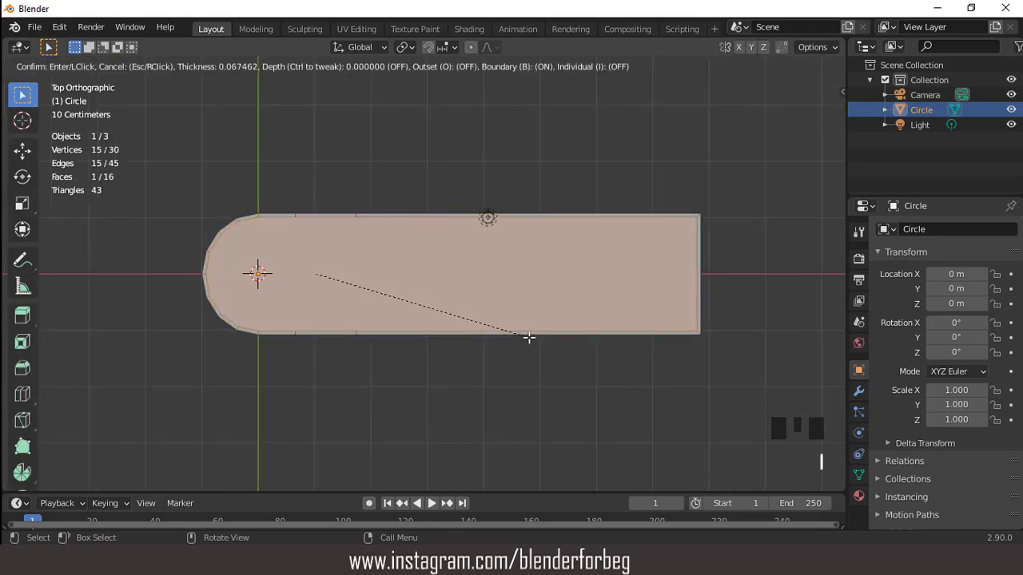
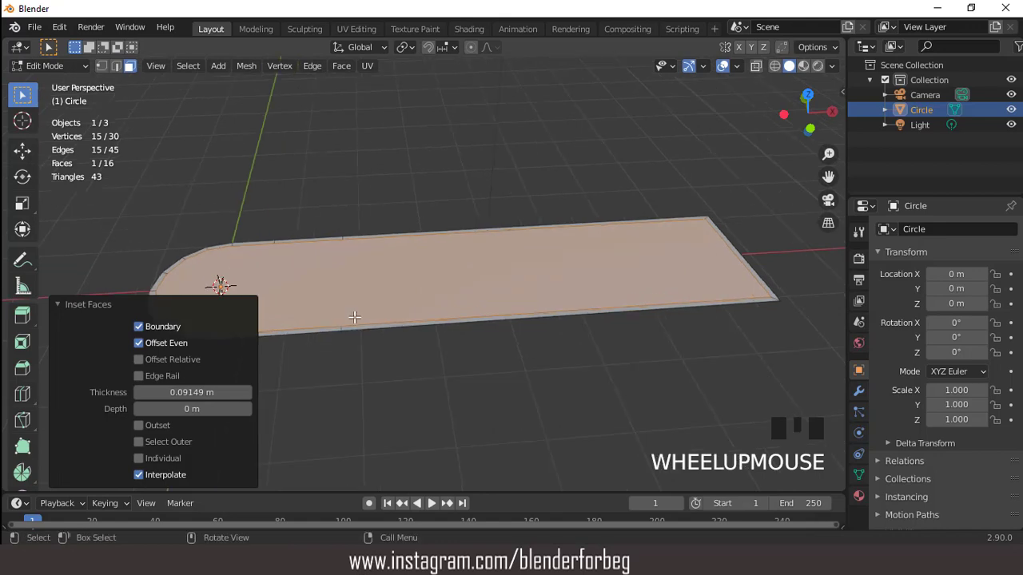
click(223, 276)
double_click(224, 287)
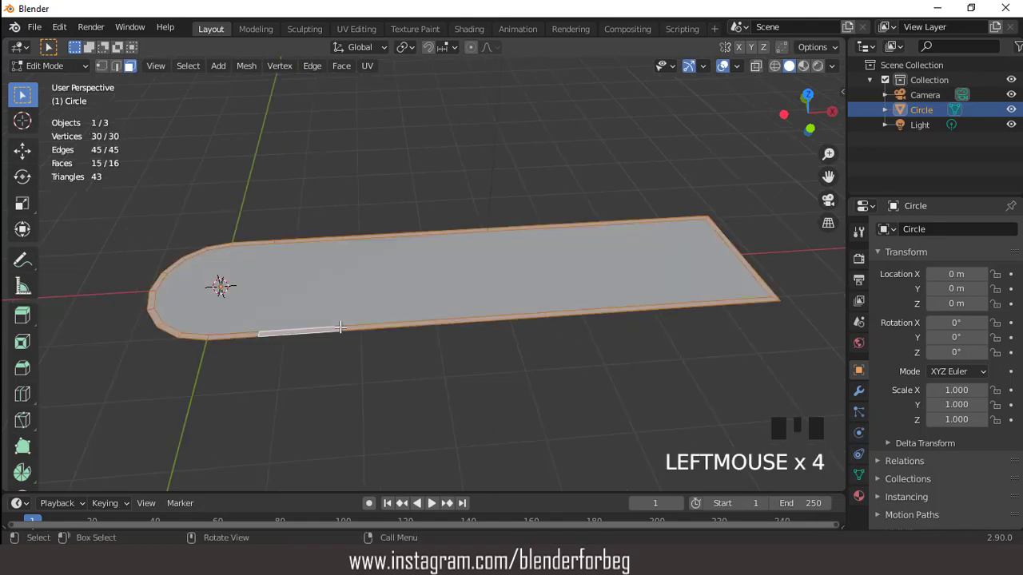
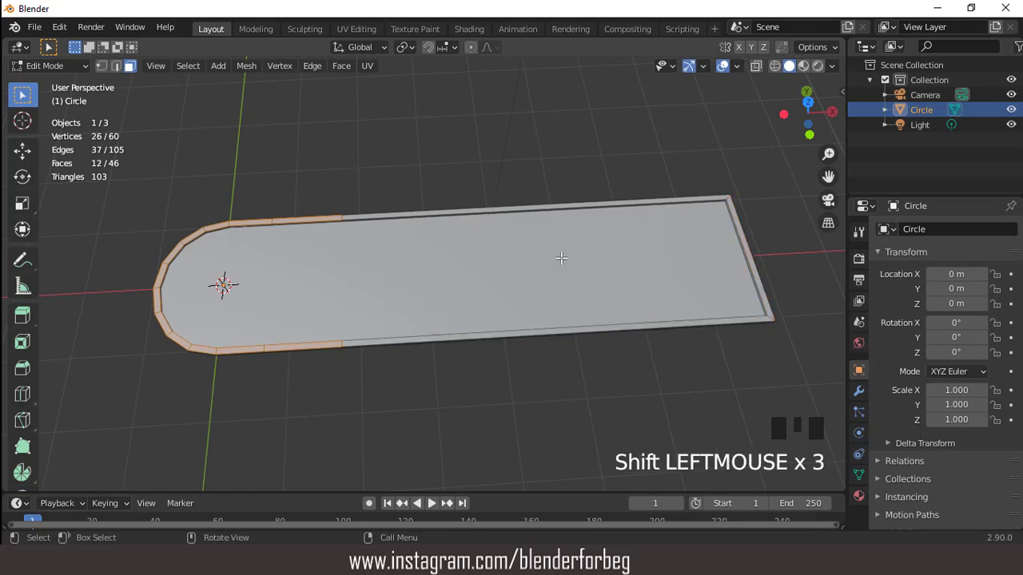
Extrude the bow rim faces upward in front view into a low stepped wall, then switch to edge select
key(KP_1)
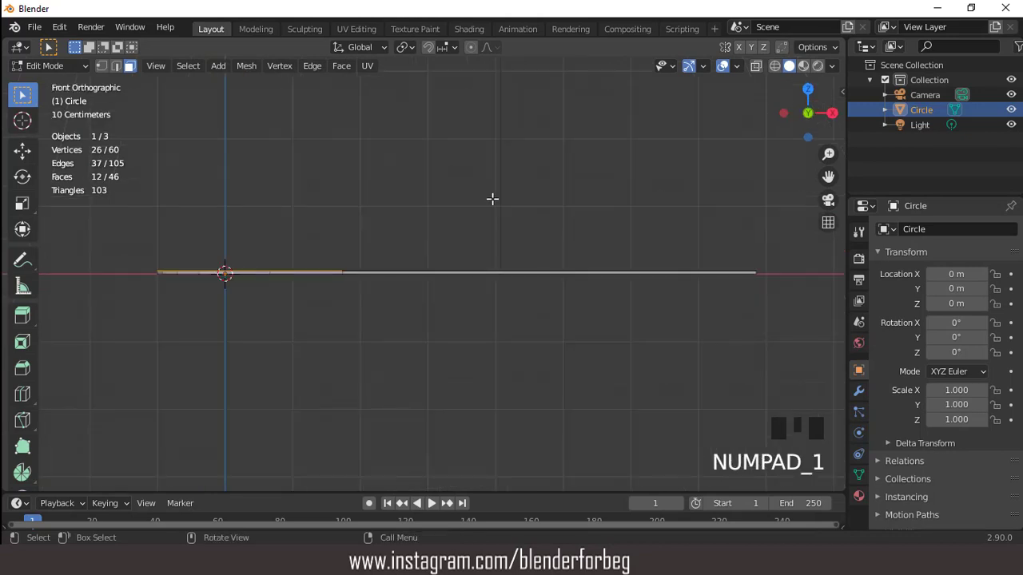
key(e)
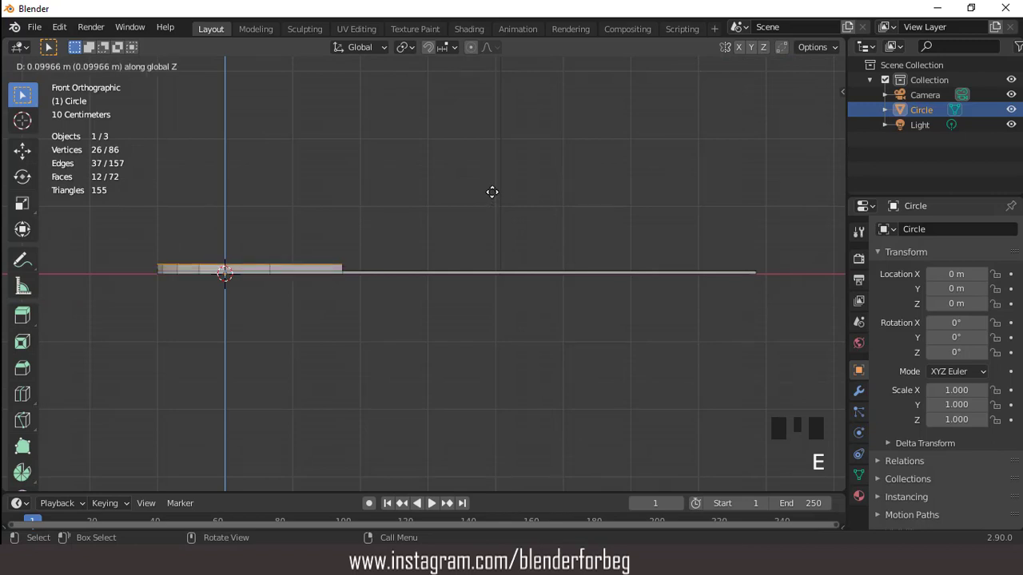
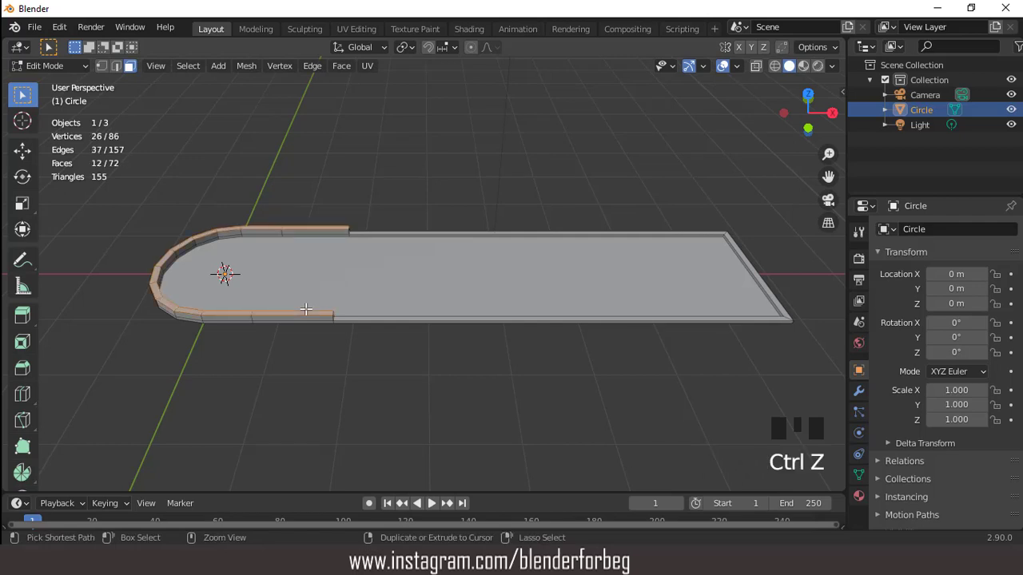
key(KP_7)
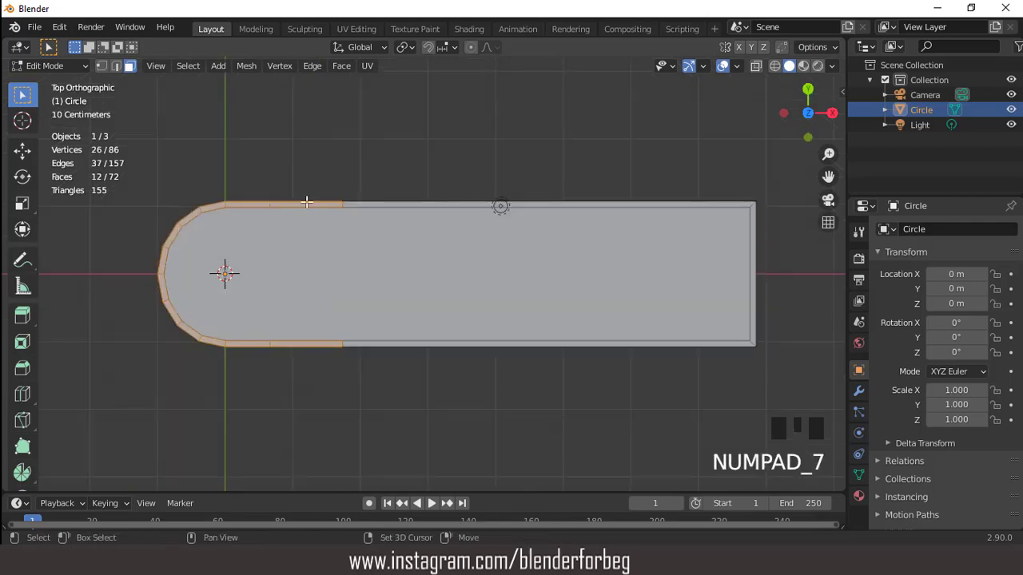
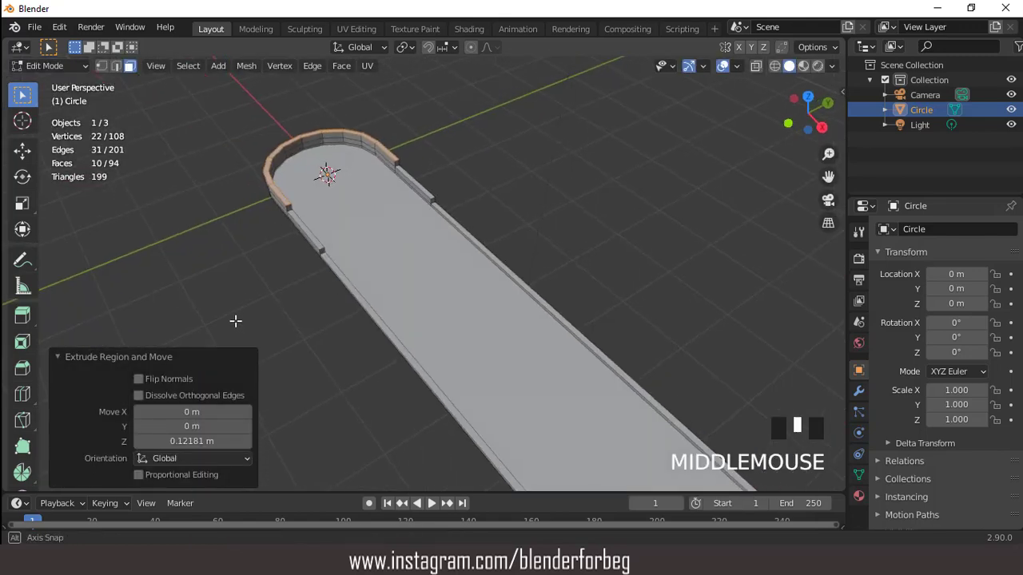
scroll(up, 3)
key(2)
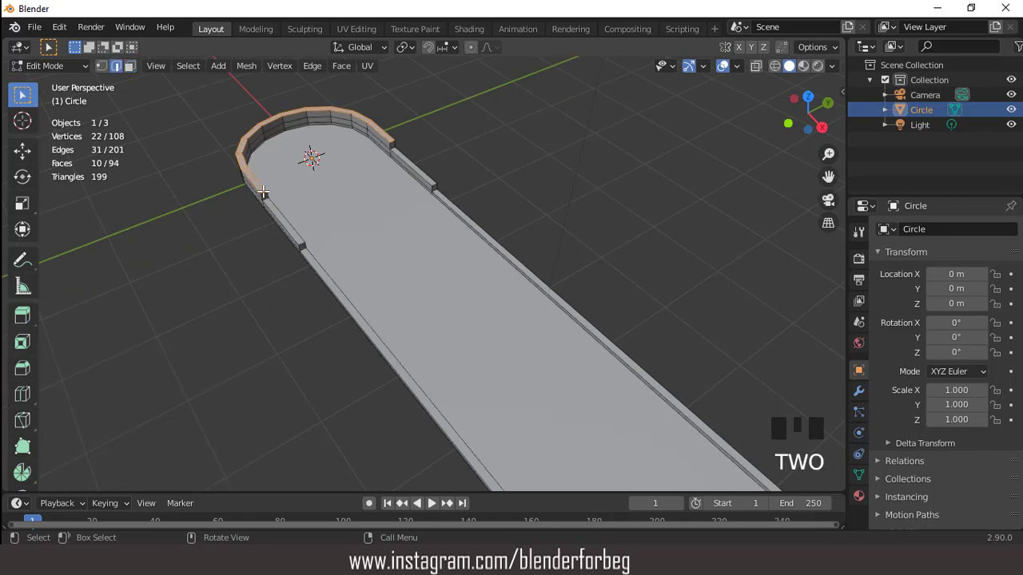
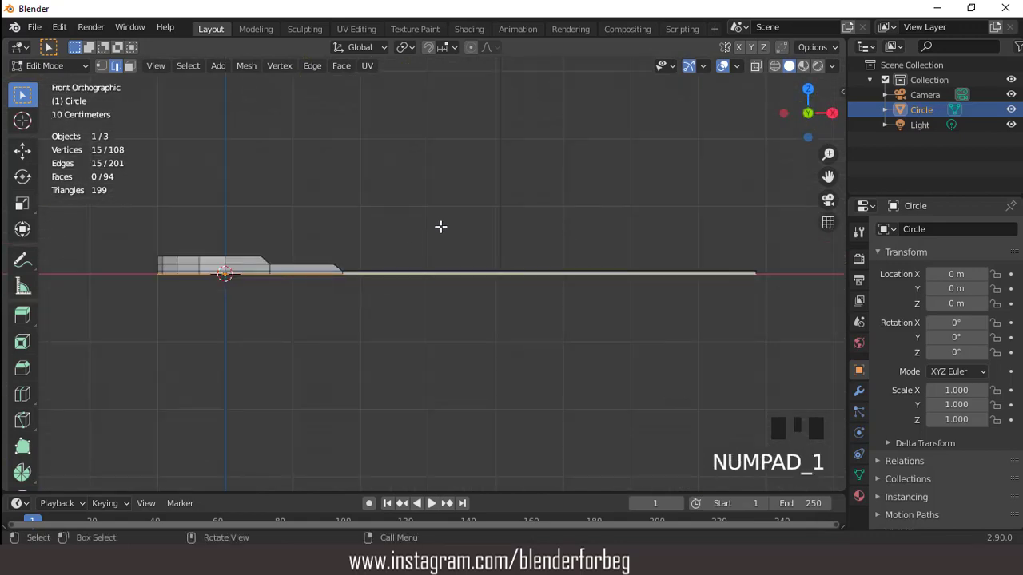
Extrude the outer deck edges down about one metre and narrow the bottom into a slanted hull
key(e)
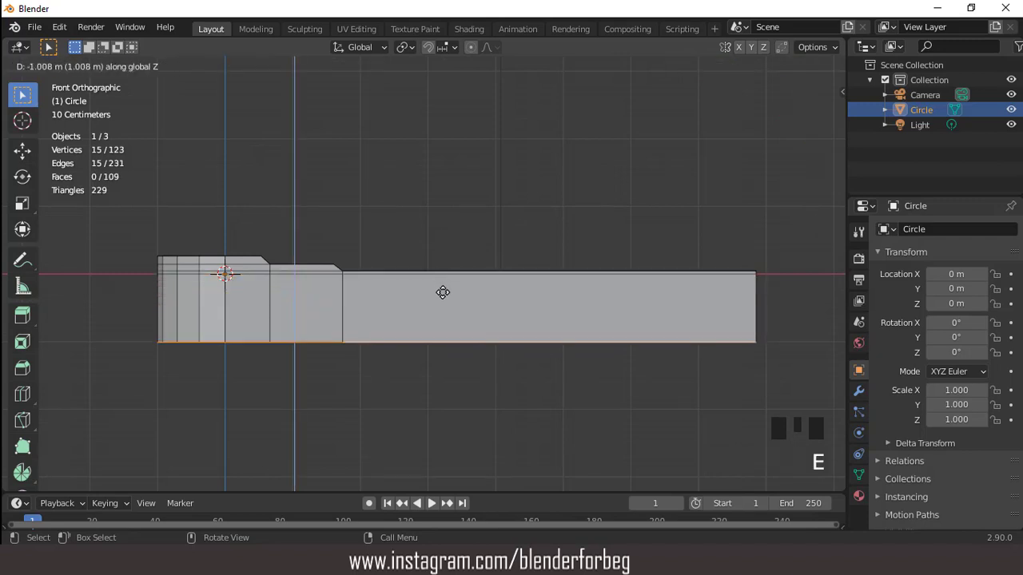
scroll(down, 3)
key(s)
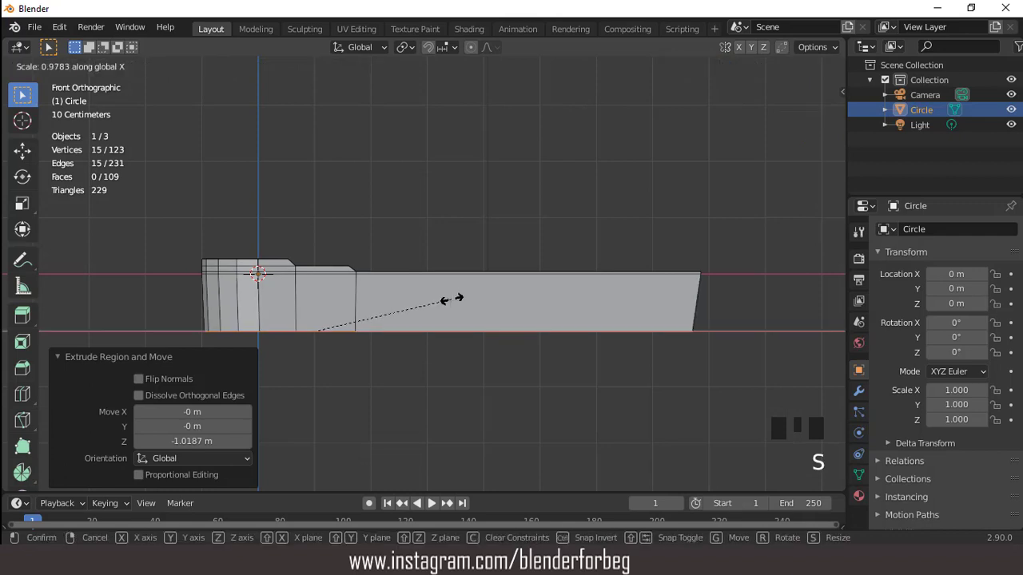
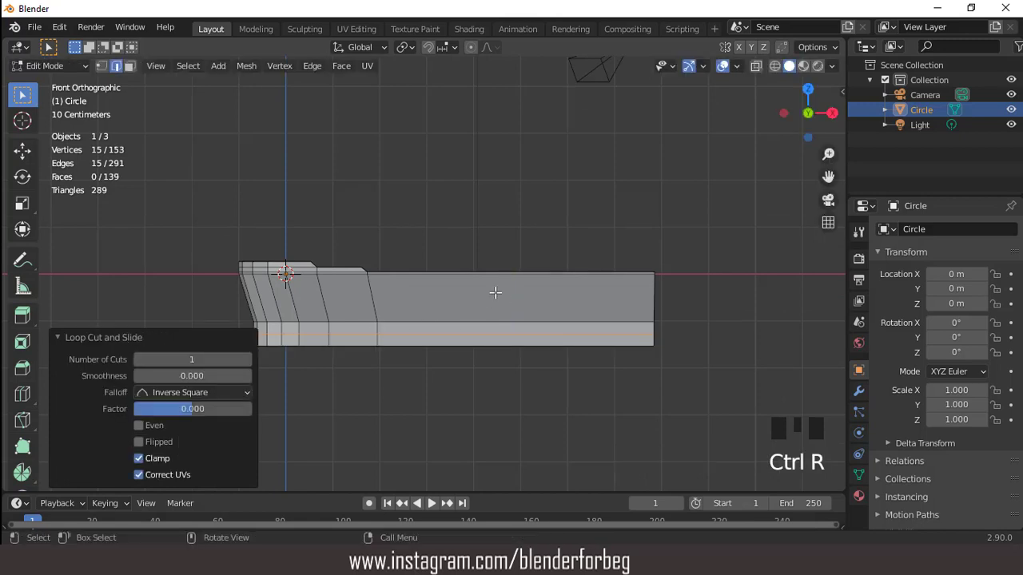
Stretch and shift the lower hull edge loop toward the bow, bevel it and undo the bevel
scroll(down, 3)
key(s)
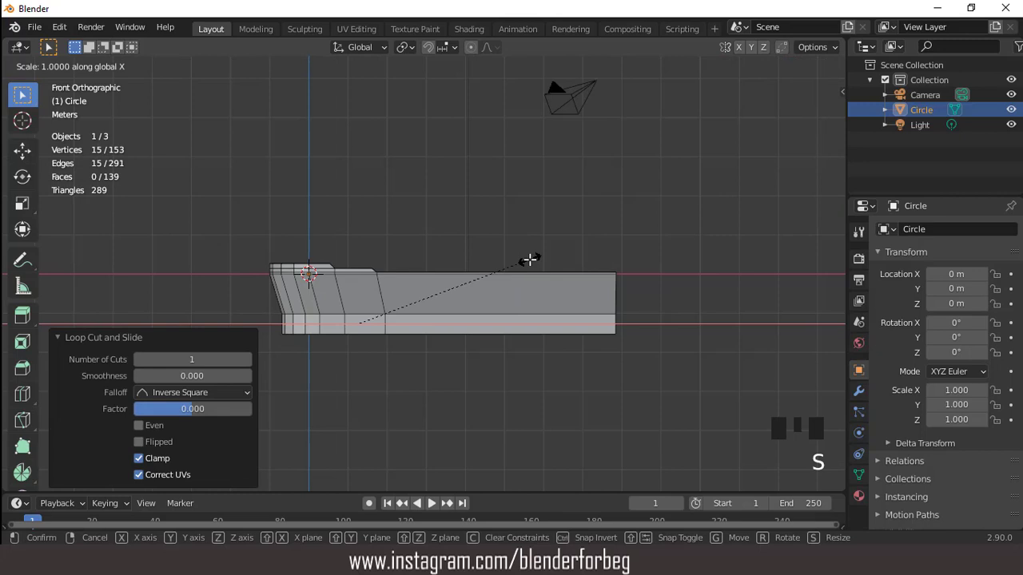
scroll(up, 3)
key(g)
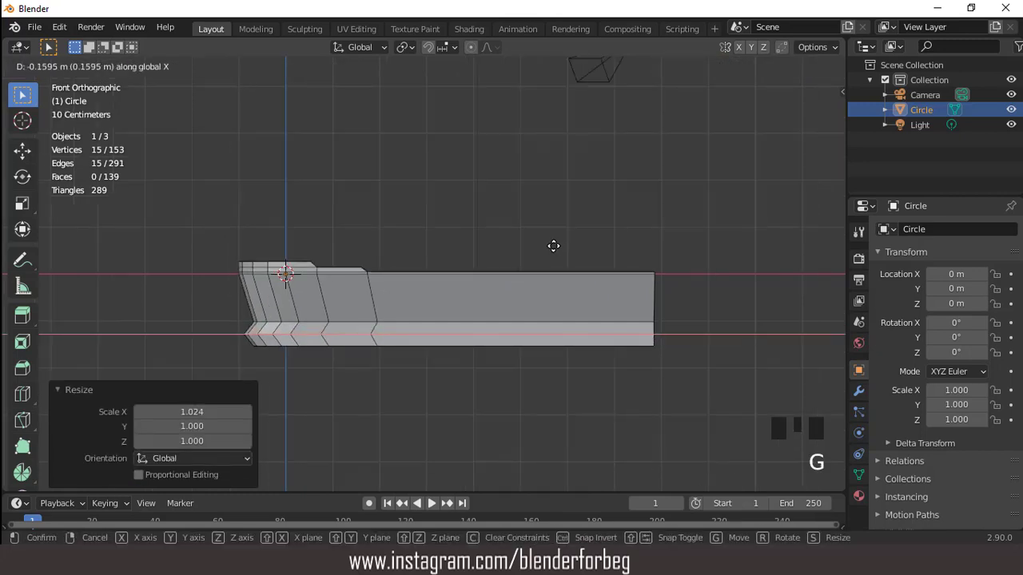
scroll(up, 3)
key(ctrl+b)
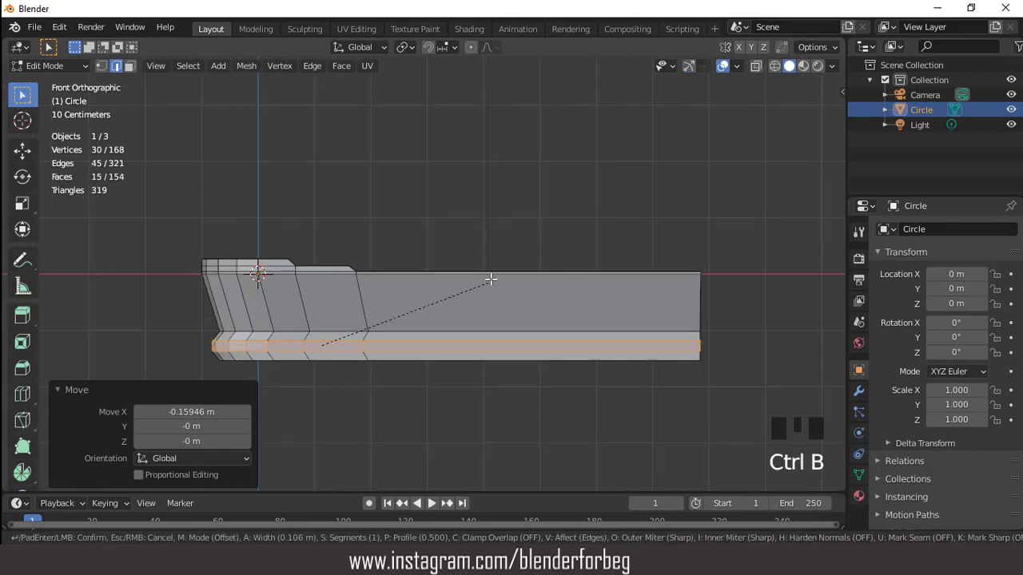
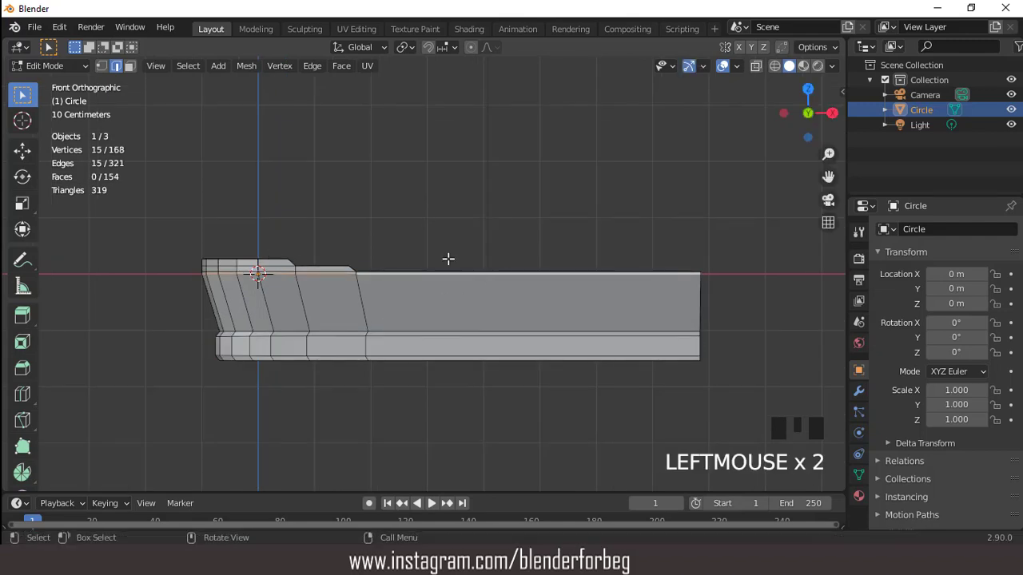
key(ctrl+z)
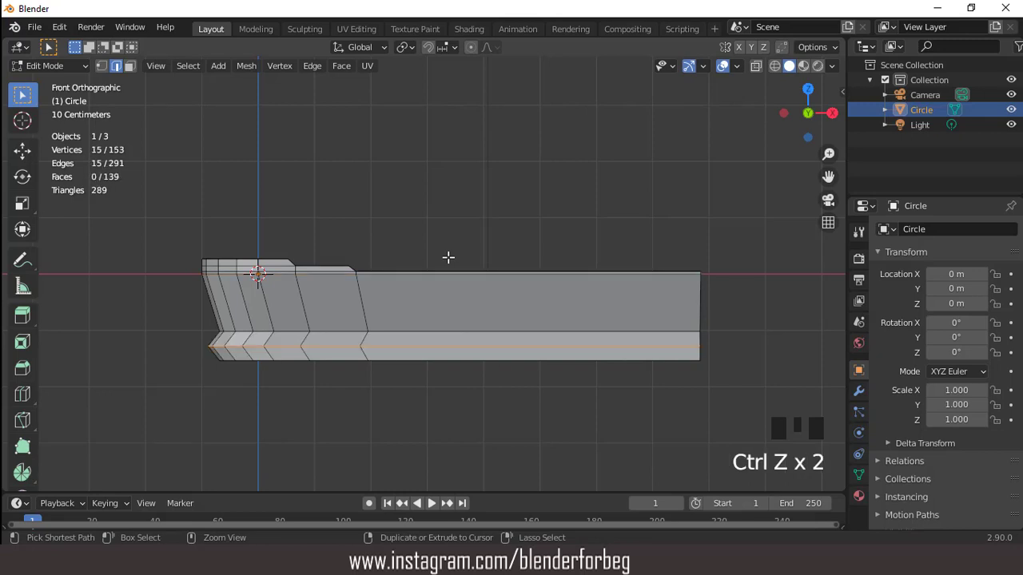
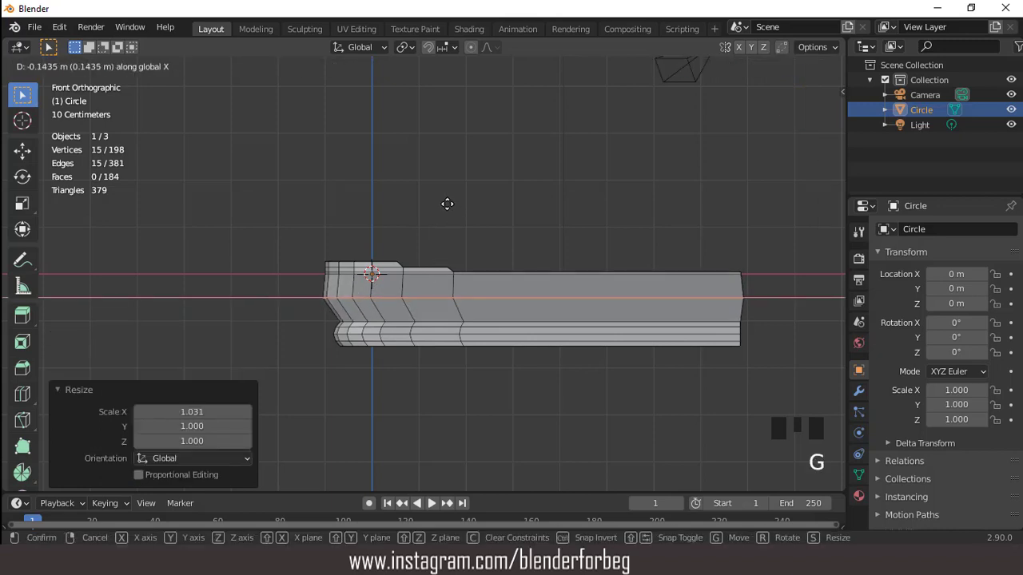
Bevel the pushed-out lower edge loop into a rounded ridge along the hull sides
scroll(up, 3)
key(ctrl+b)
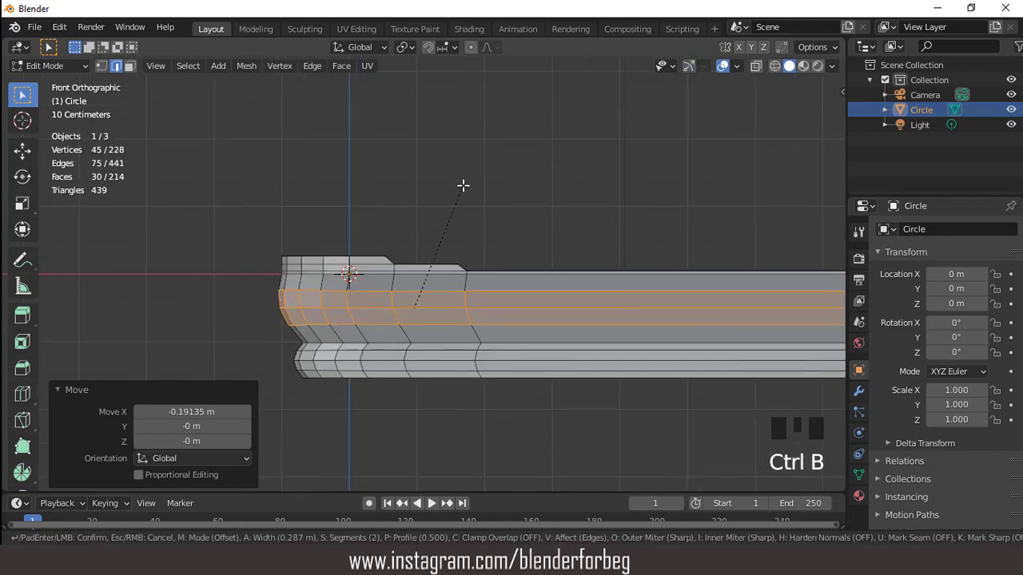
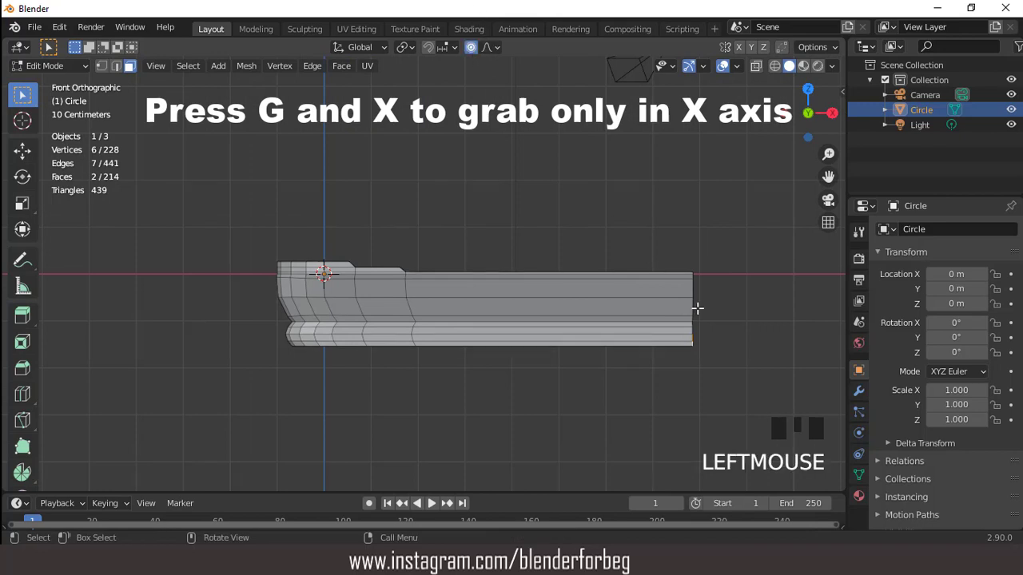
Push the bow forward with proportional falloff and inset the keel's bottom face about 0.04 m
key(g)
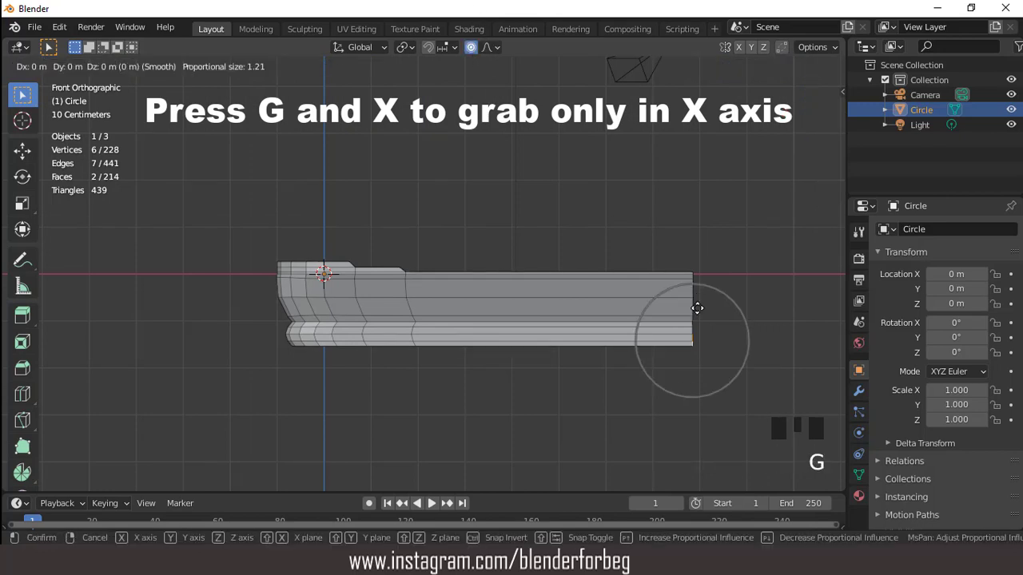
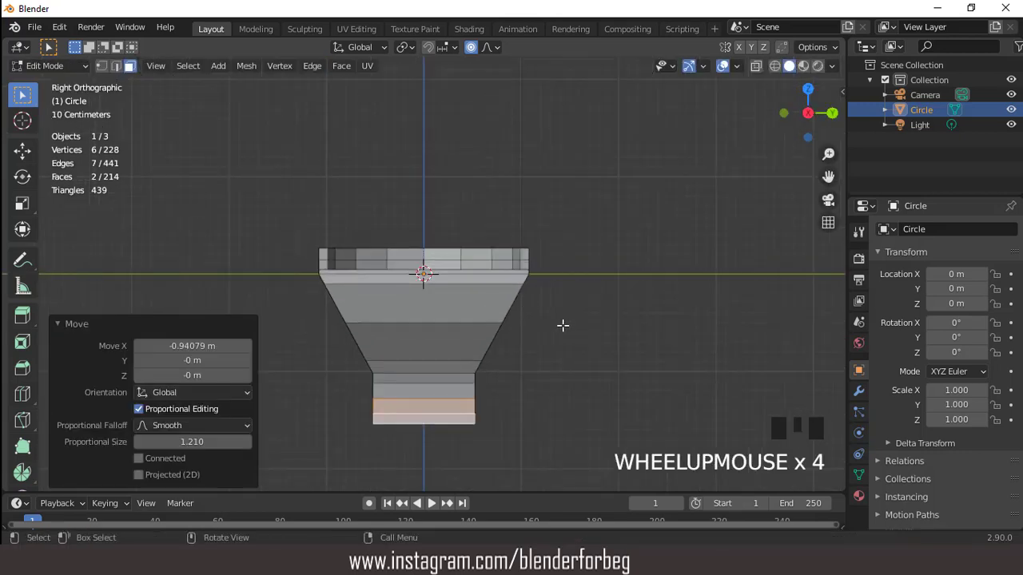
key(i)
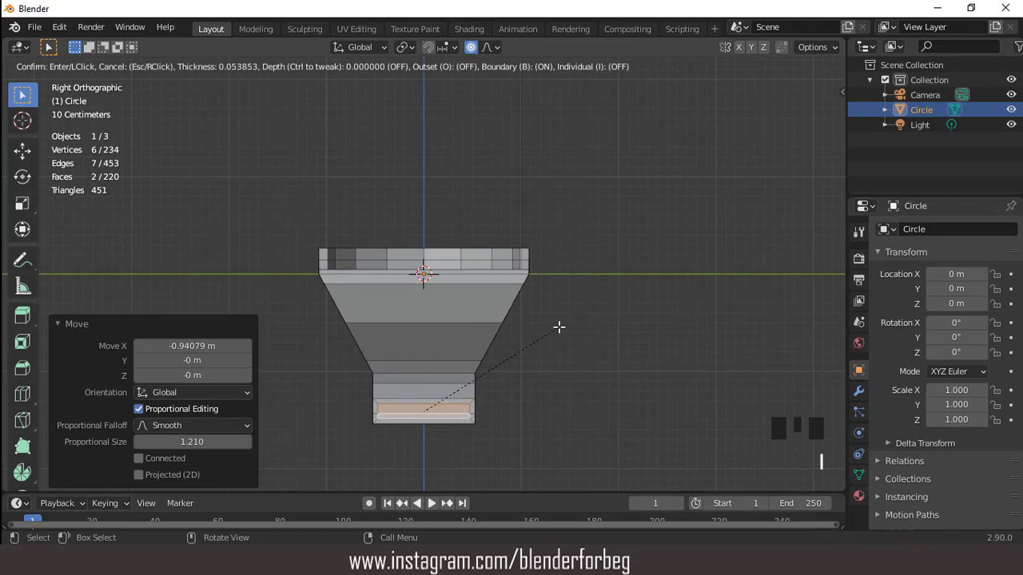
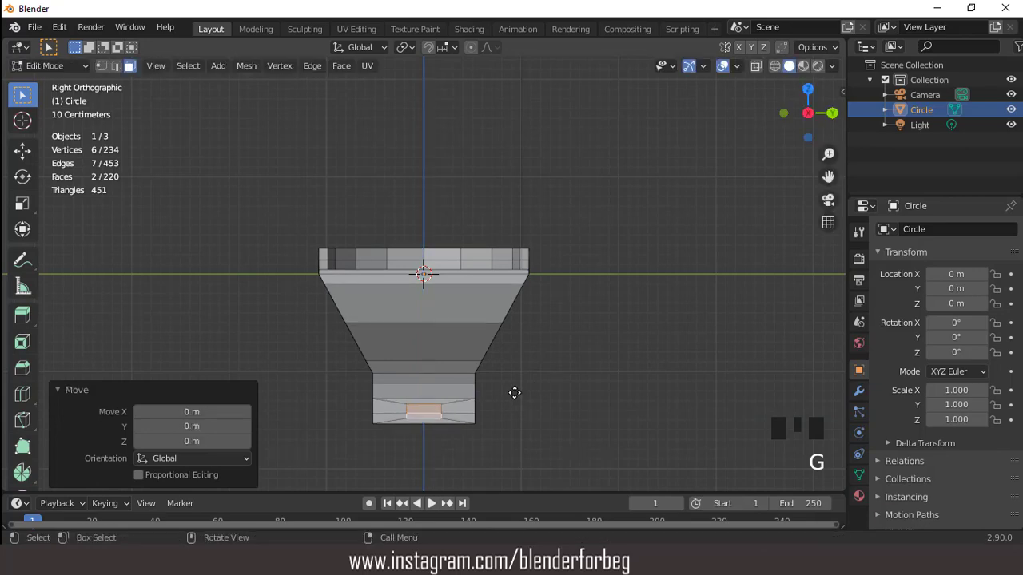
key(KP_1)
scroll(down, 3)
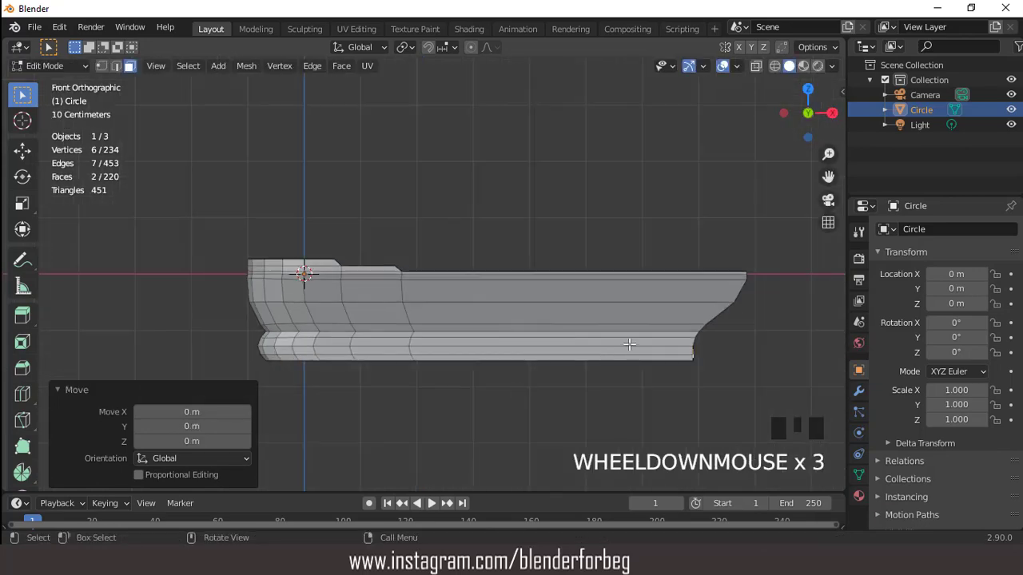
Extrude the keel's inset end face outward about 0.25 m at the bow
key(e)
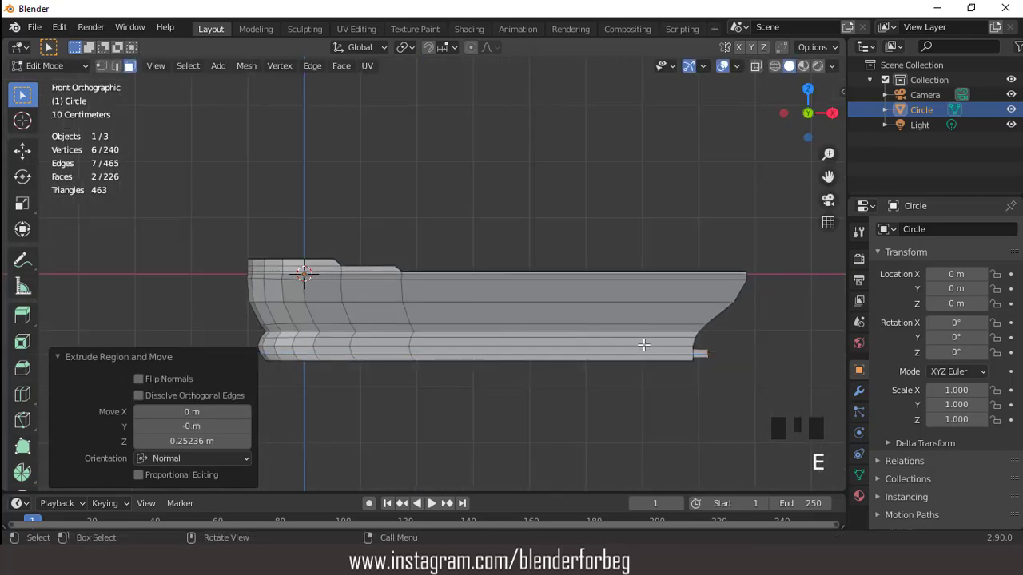
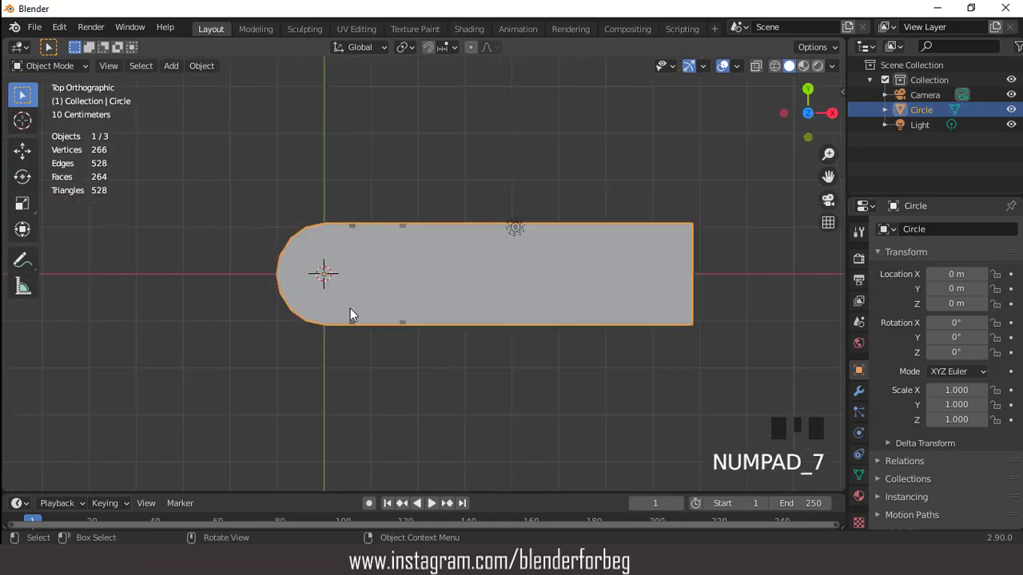
Orbit around the finished hull to inspect it, return to front view and bring up the Add menu
scroll(up, 3)
scroll(down, 3)
drag(453, 174, 482, 256)
scroll(up, 3)
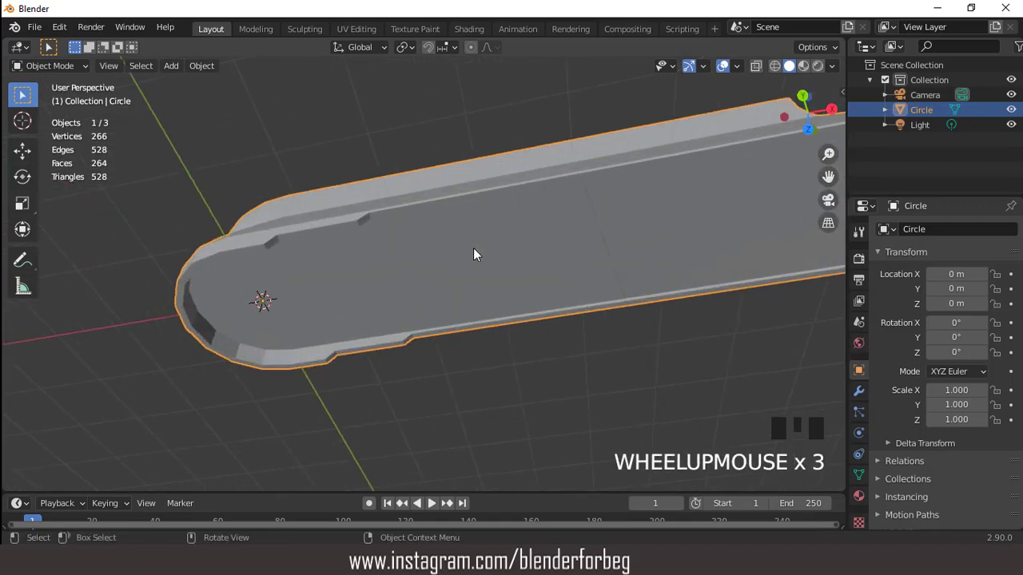
key(KP_1)
scroll(down, 3)
drag(489, 295, 494, 321)
key(KP_1)
scroll(down, 3)
click(172, 76)
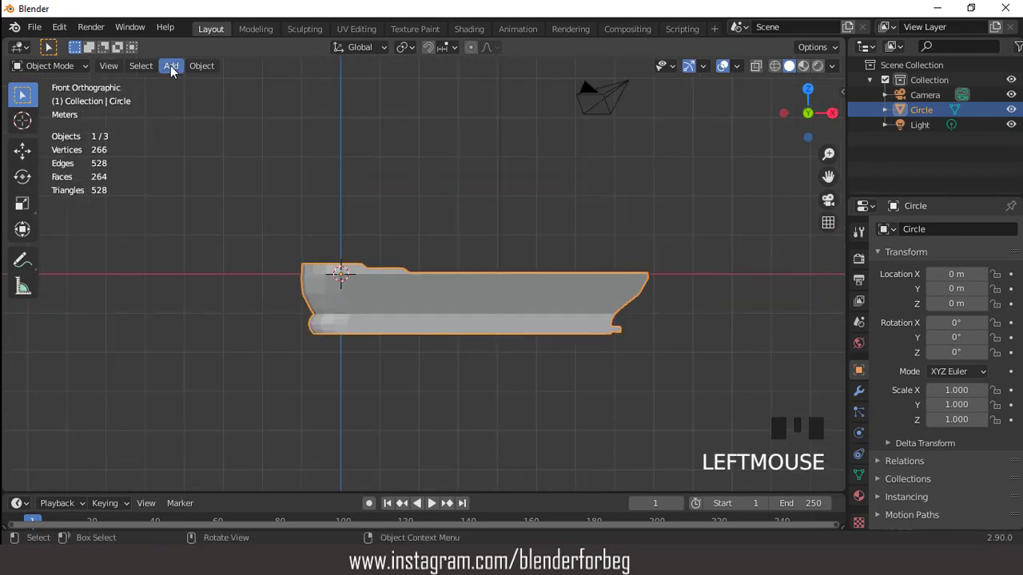
Add a cube, place it near the hull's square end, squash it lower and raise it onto the deck
drag(179, 72, 508, 269)
key(KP_7)
key(s)
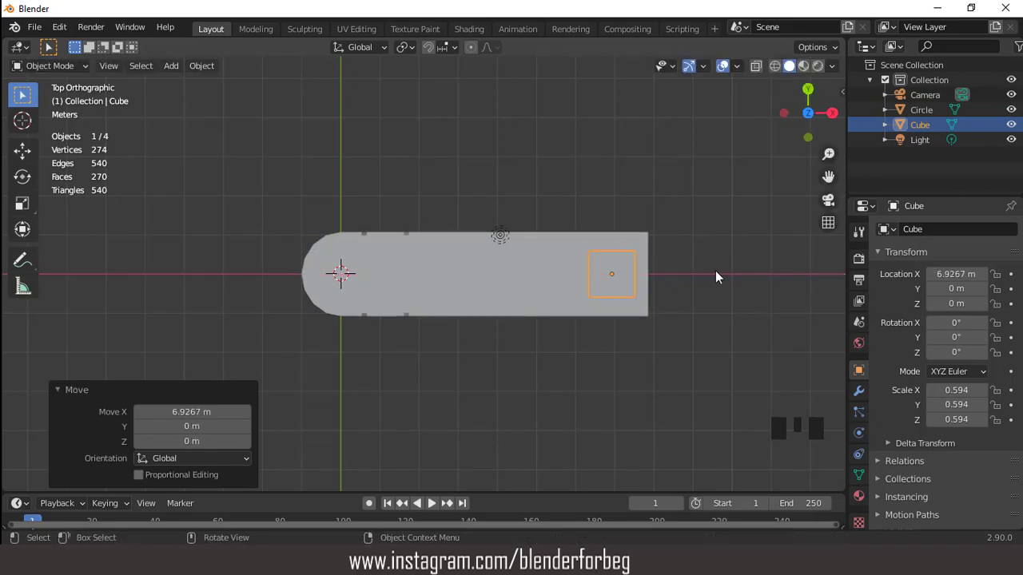
key(KP_3)
scroll(up, 3)
key(s)
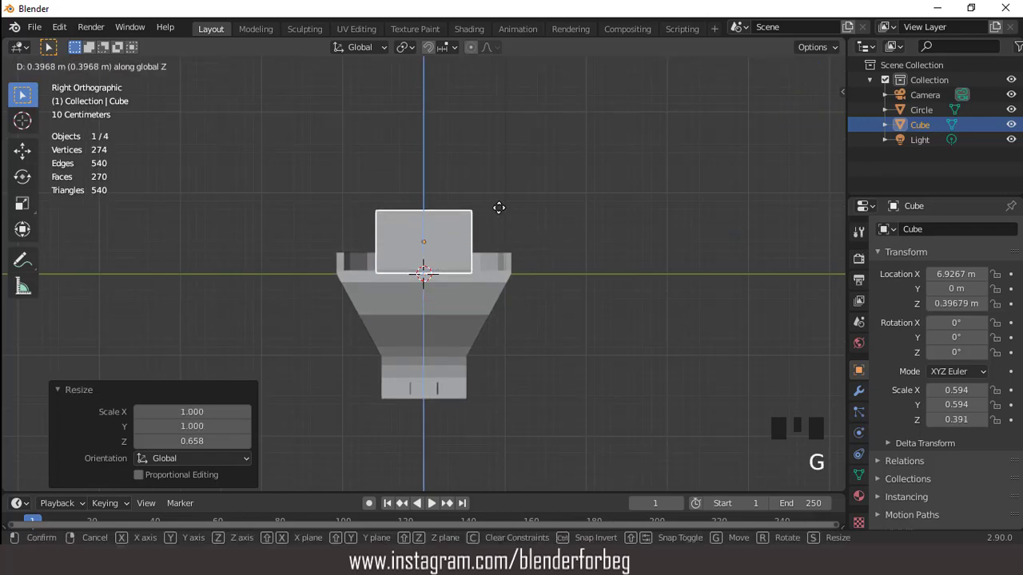
drag(749, 88, 661, 127)
scroll(up, 3)
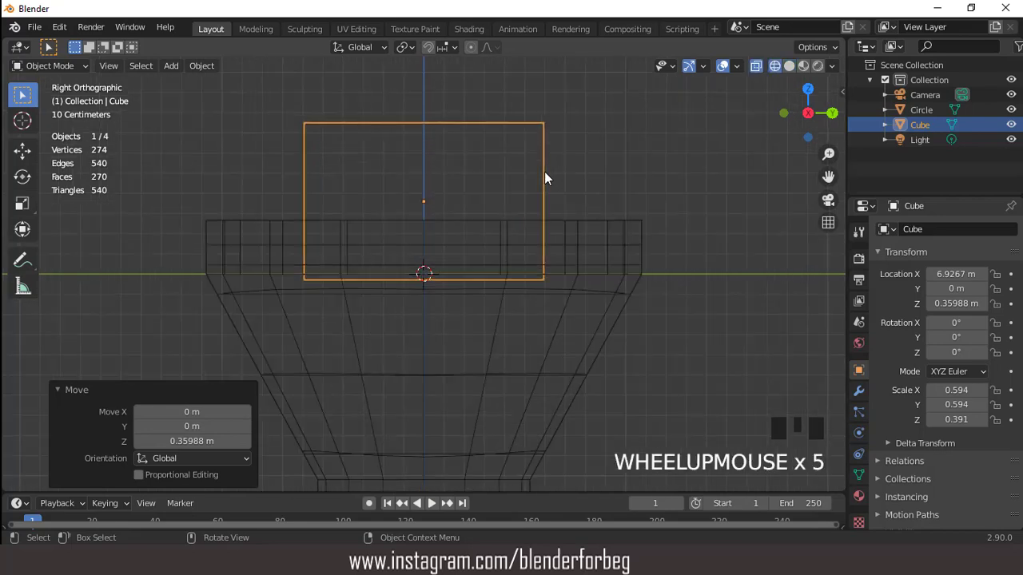
key(g)
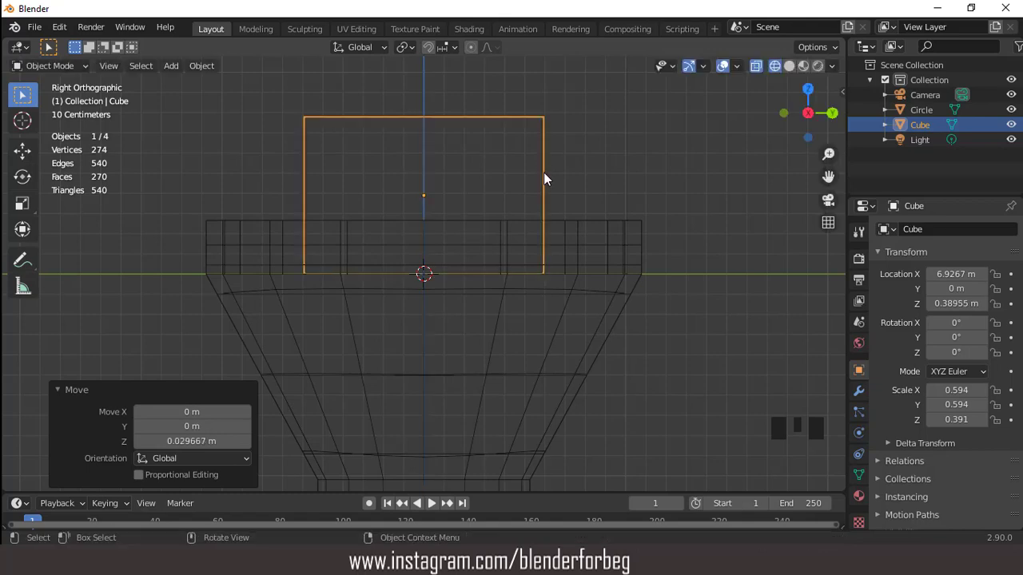
Fine-tune the block's height, narrow it along the hull and widen it across the deck
scroll(down, 3)
drag(548, 232, 611, 168)
click(610, 168)
scroll(down, 3)
drag(634, 185, 540, 167)
scroll(up, 3)
key(g)
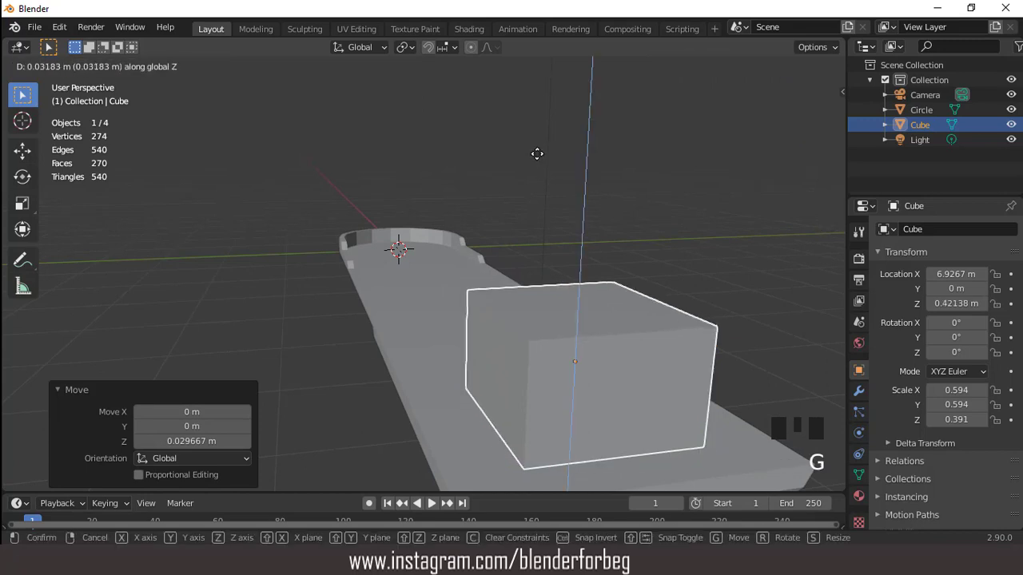
scroll(down, 3)
key(KP_7)
key(s)
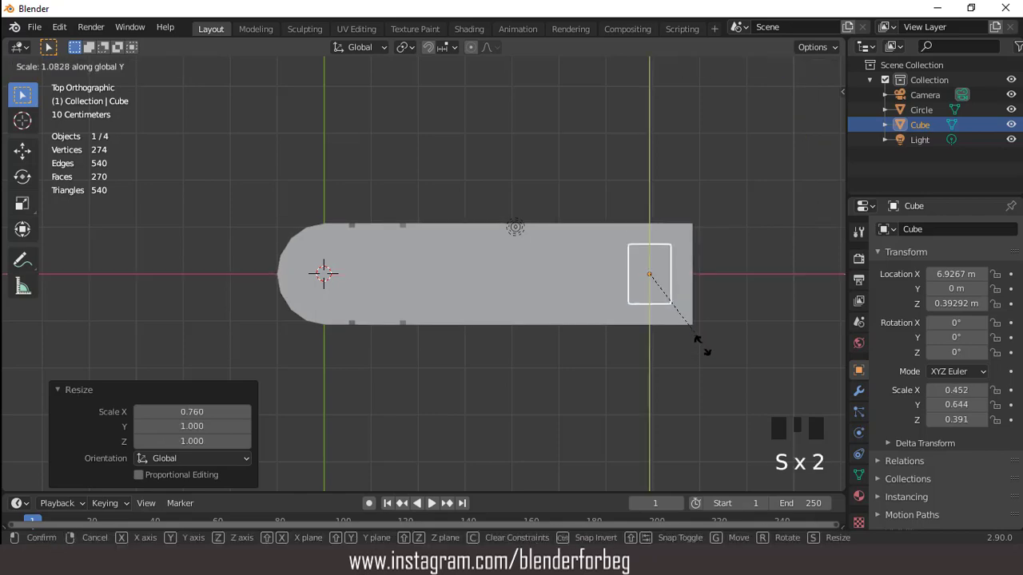
drag(656, 318, 541, 213)
scroll(up, 3)
Apply the block's scale, isolate it in local view and inset-extrude its top into a tapered upper tier
key(ctrl+a)
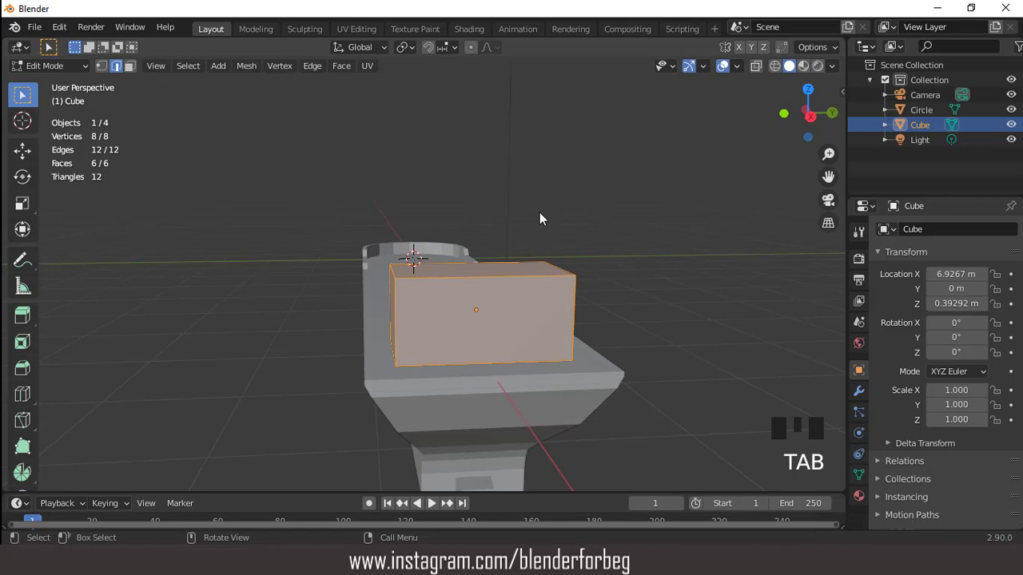
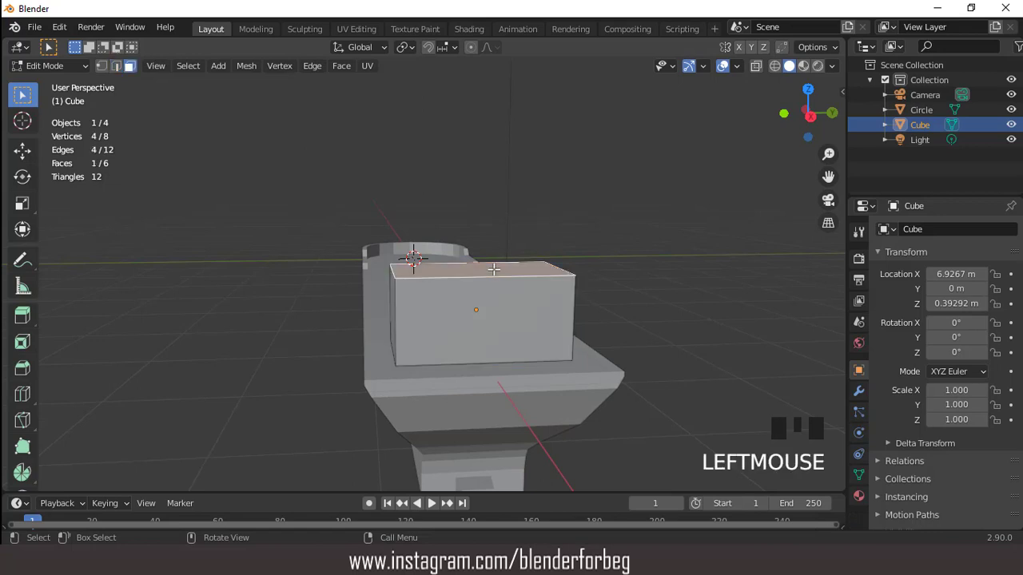
key(KP_Divide)
key(KP_3)
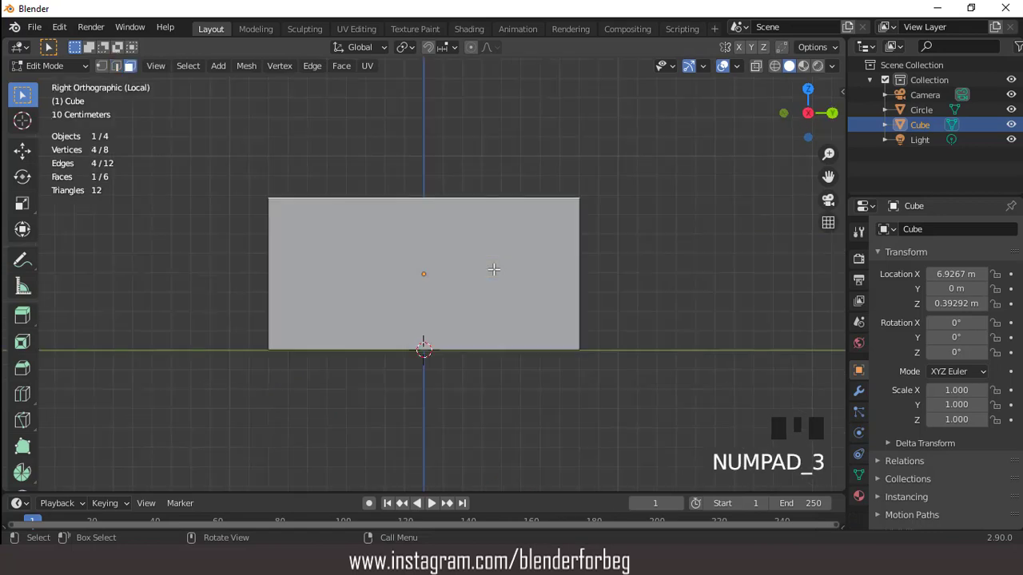
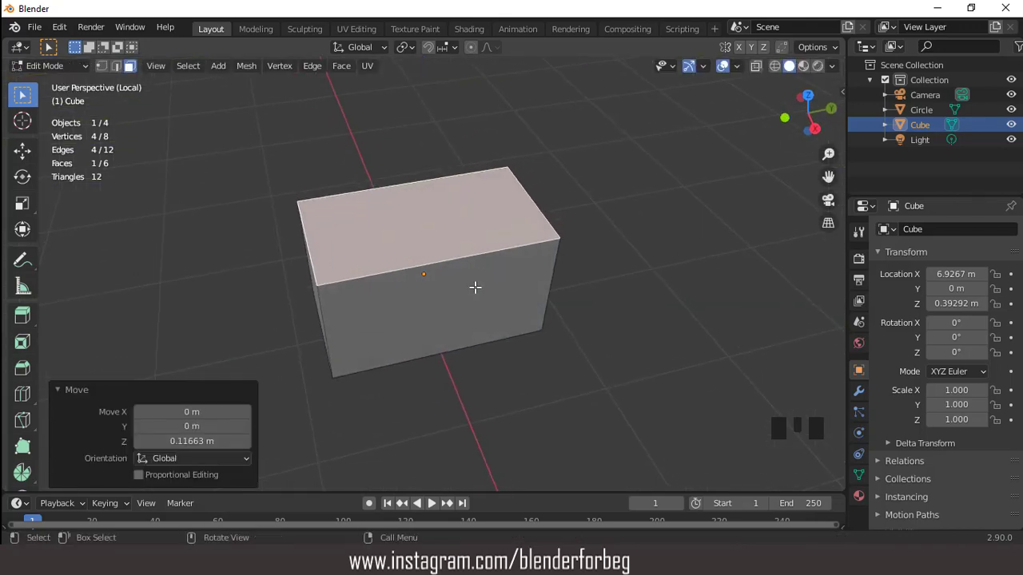
key(KP_7)
scroll(up, 3)
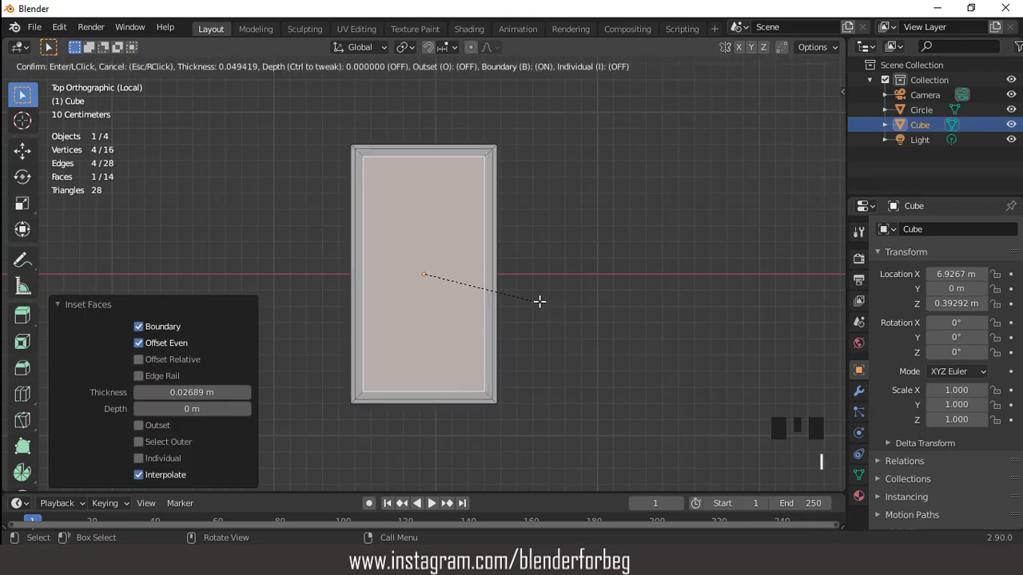
key(KP_3)
scroll(down, 3)
key(e)
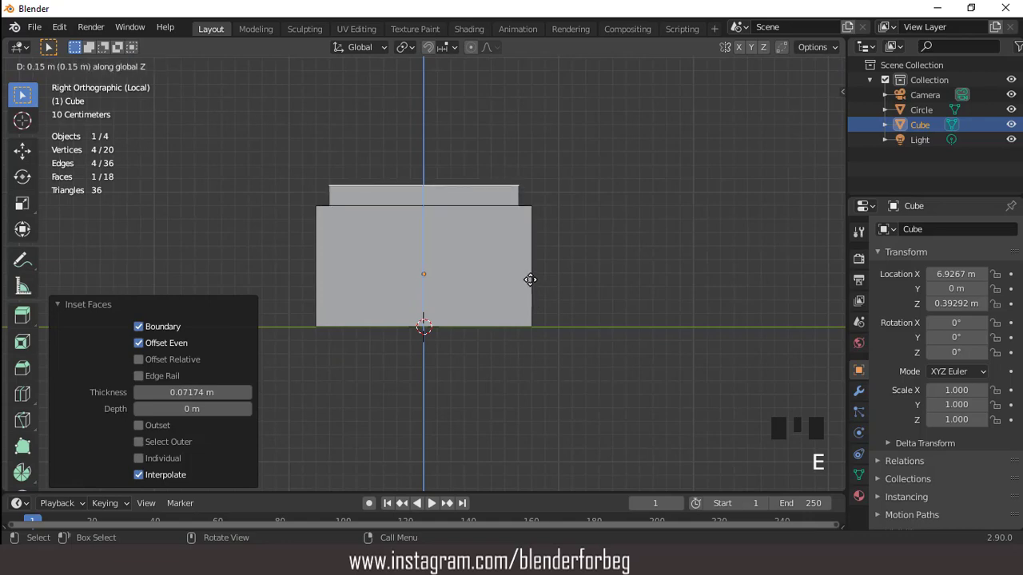
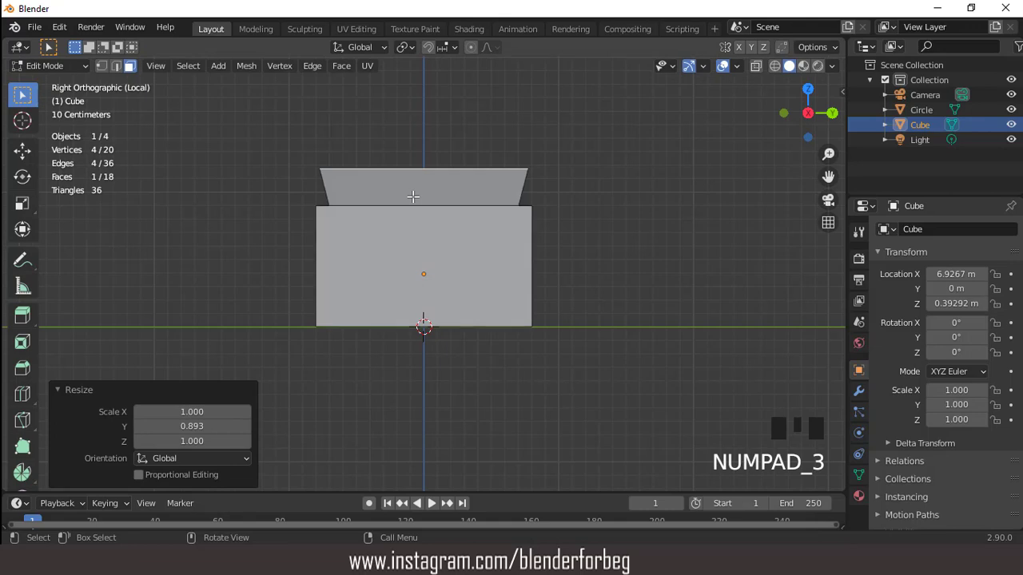
Extrude a small square chimney up from the roof and inset its top face
key(e)
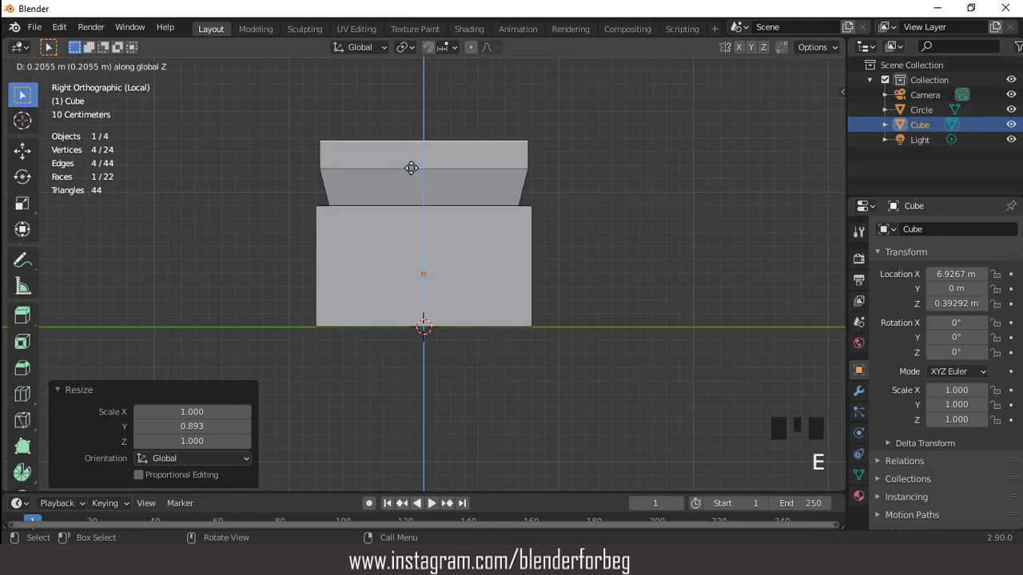
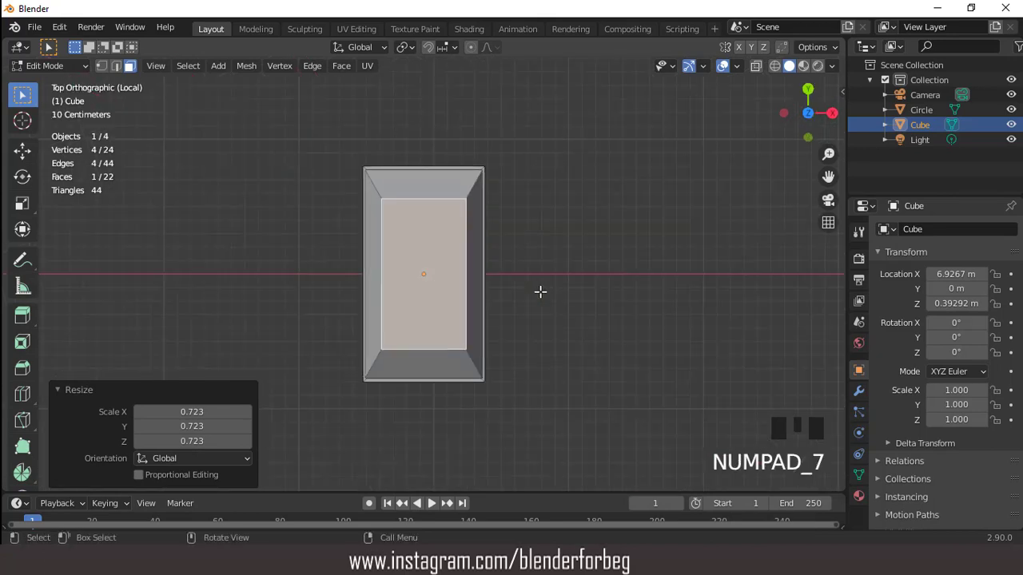
scroll(up, 3)
scroll(down, 3)
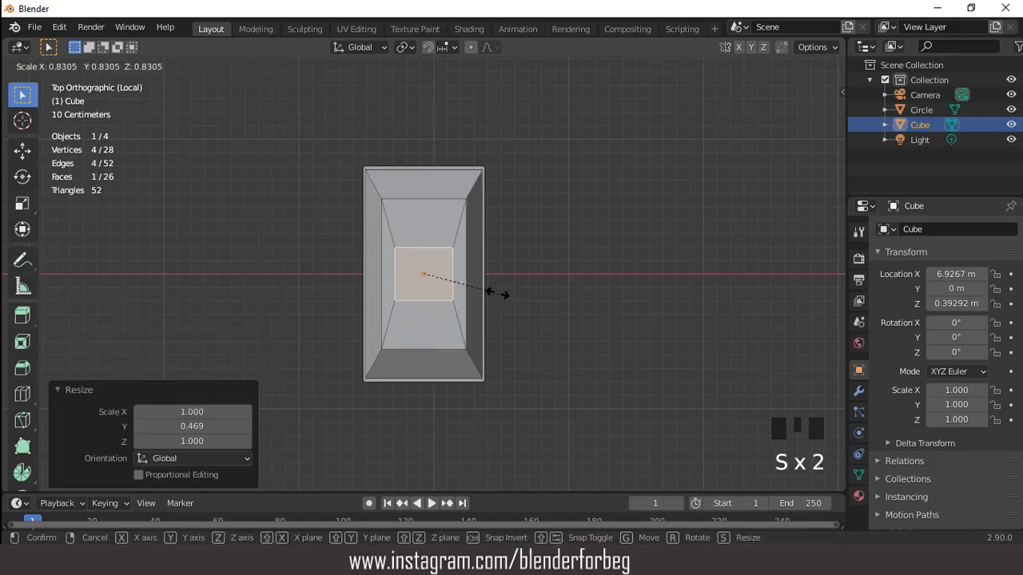
key(KP_3)
scroll(down, 3)
key(e)
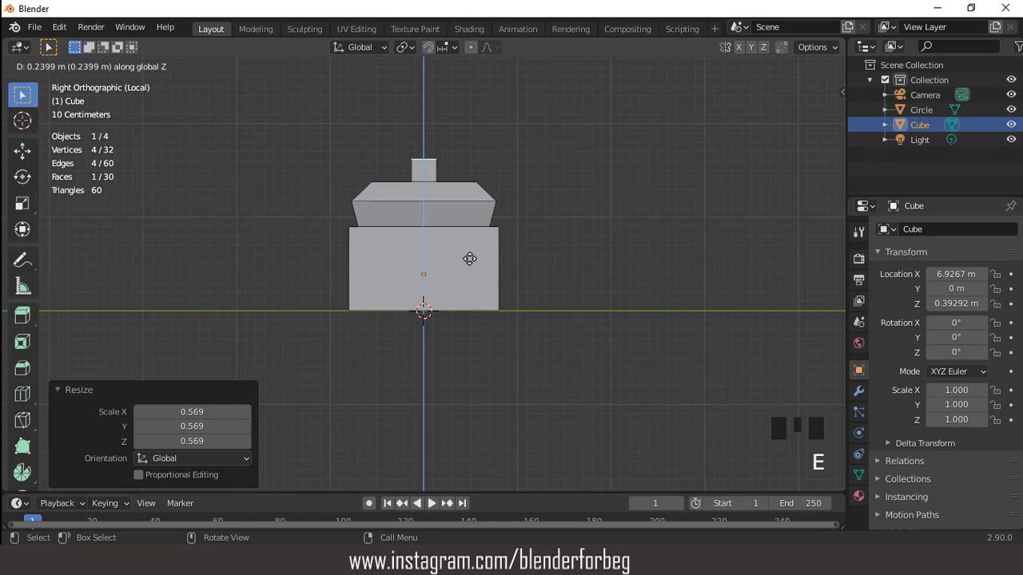
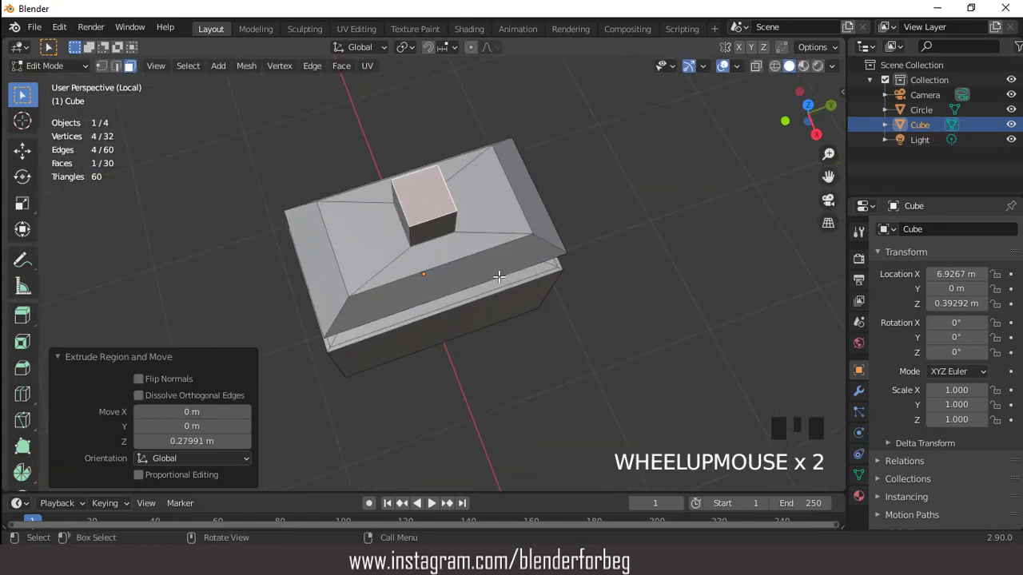
key(KP_1)
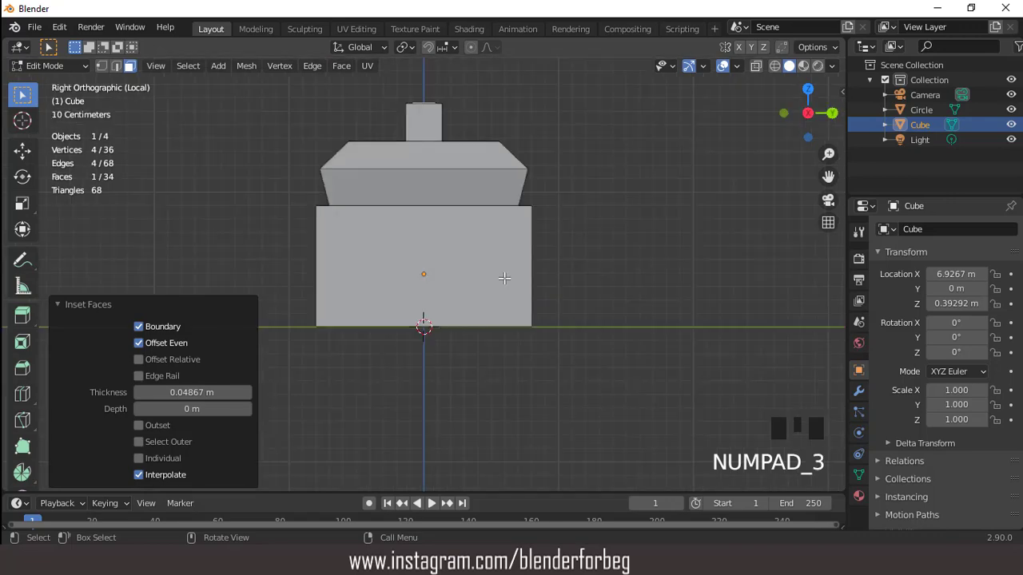
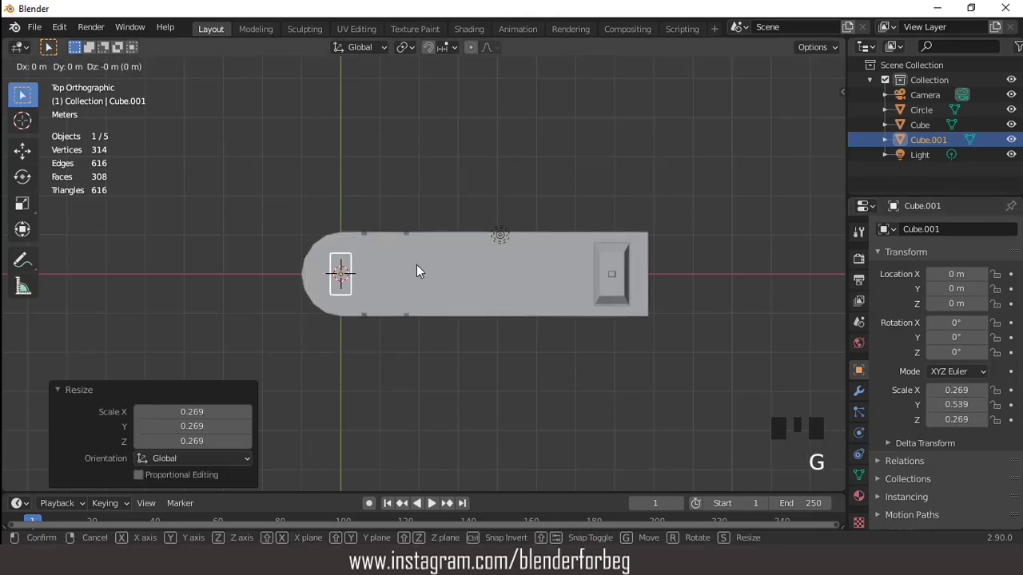
Move the small box to about X 1.57 m, Y −0.57 m near the bow and array it six by three
scroll(up, 3)
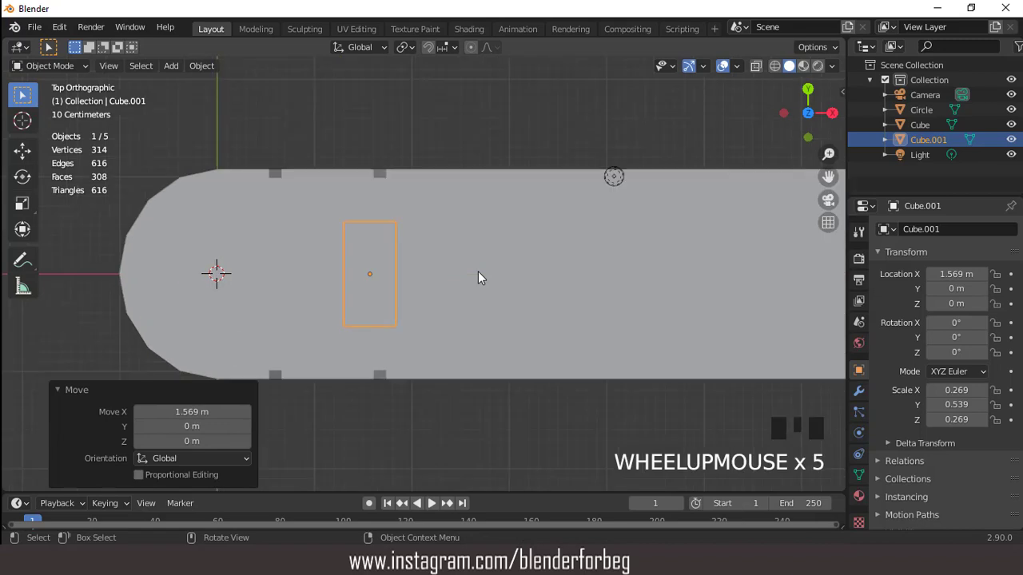
key(s)
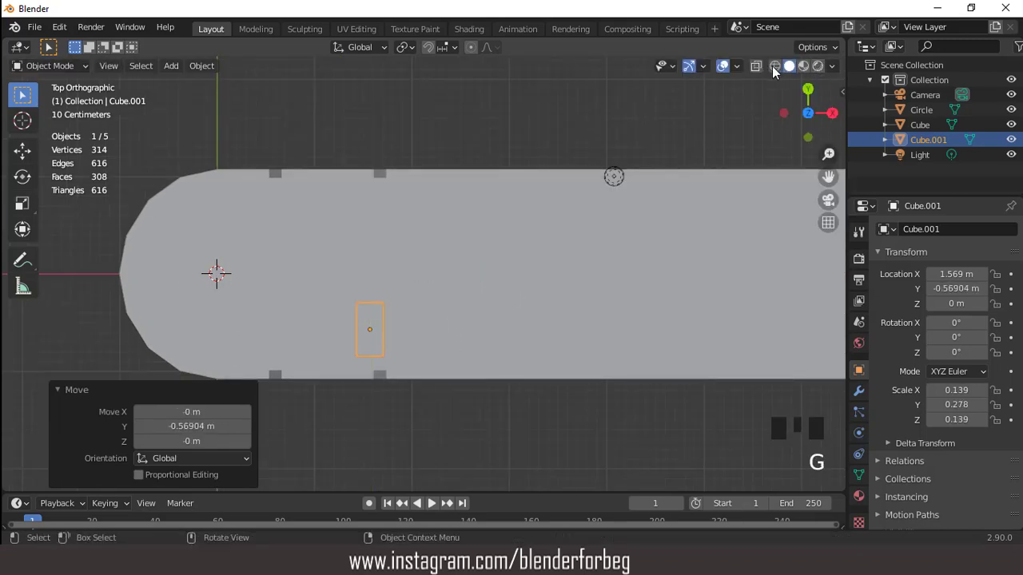
drag(748, 74, 450, 251)
scroll(down, 3)
scroll(up, 3)
scroll(down, 3)
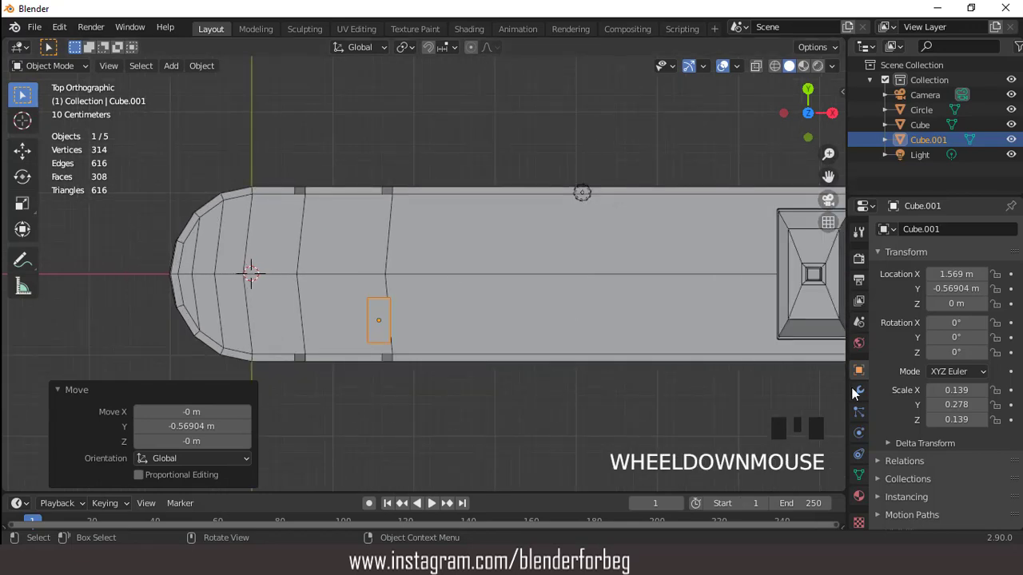
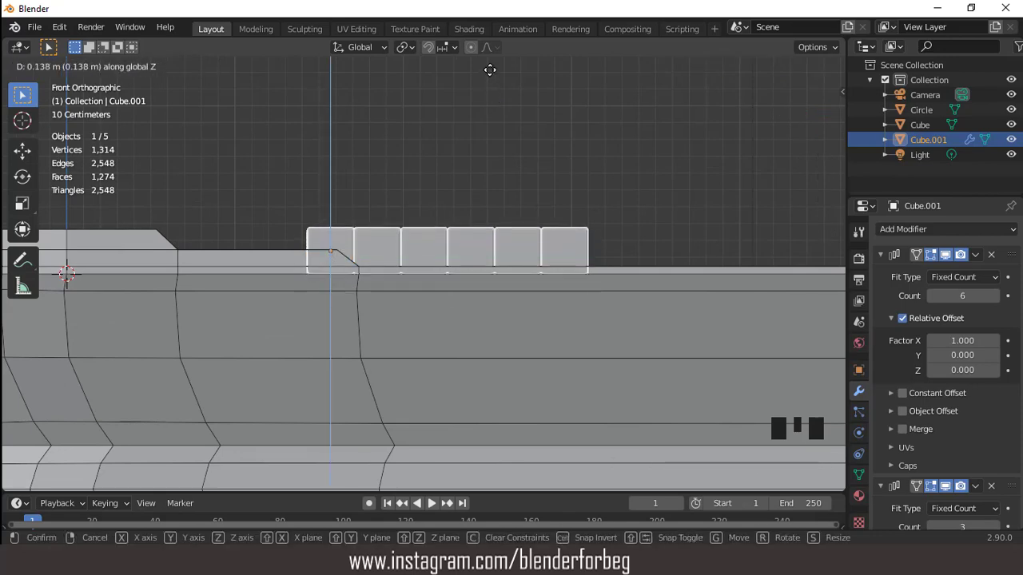
Lift the container grid onto the deck and slide it along Y to centre it across the width
scroll(down, 3)
drag(474, 218, 529, 232)
key(KP_7)
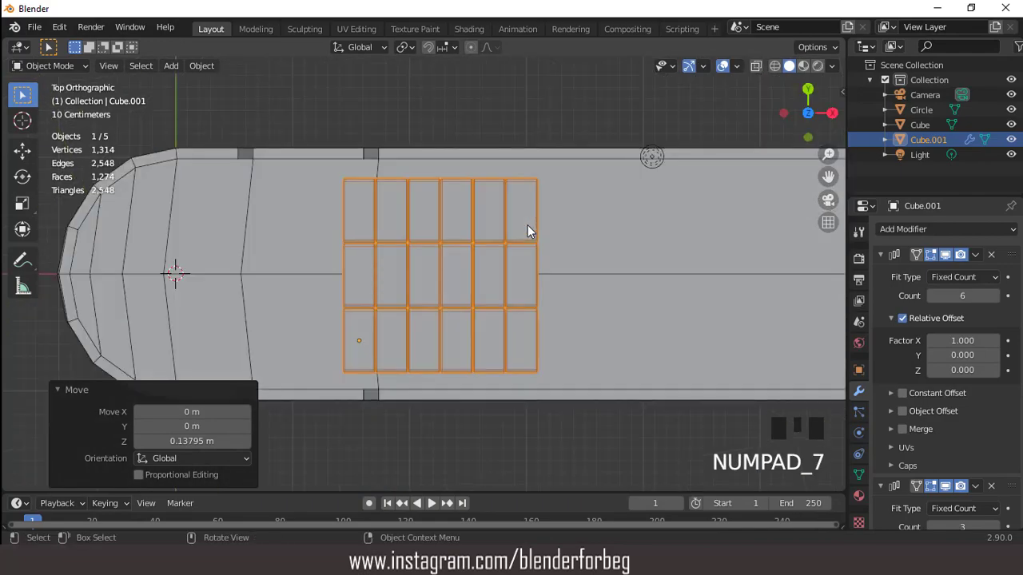
key(g)
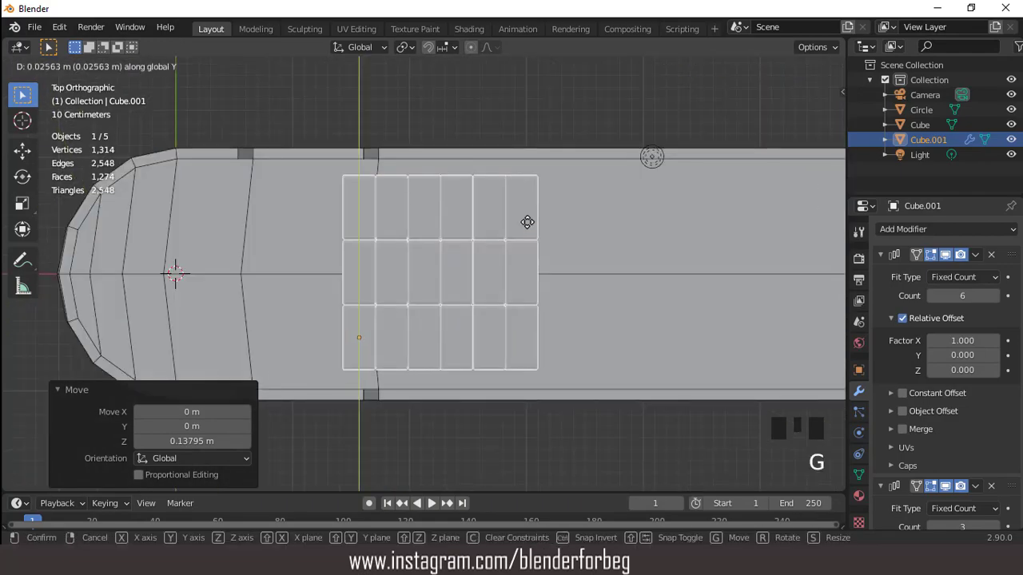
Orbit around the ship to check the seated containers, ending in top view
scroll(down, 3)
drag(503, 236, 552, 161)
scroll(up, 3)
drag(986, 262, 538, 202)
drag(538, 202, 583, 244)
scroll(down, 3)
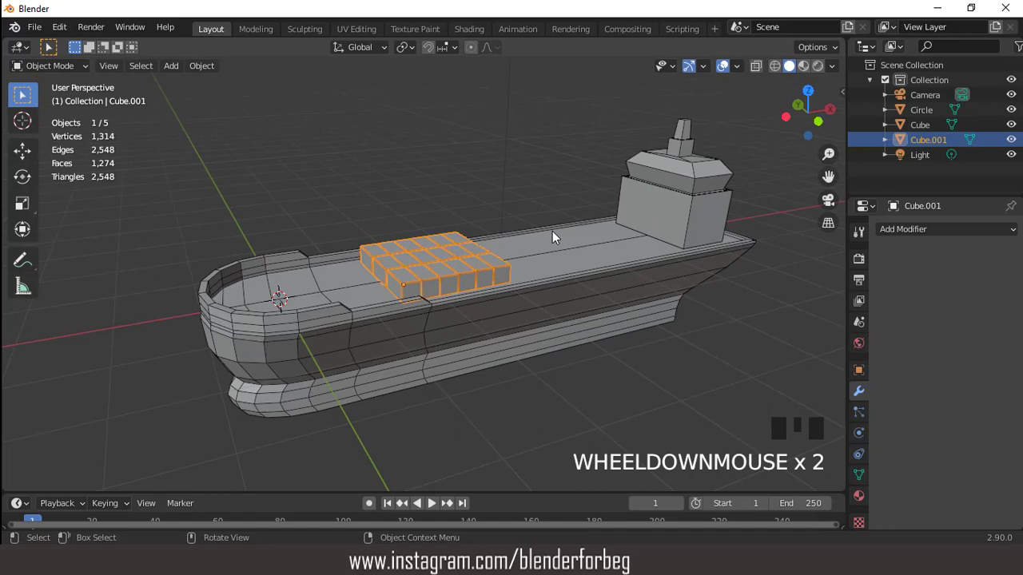
key(KP_7)
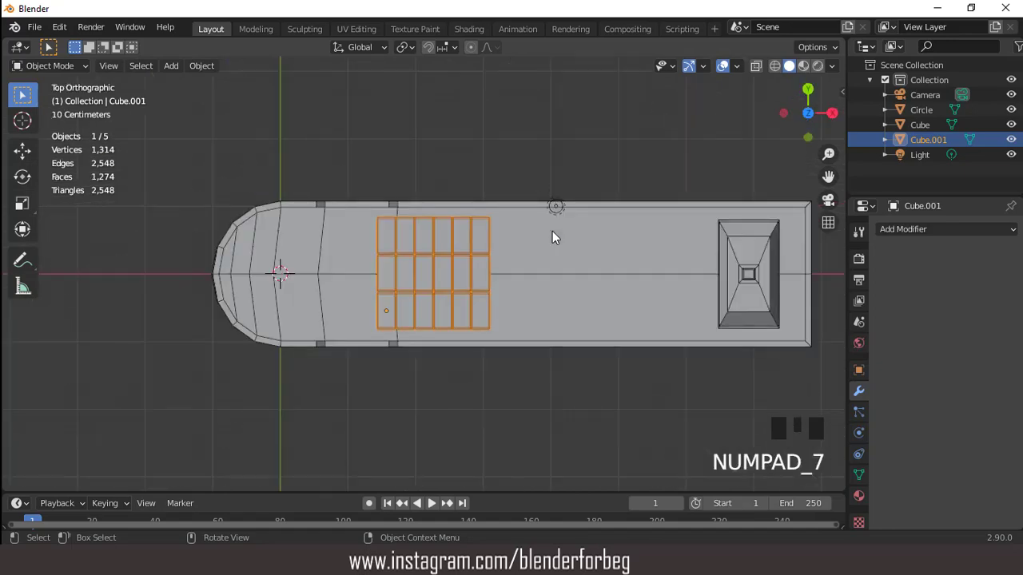
In Material Preview, give the container block a red material plus yellow and blue slots
click(810, 94)
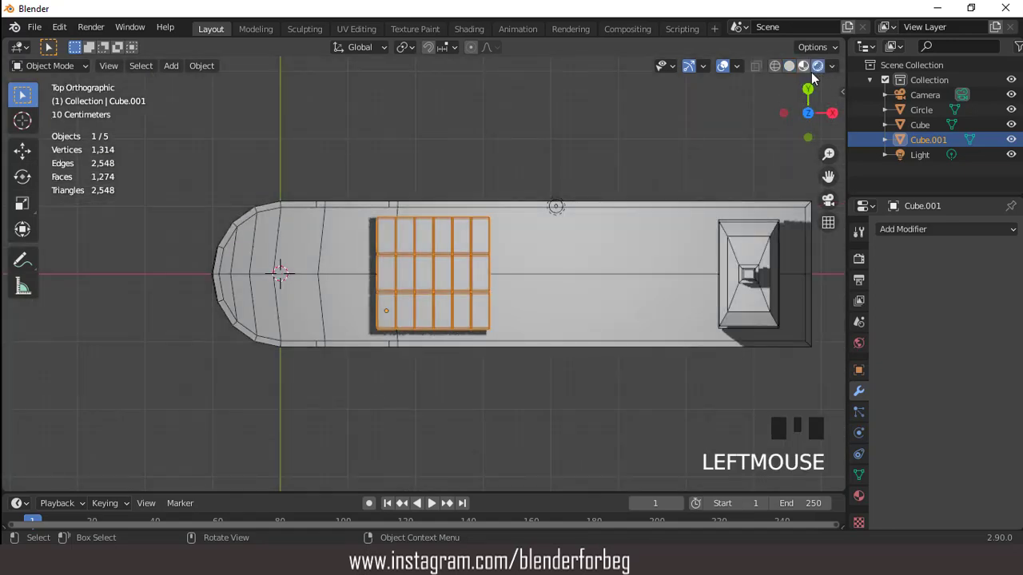
drag(834, 68, 875, 487)
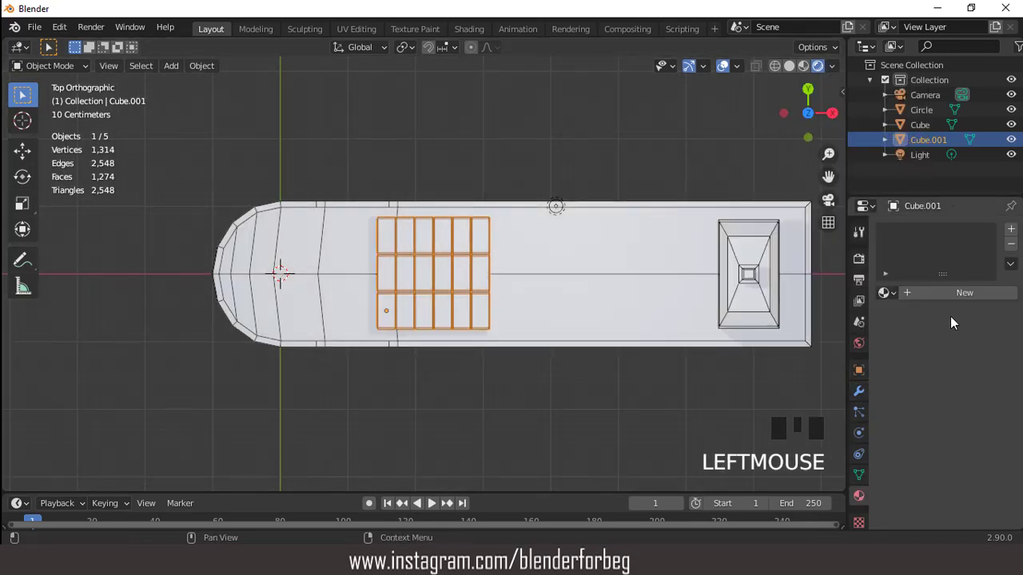
drag(958, 300, 977, 451)
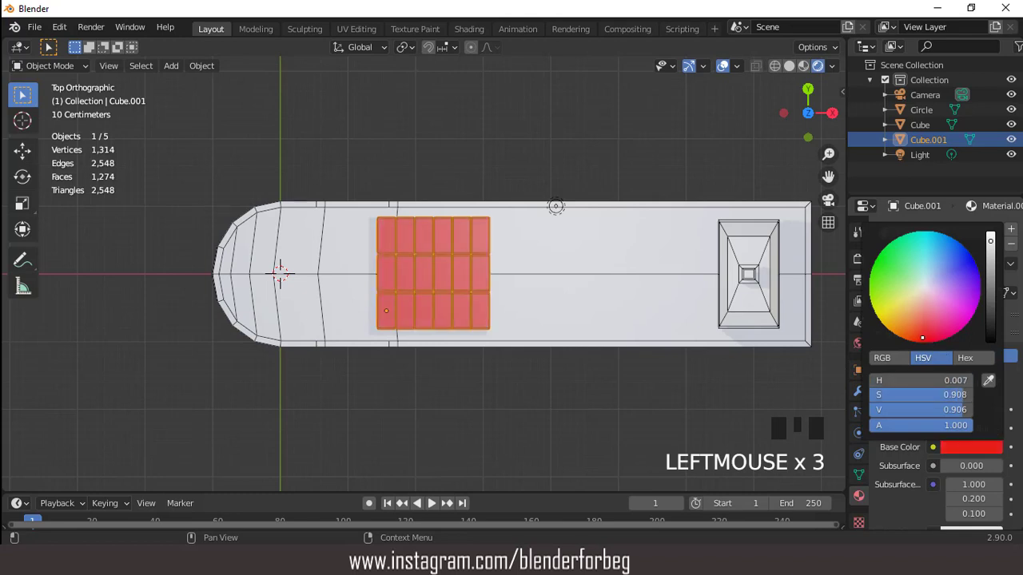
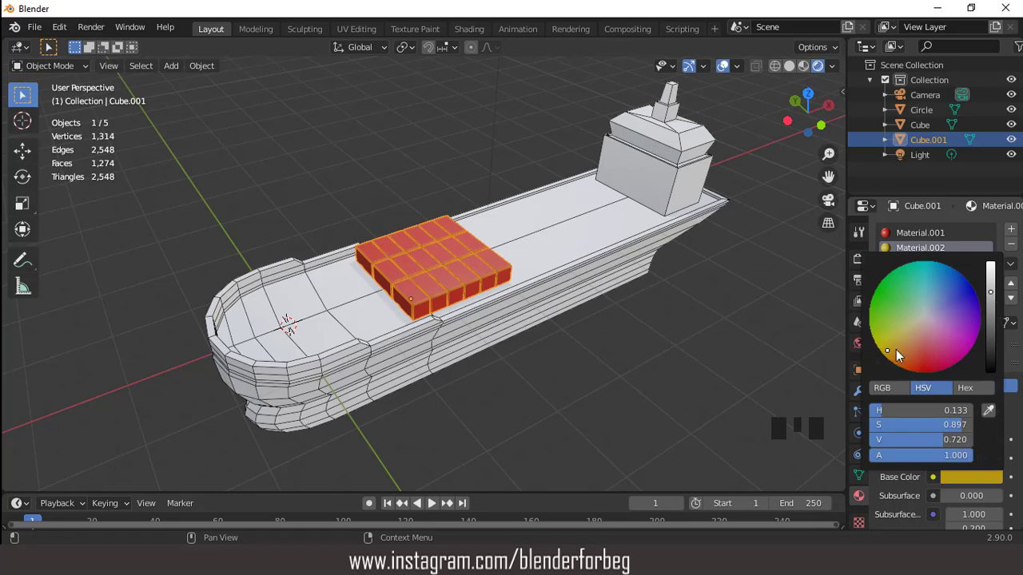
drag(1015, 237, 979, 398)
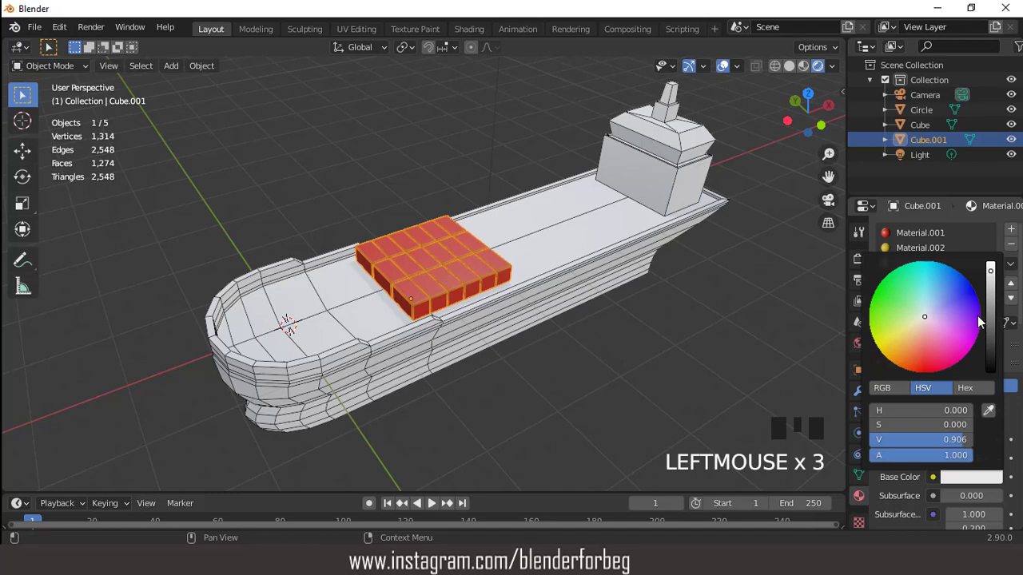
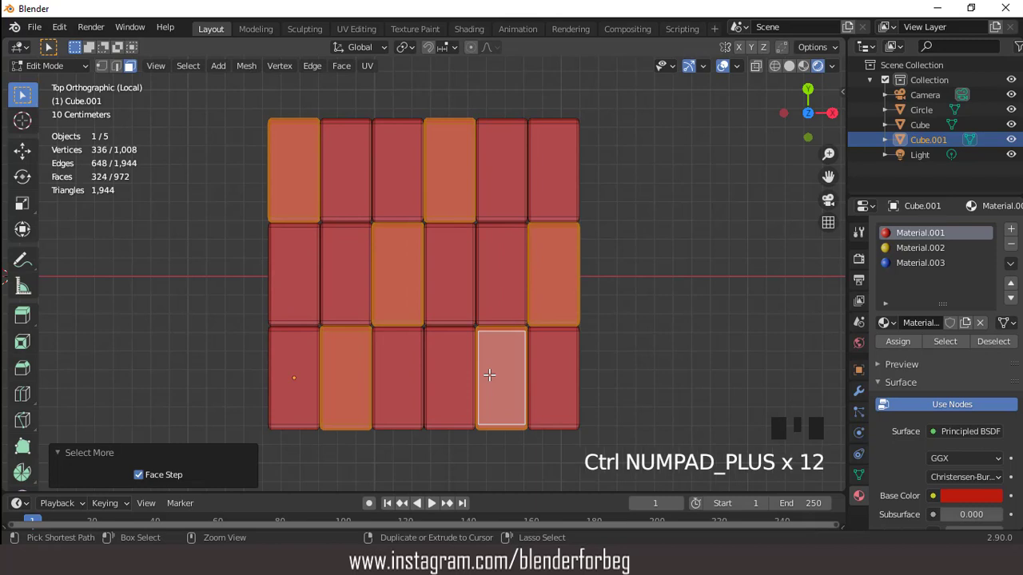
Assign the yellow material to the selected scattered container faces
drag(907, 250, 910, 310)
drag(910, 347, 723, 77)
click(723, 77)
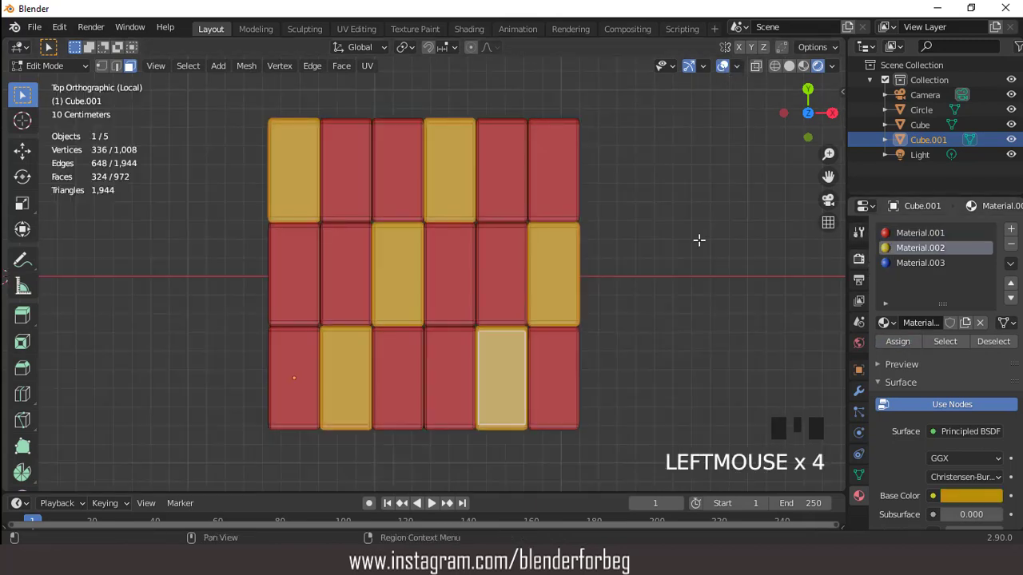
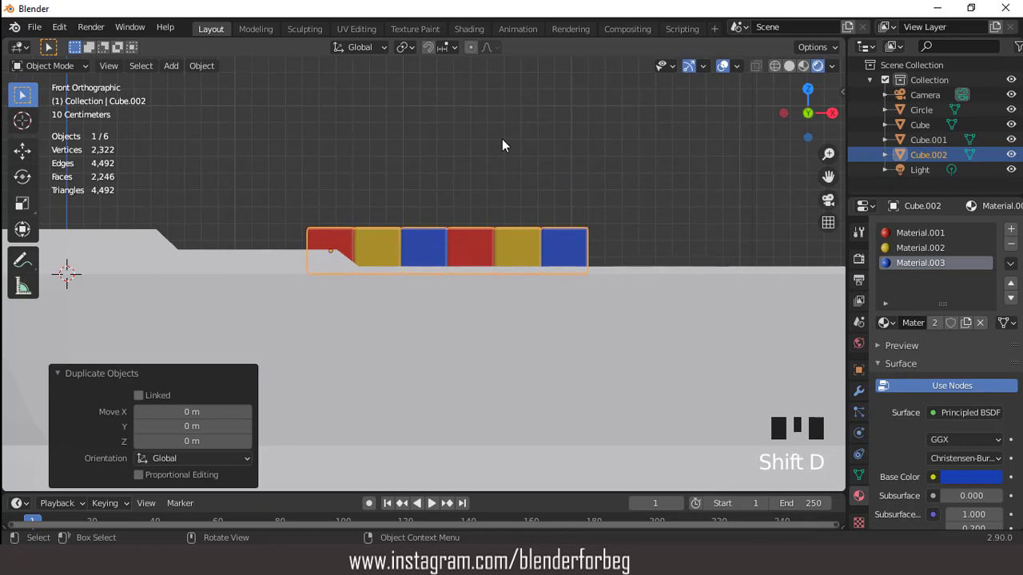
Delete the stray copy, set origin to geometry, and duplicate the block upward as a second tier
drag(511, 192, 472, 263)
click(472, 263)
key(KP_7)
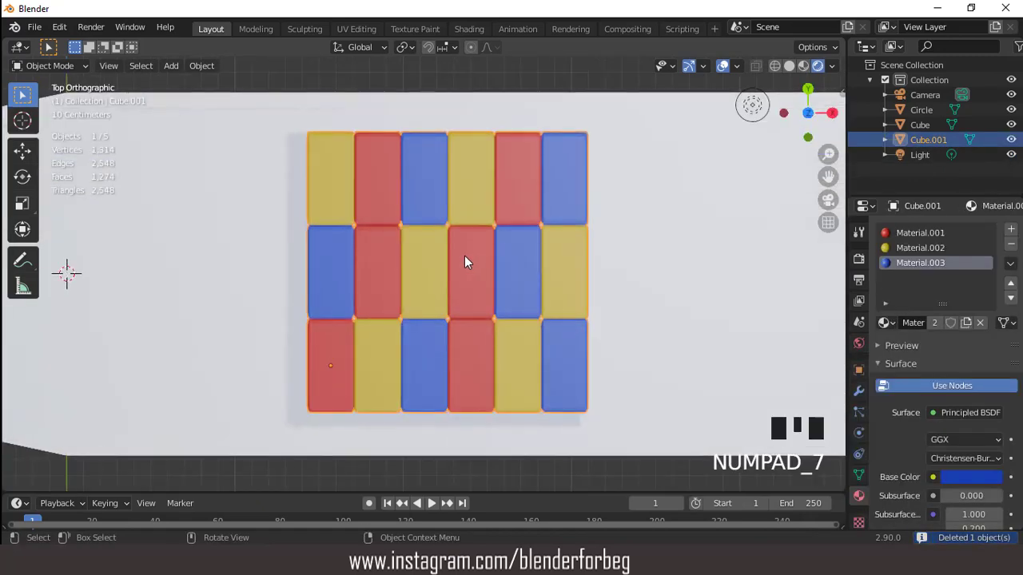
drag(466, 263, 535, 316)
key(KP_1)
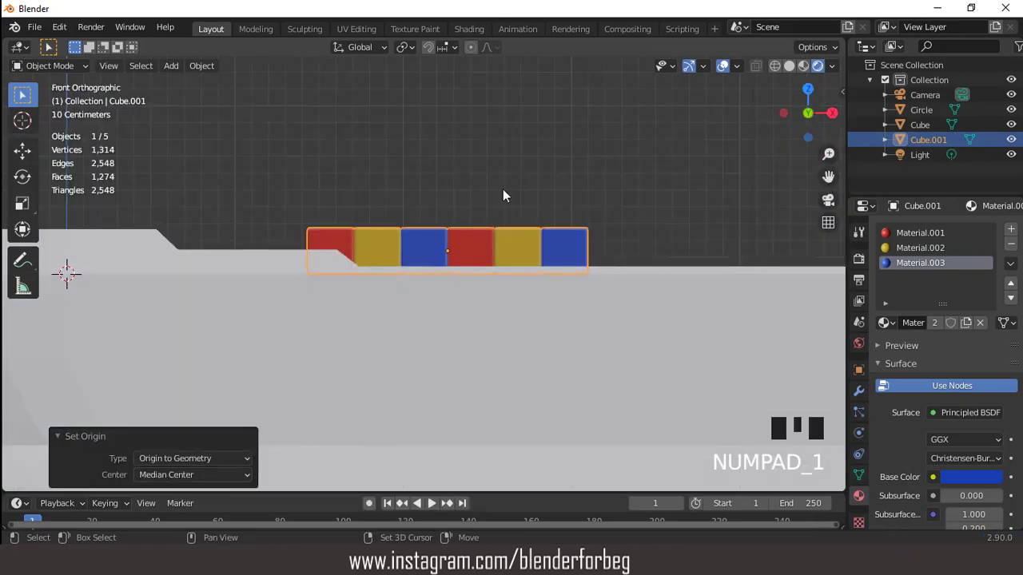
key(shift+d)
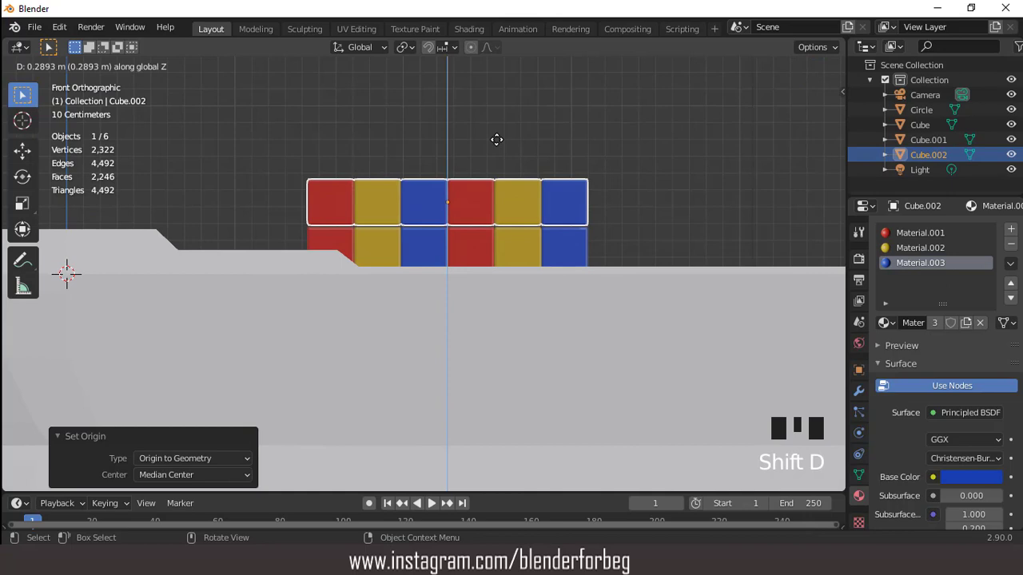
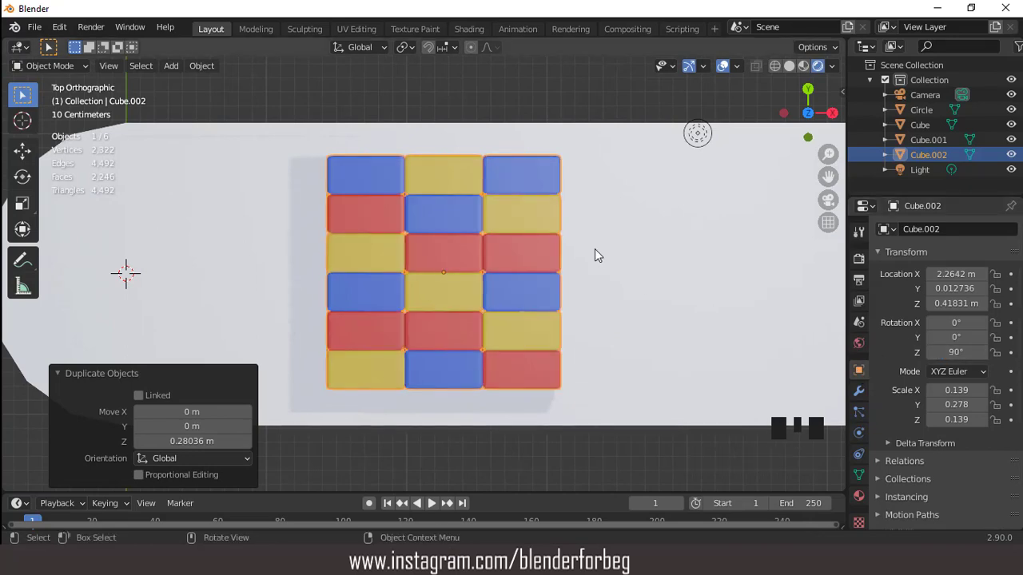
Duplicate the container layers upward to build the stack four tiers high
drag(505, 212, 454, 221)
scroll(up, 3)
key(KP_1)
scroll(up, 3)
click(453, 249)
key(shift+d)
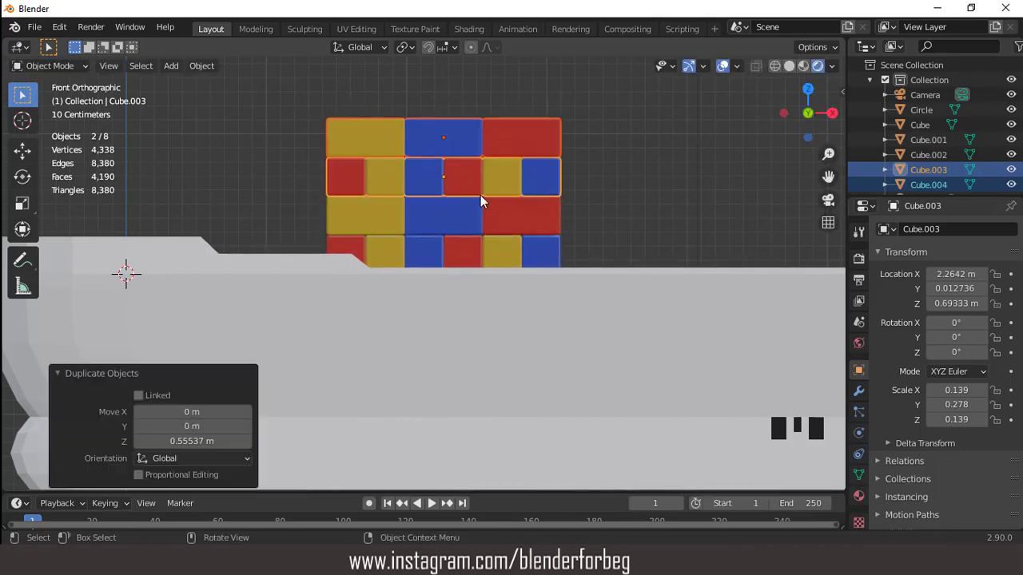
scroll(down, 3)
drag(465, 207, 494, 236)
drag(494, 236, 488, 260)
click(491, 271)
Copy the whole stack twice further along the deck toward the bridge
key(KP_7)
scroll(down, 3)
scroll(up, 3)
key(shift+d)
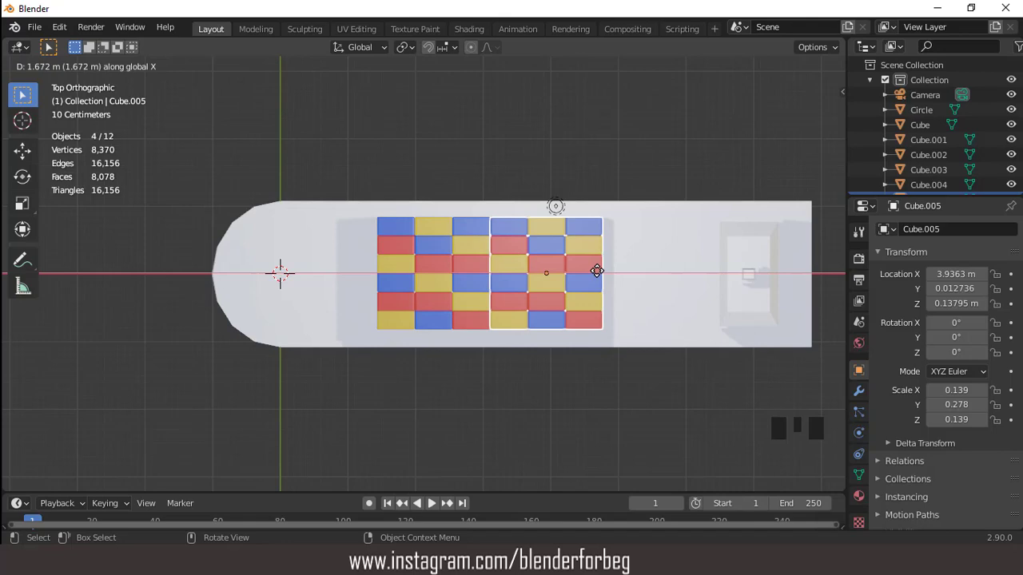
key(shift+r)
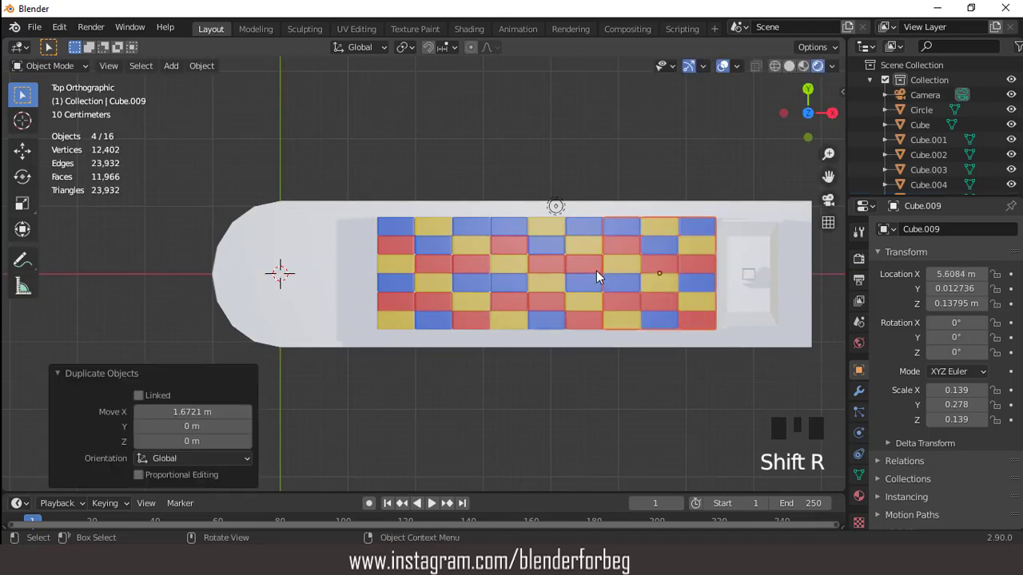
scroll(down, 3)
drag(577, 246, 560, 207)
scroll(up, 3)
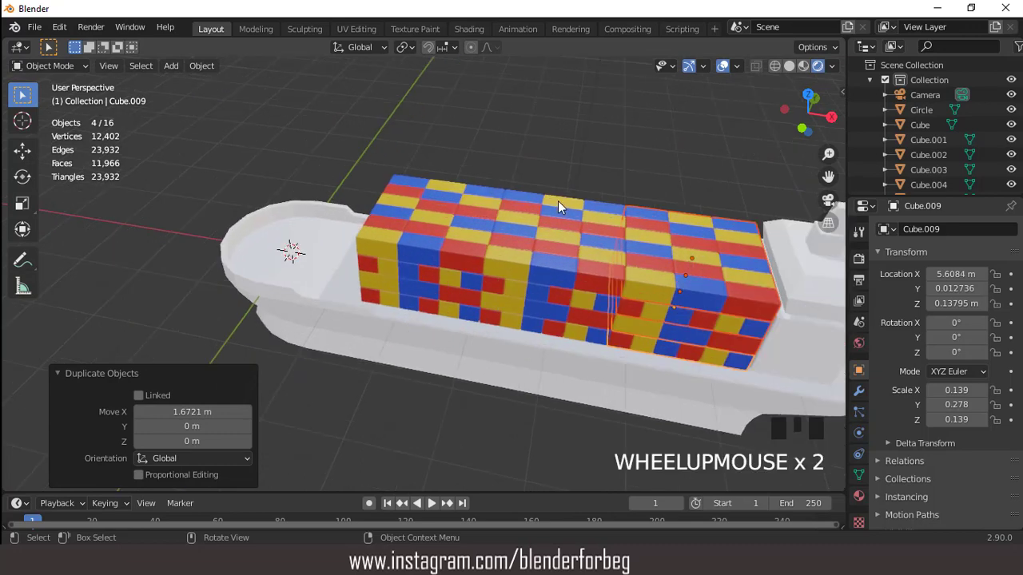
Select all the container layer objects together in front view
key(KP_1)
scroll(up, 3)
click(611, 187)
click(613, 208)
drag(618, 232, 619, 252)
drag(618, 257, 570, 262)
click(500, 258)
drag(491, 237, 492, 214)
drag(491, 207, 492, 188)
click(487, 184)
scroll(down, 3)
Slide the whole cargo about 0.46 m along X toward the bow to clear the bridge
key(g)
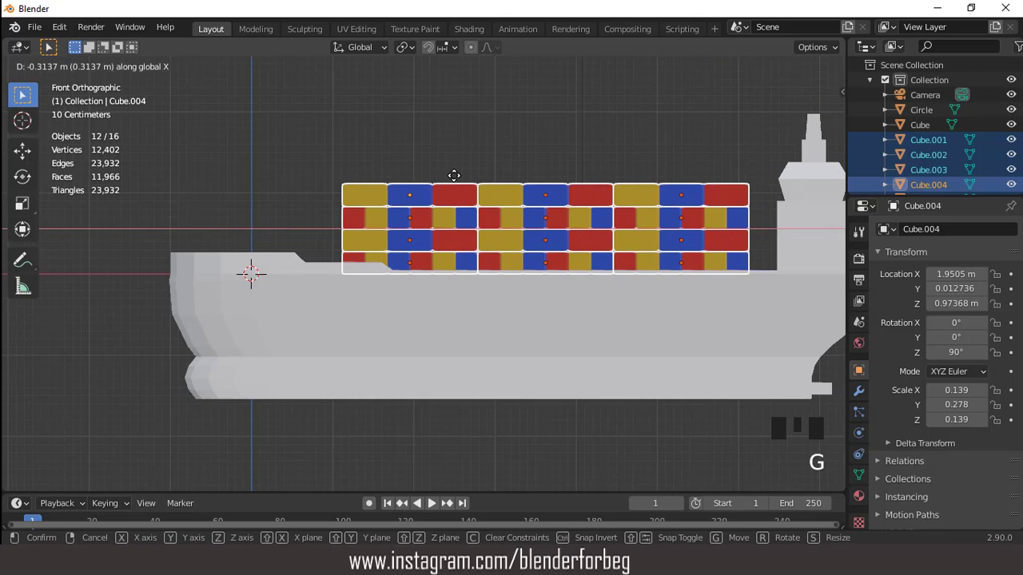
scroll(down, 3)
drag(430, 194, 713, 75)
drag(714, 75, 611, 138)
scroll(up, 3)
scroll(down, 3)
click(725, 71)
scroll(up, 3)
scroll(down, 3)
drag(507, 214, 504, 218)
key(KP_1)
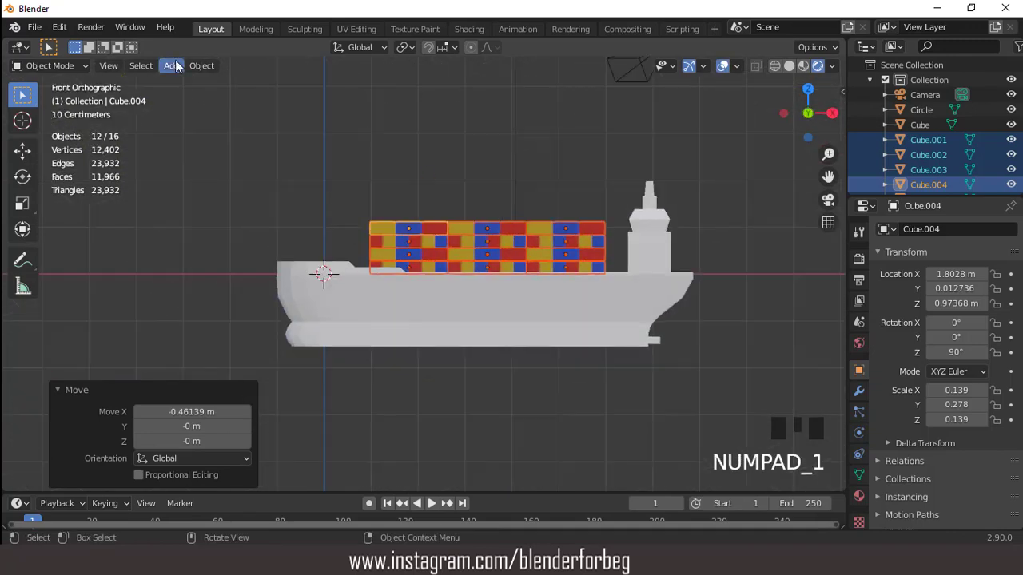
Add a cylinder, stretch it into a tall thin tapered pole and loop-cut its middle for a platform
drag(182, 67, 336, 167)
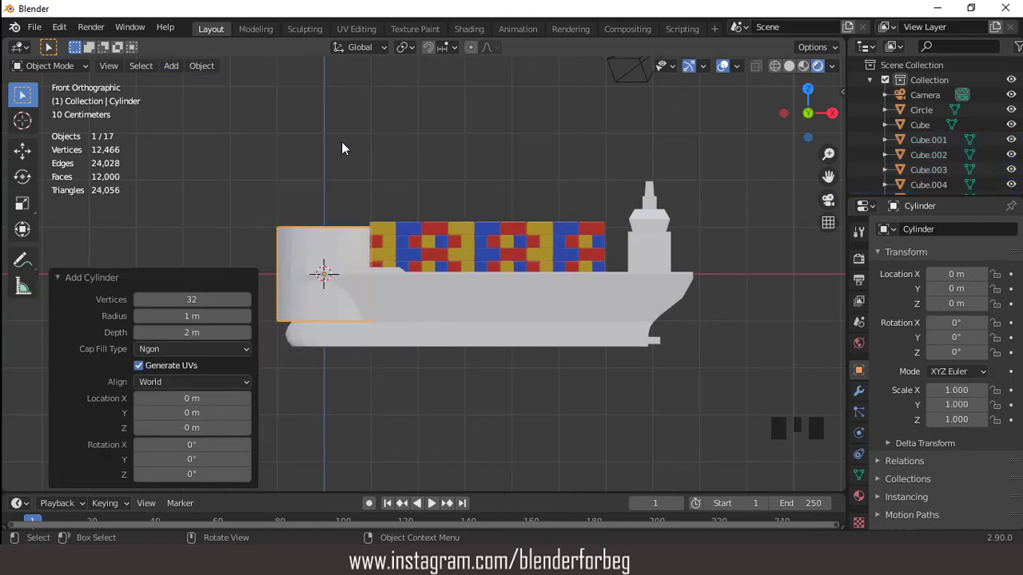
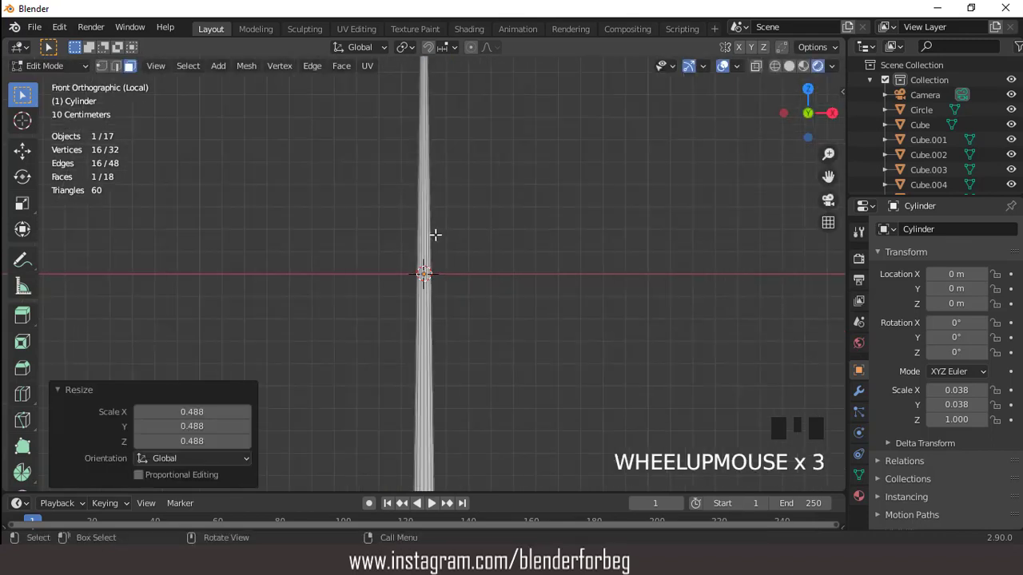
scroll(down, 3)
key(ctrl+r)
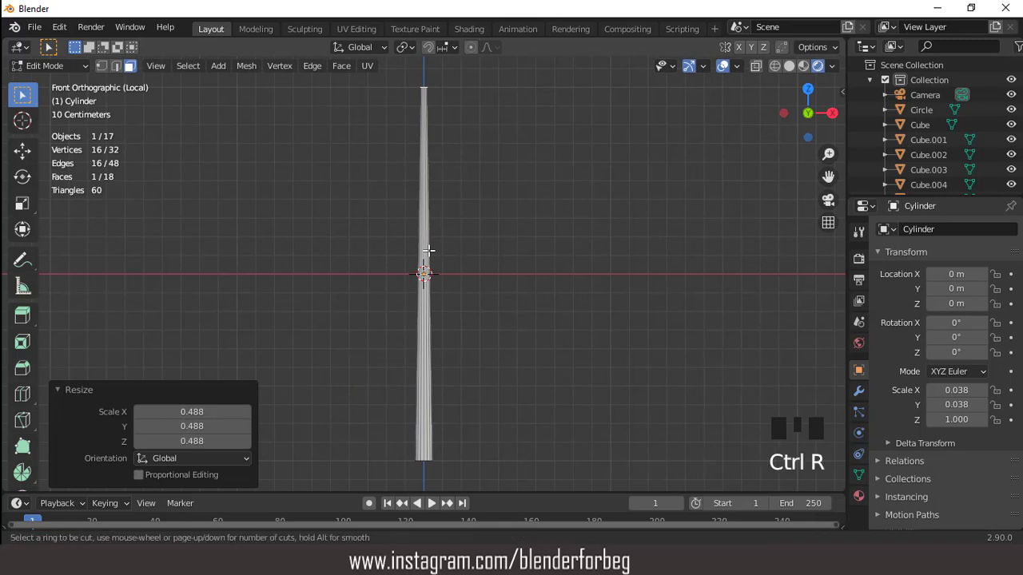
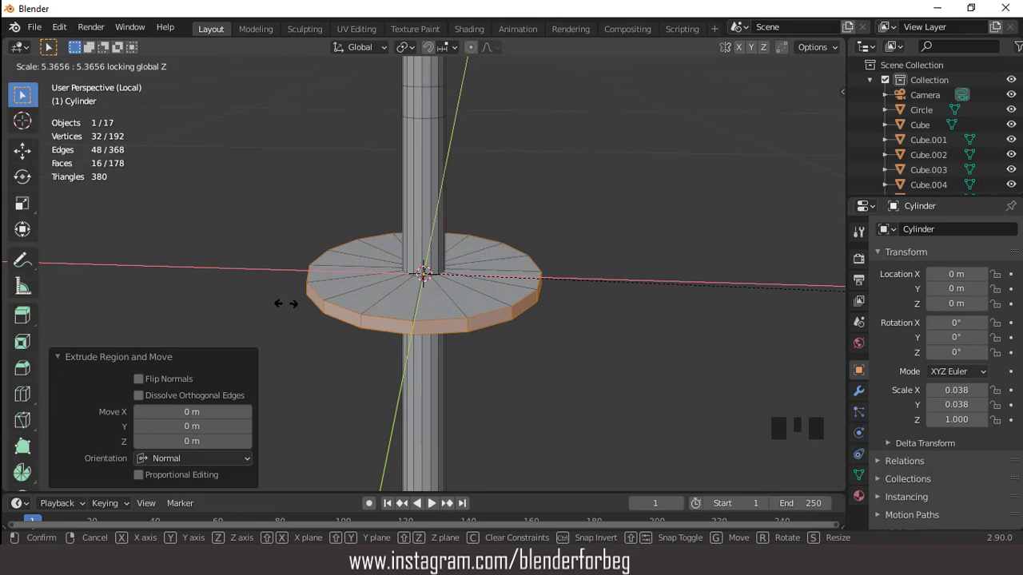
Widen the platform, loop-cut its top and extrude the outer rim faces up into a railing ring
scroll(down, 3)
scroll(up, 3)
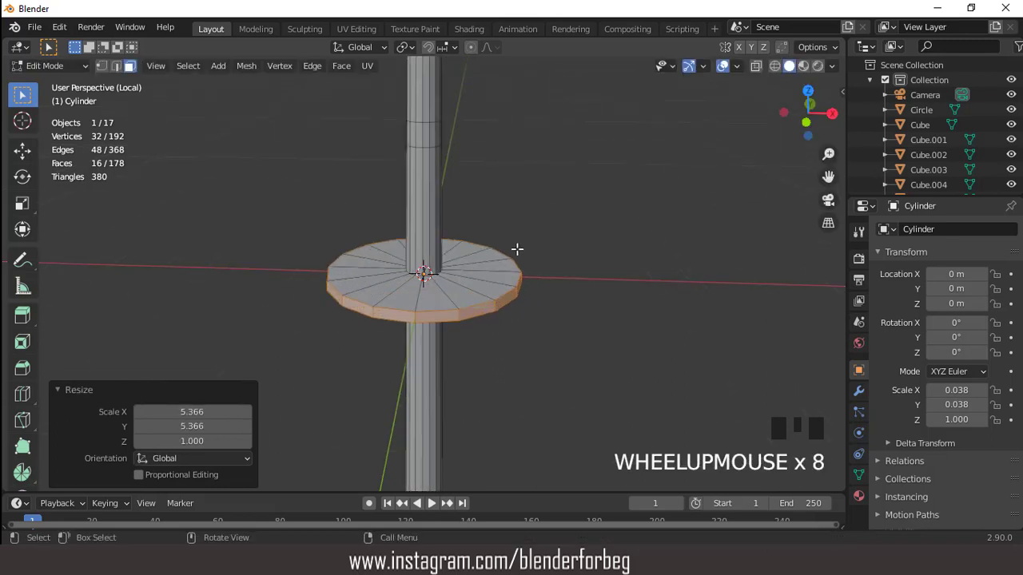
scroll(up, 3)
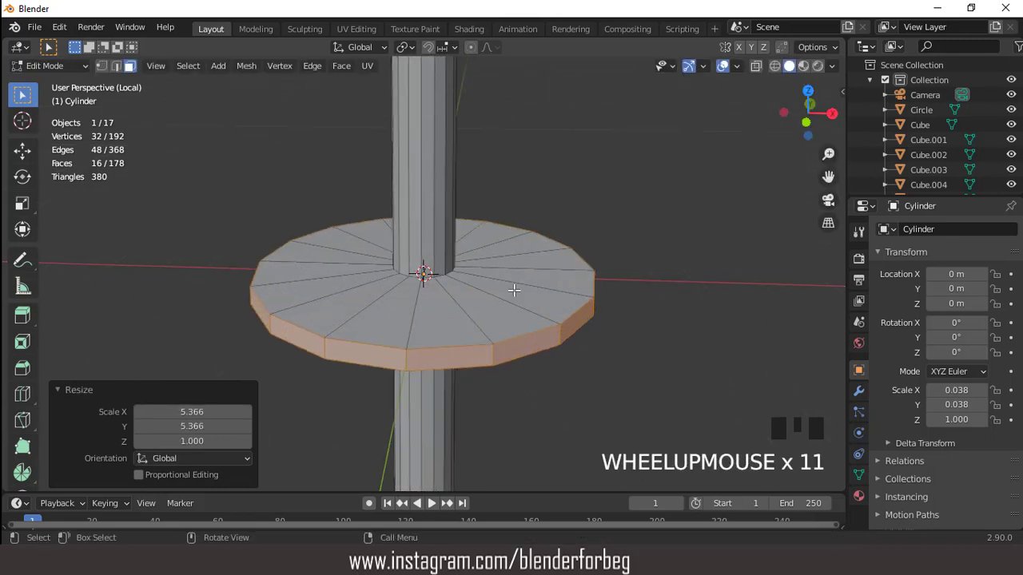
key(ctrl+r)
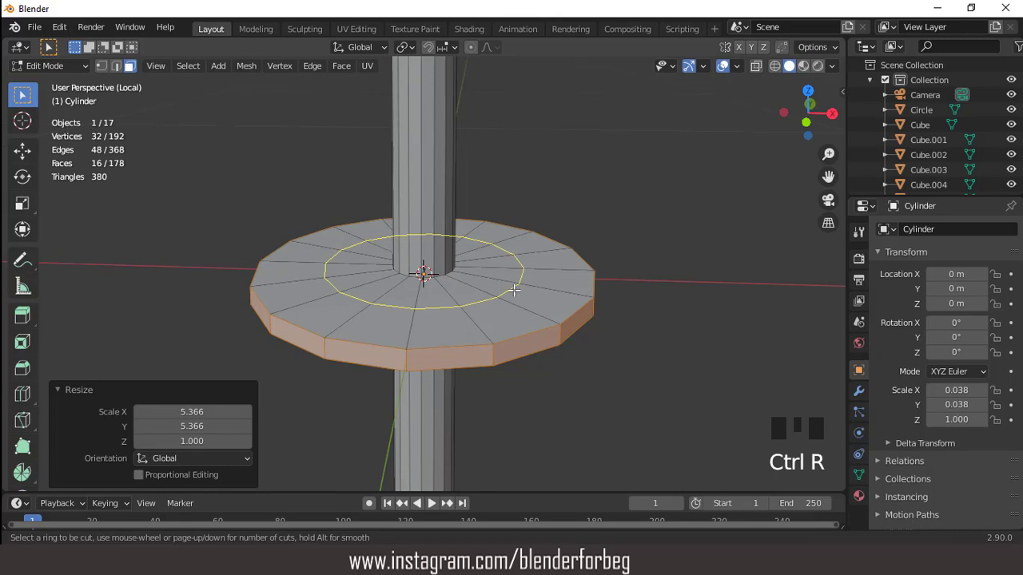
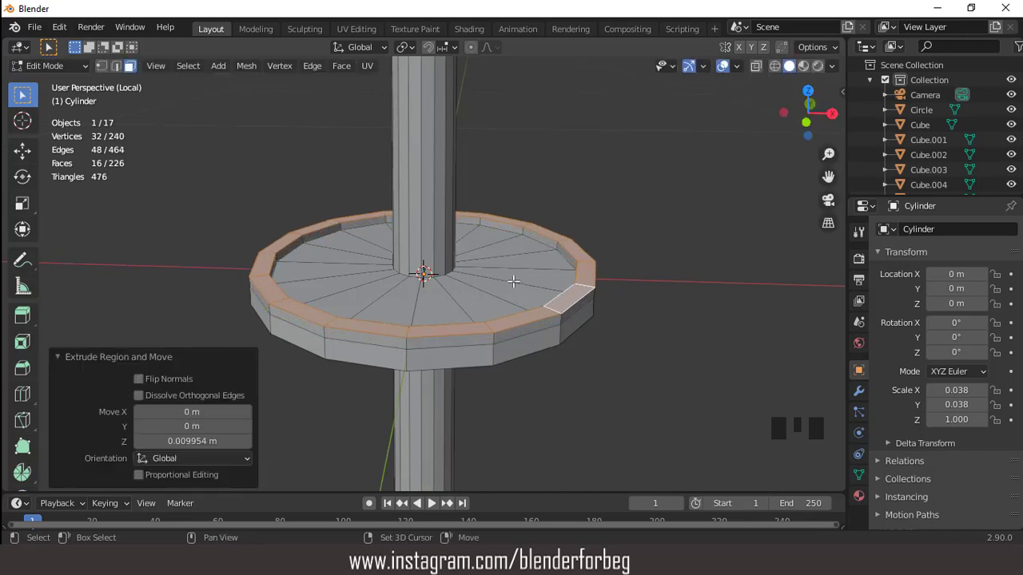
key(shift+d)
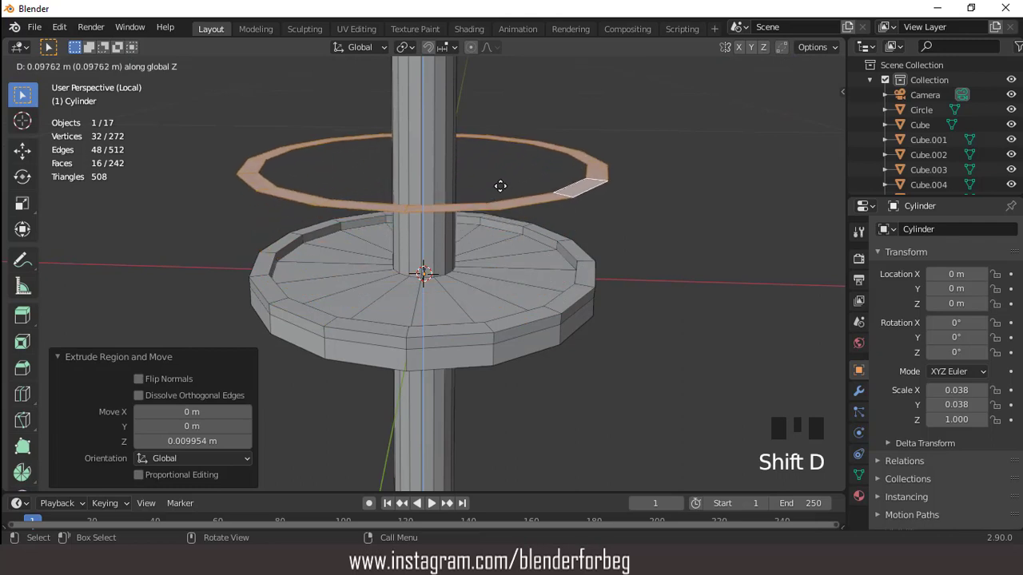
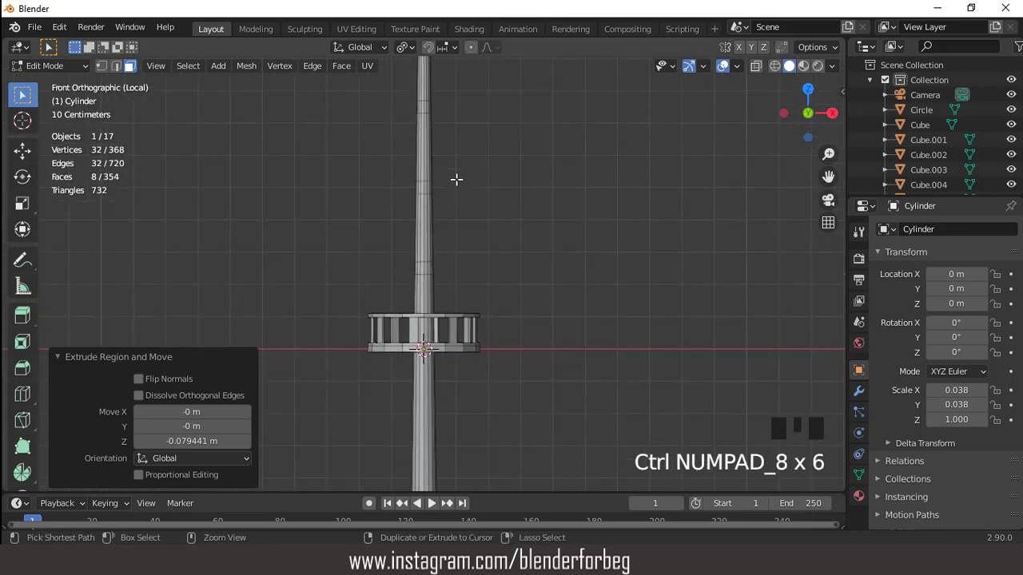
Extrude a horizontal arm from a mast face along Y with a small upturned tip
scroll(up, 3)
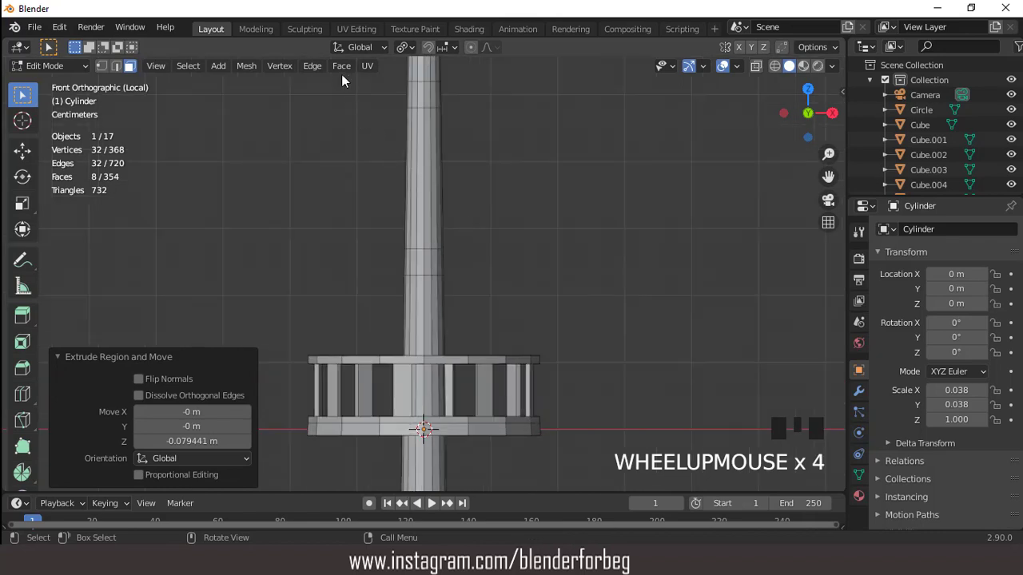
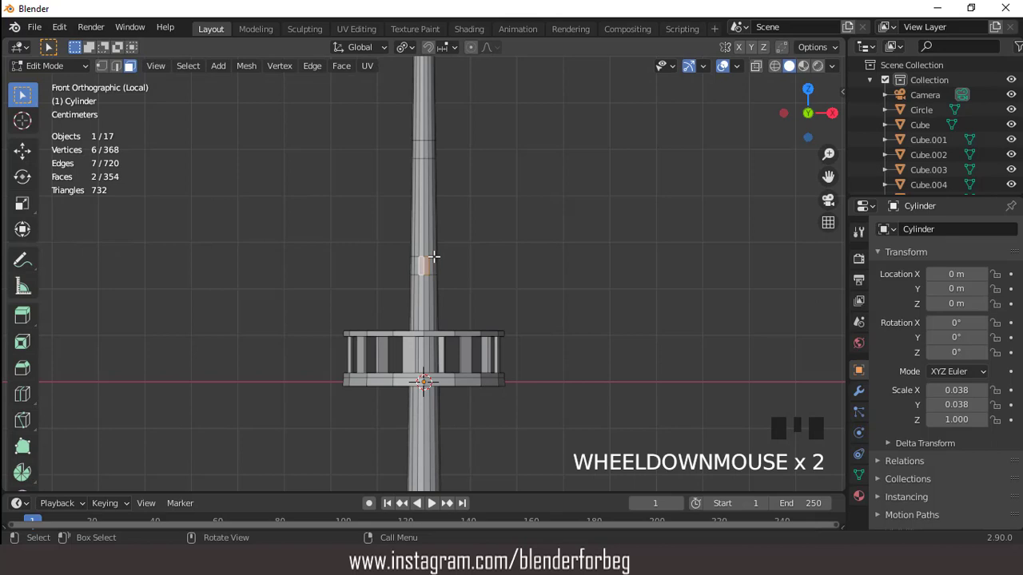
key(KP_3)
key(e)
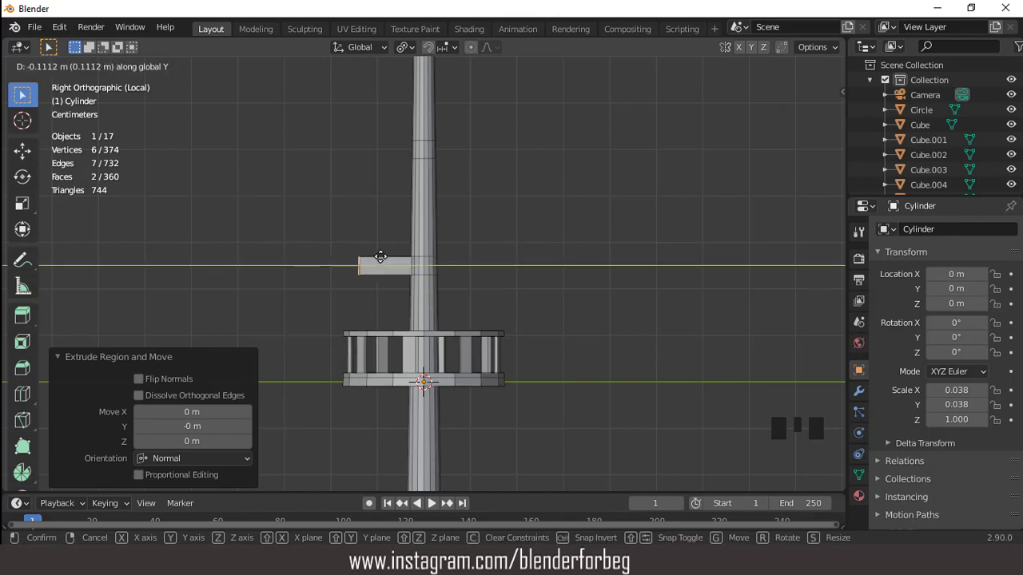
scroll(up, 3)
key(e)
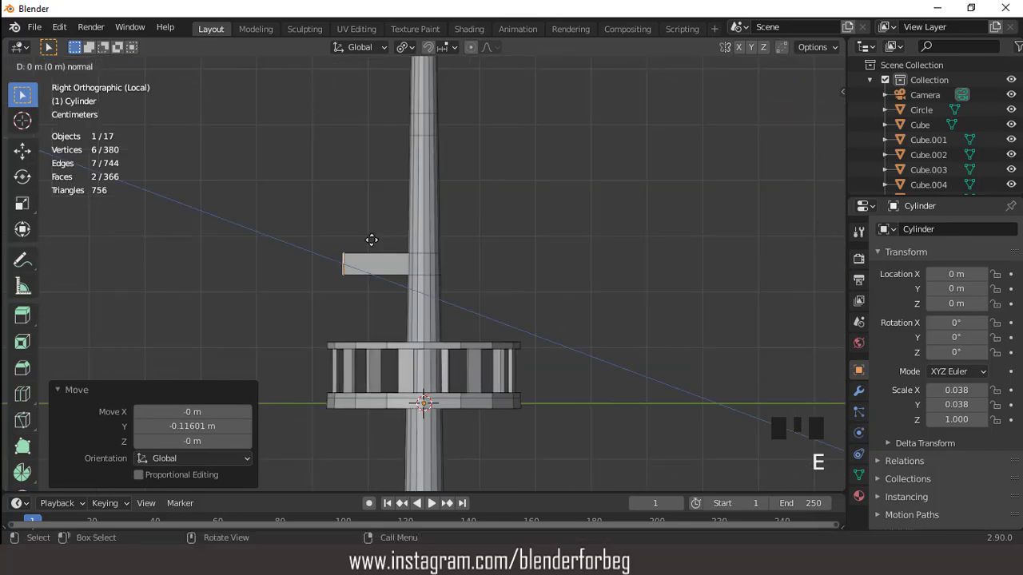
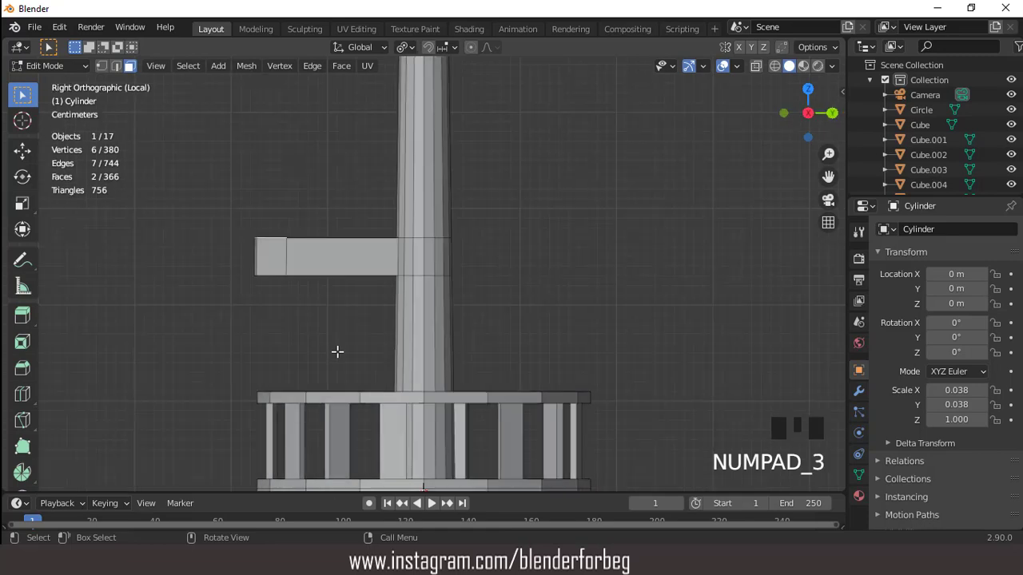
key(e)
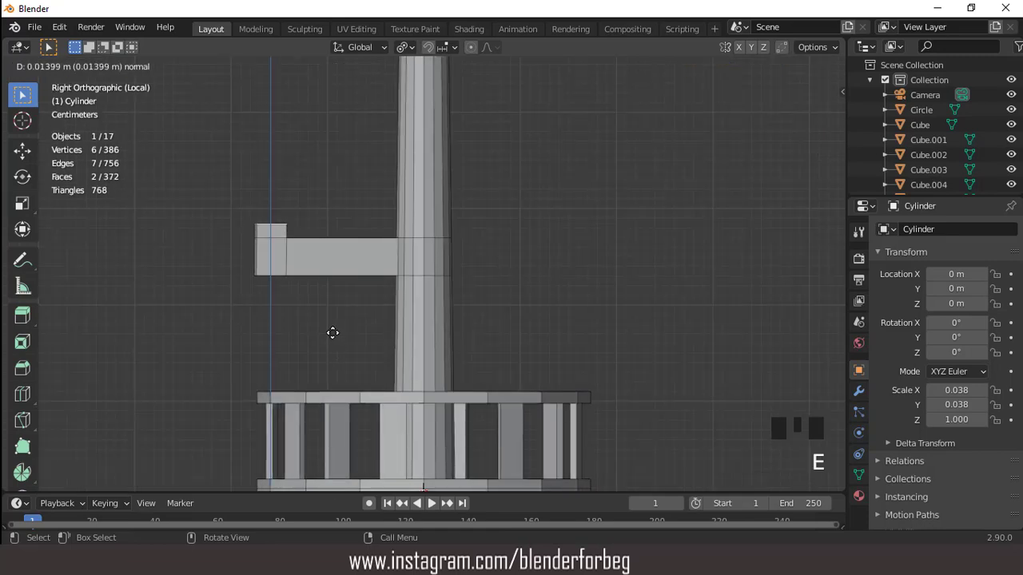
scroll(down, 3)
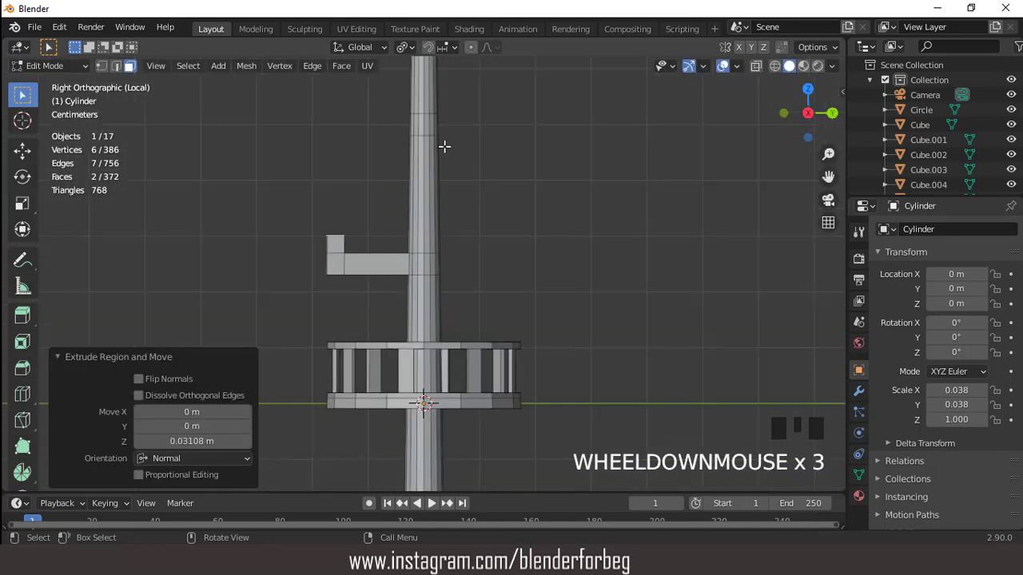
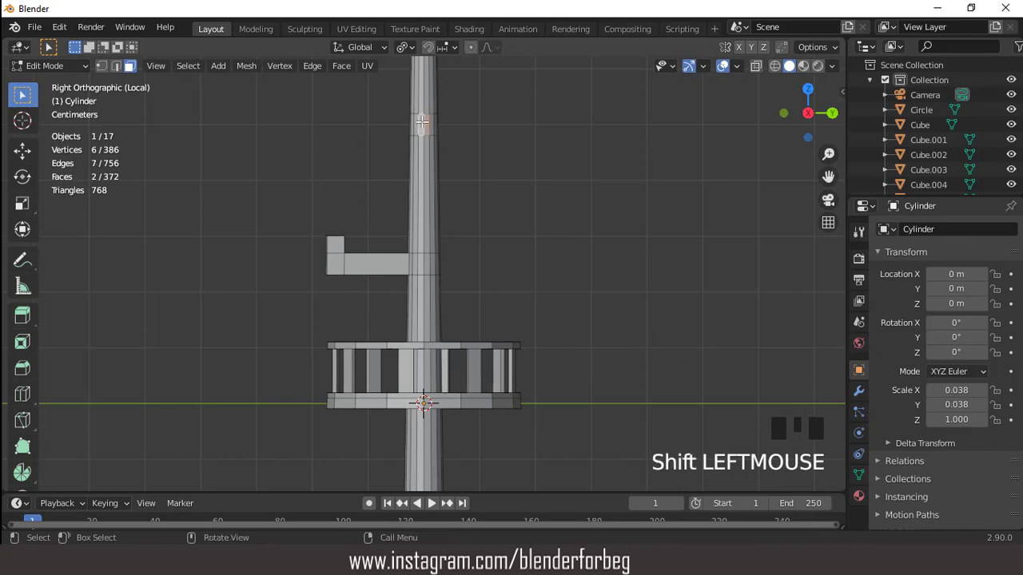
In front view extrude a second, higher arm along X and finish its upright tip
key(KP_1)
key(e)
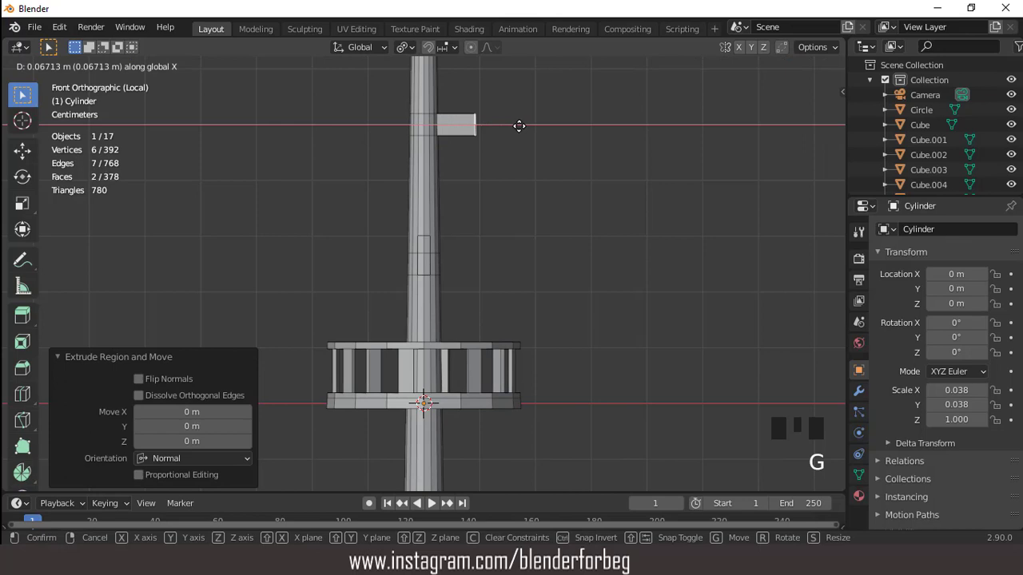
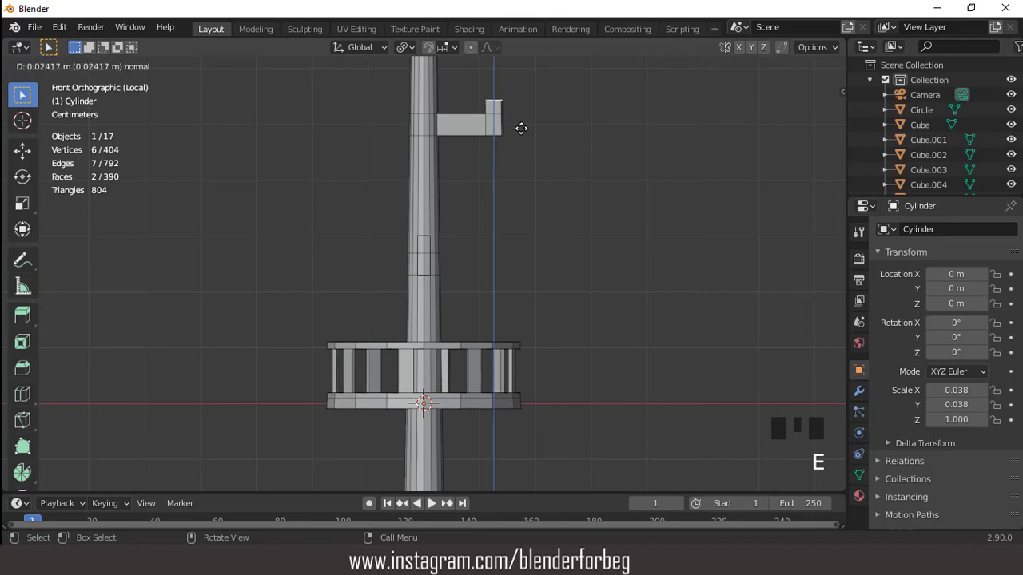
scroll(down, 3)
key(ctrl+KP_8)
key(ctrl+KP_8)
key(ctrl+KP_8)
scroll(up, 3)
Back in Object Mode, raise the mast along Z and scale it down to about 0.878
key(KP_3)
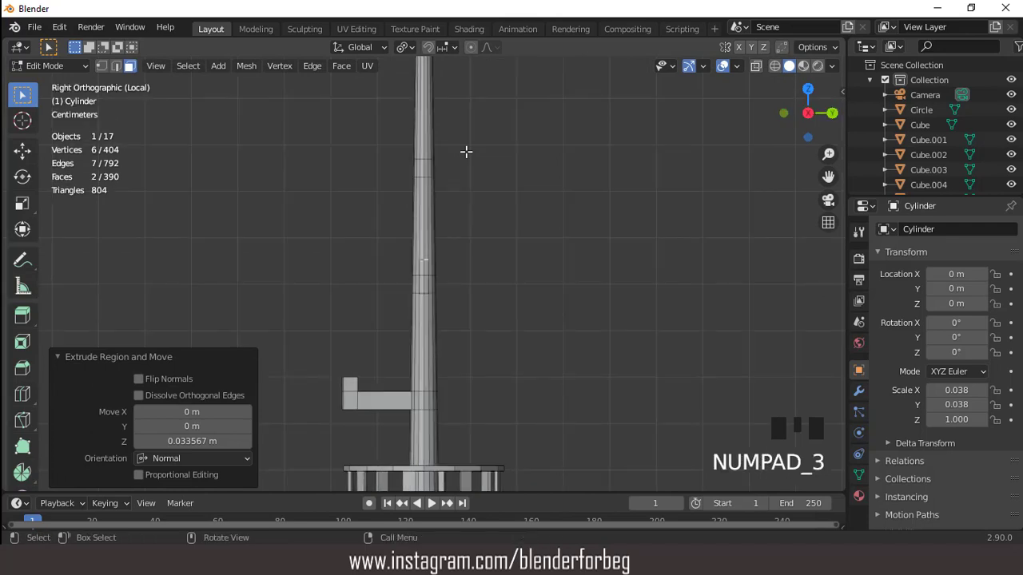
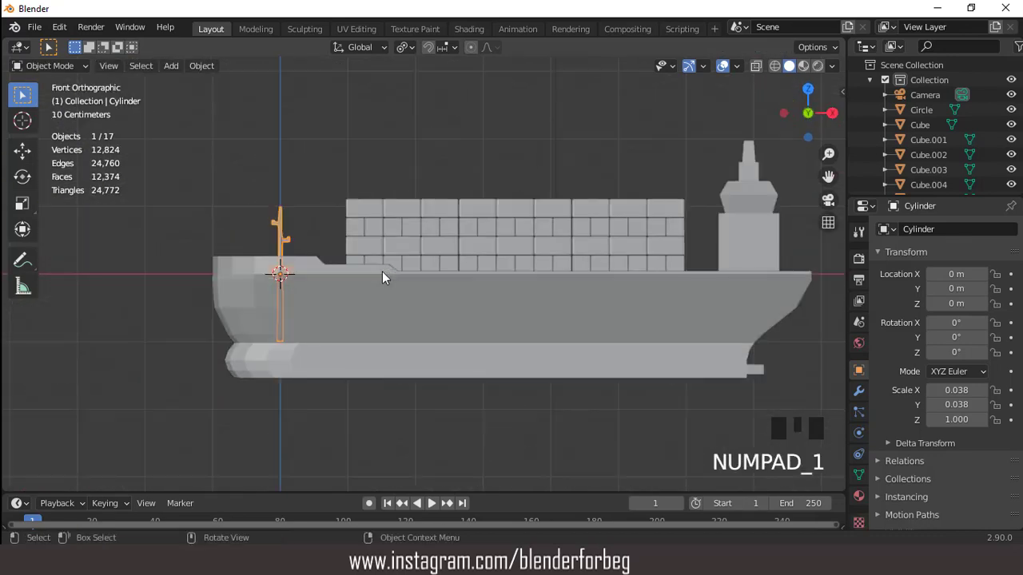
key(g)
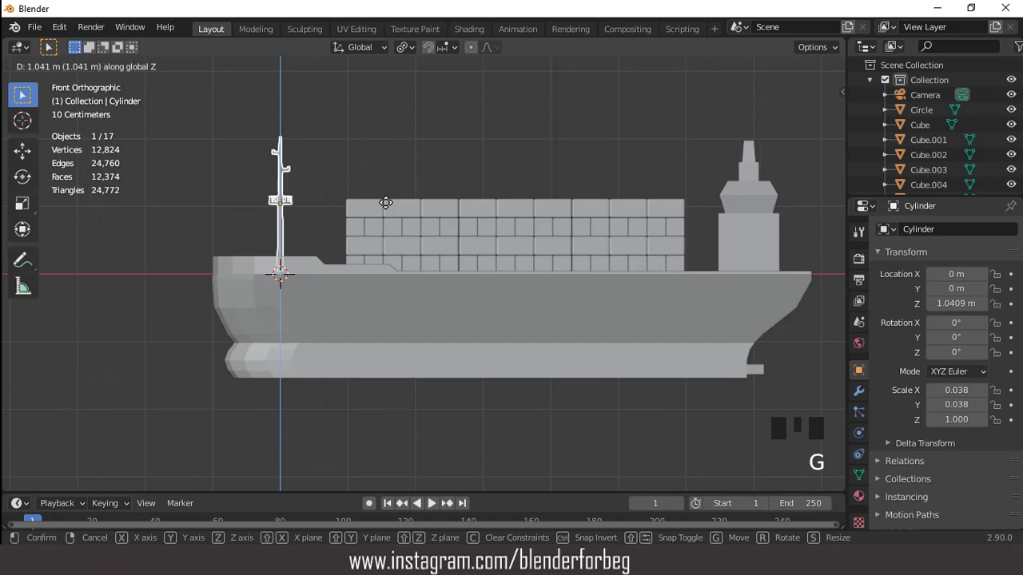
drag(405, 261, 482, 270)
scroll(up, 3)
scroll(down, 3)
key(s)
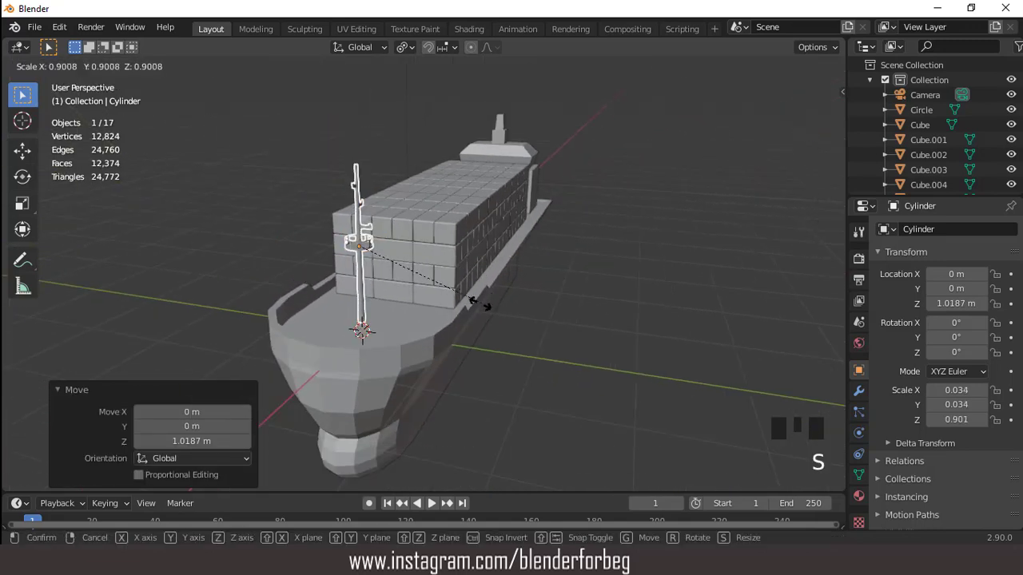
key(KP_1)
scroll(up, 3)
Lower the mast along Z onto the bow deck ahead of the containers and check it from the front view
key(g)
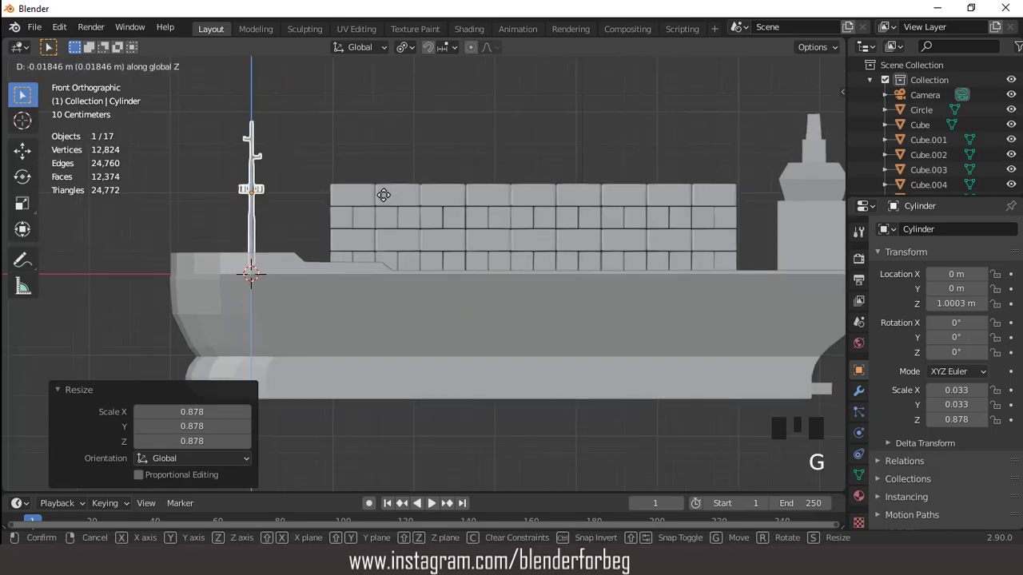
scroll(down, 3)
drag(406, 249, 362, 239)
scroll(down, 3)
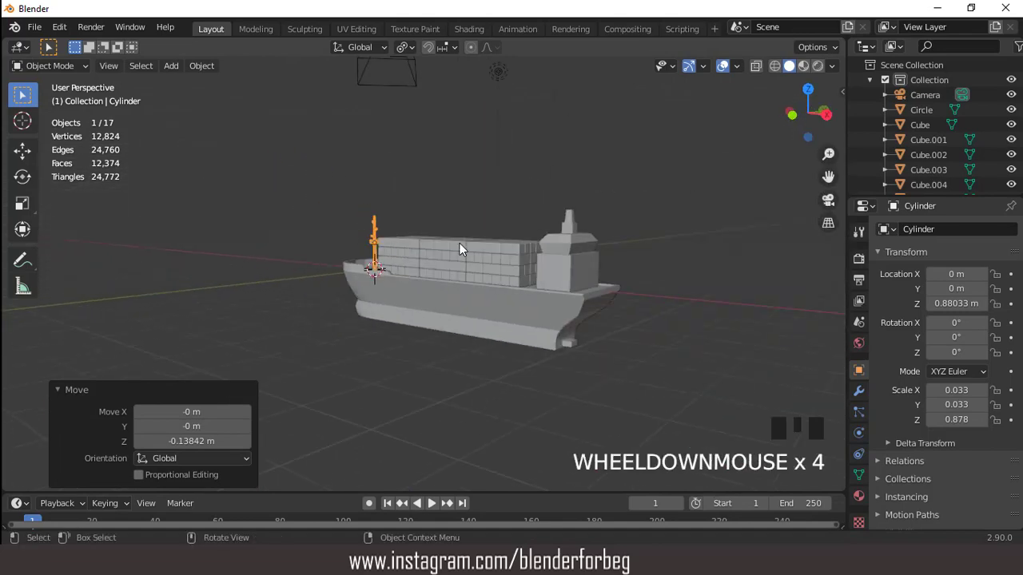
key(KP_1)
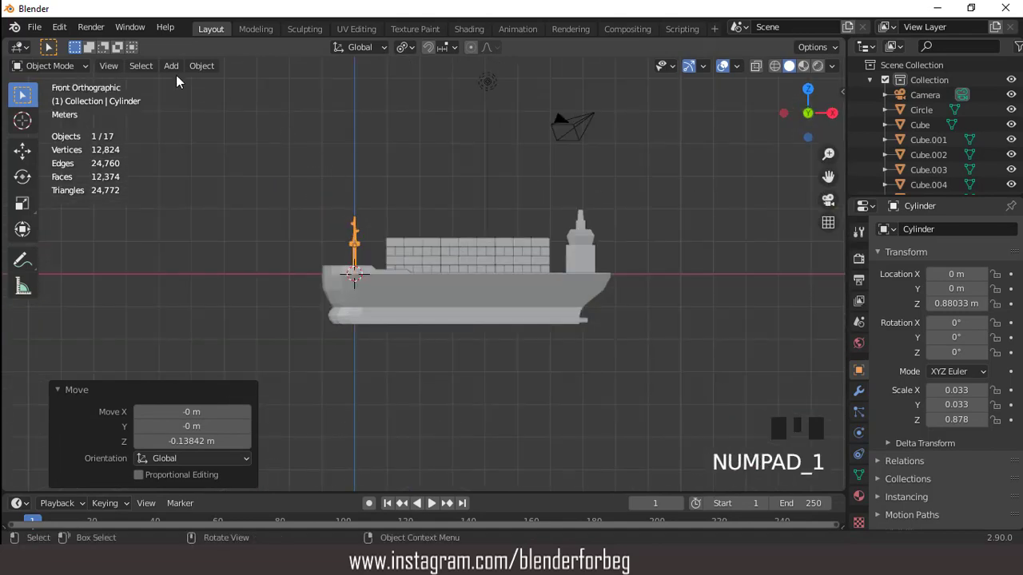
Add a ten-sided circle, fill and inset its face to a small hub scaled to 0.577, and start a loop cut around it
drag(172, 73, 173, 87)
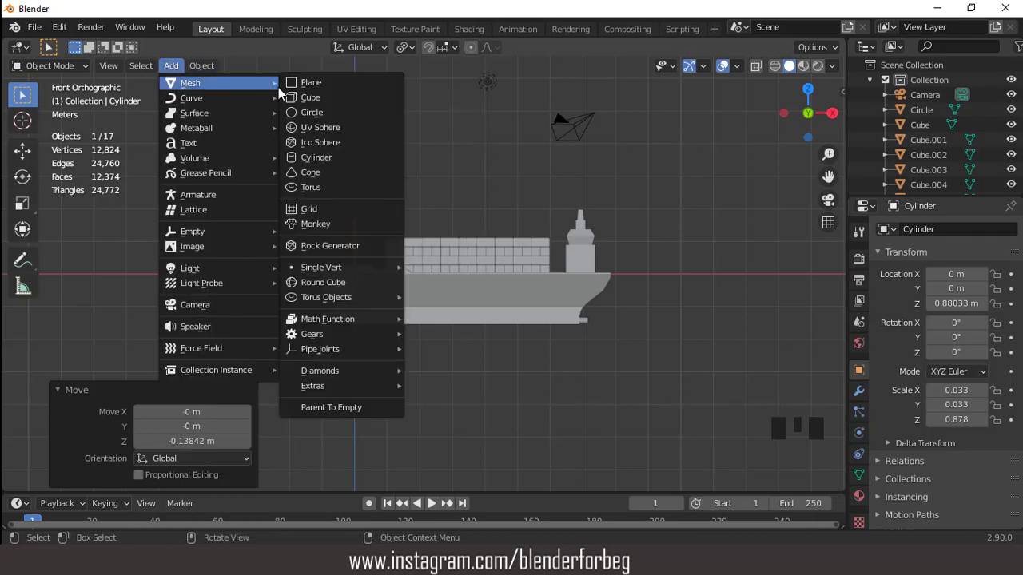
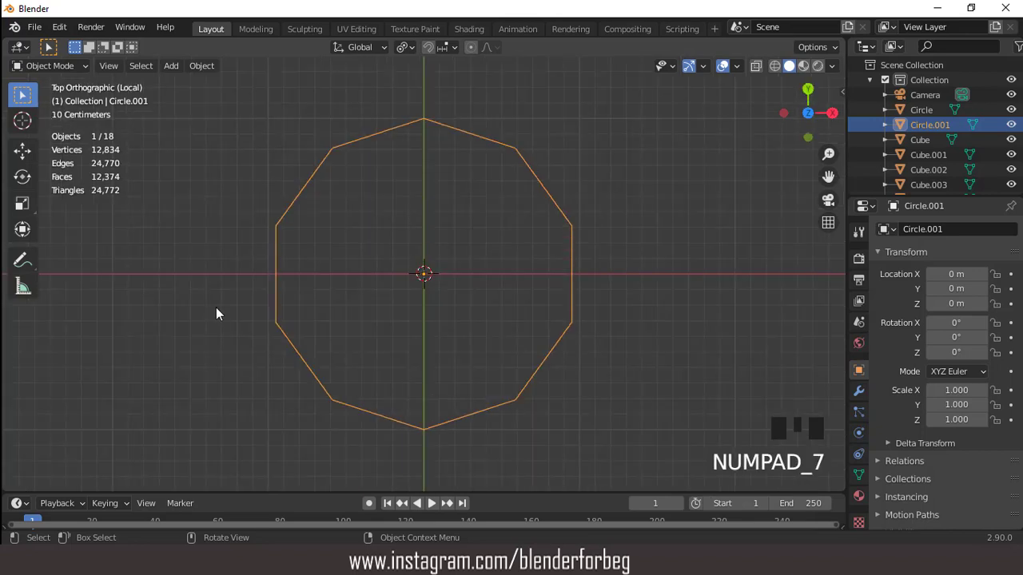
scroll(down, 3)
key(Tab)
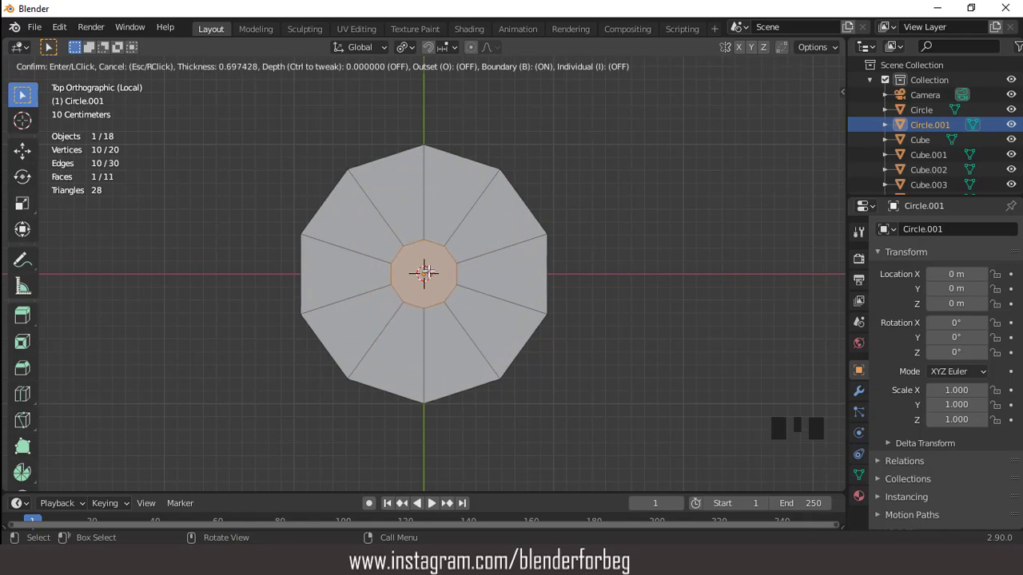
scroll(up, 3)
key(ctrl+r)
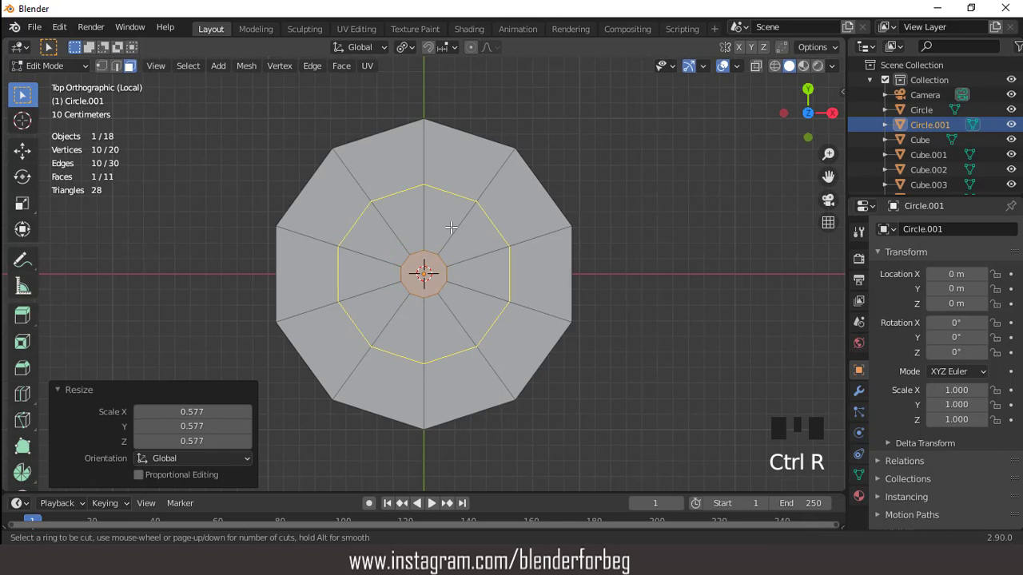
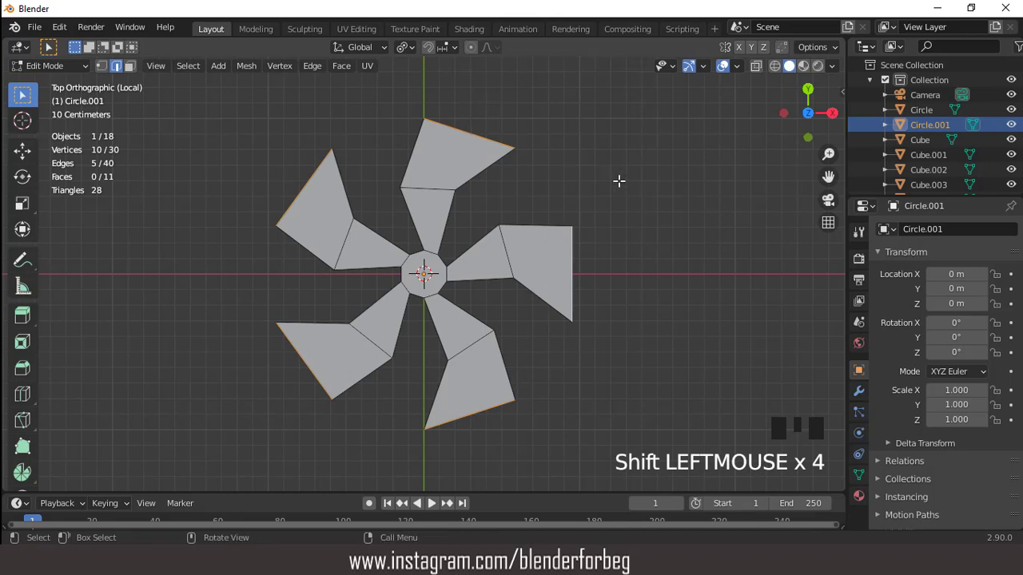
Narrow the blade tips and bevel the blade edges into curves, checking the result from the front
key(s)
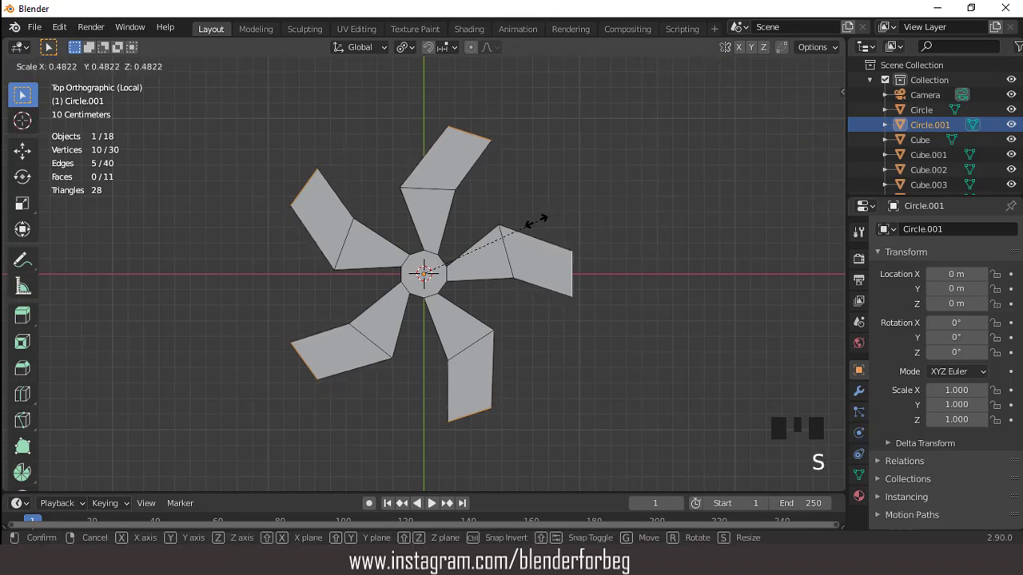
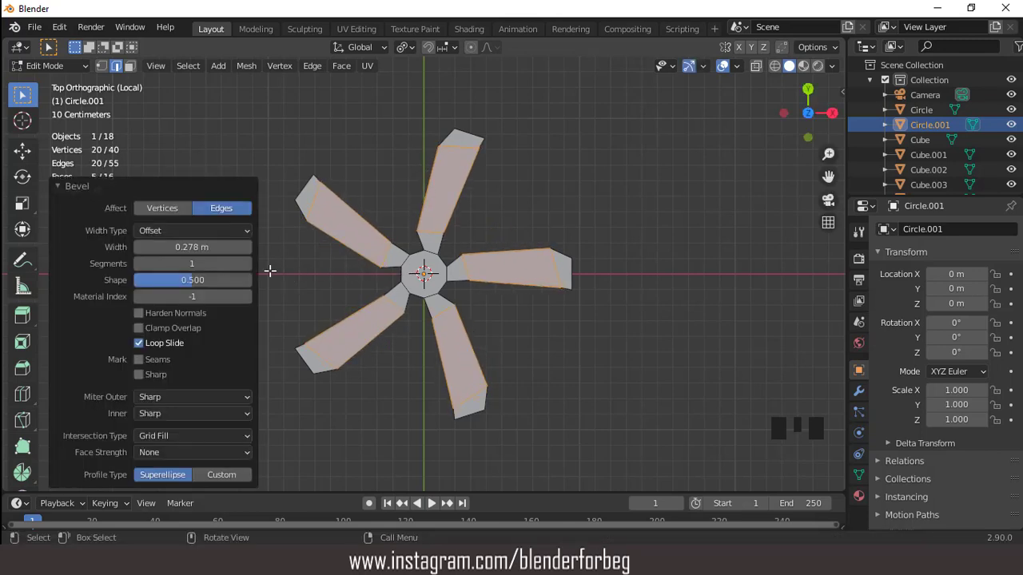
drag(249, 270, 470, 255)
key(Tab)
drag(518, 259, 512, 244)
key(Tab)
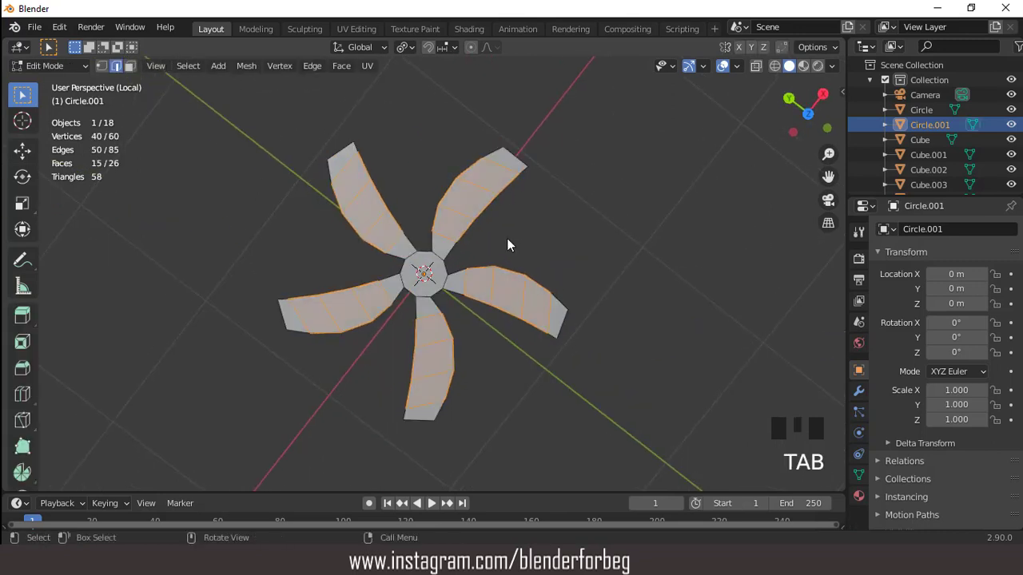
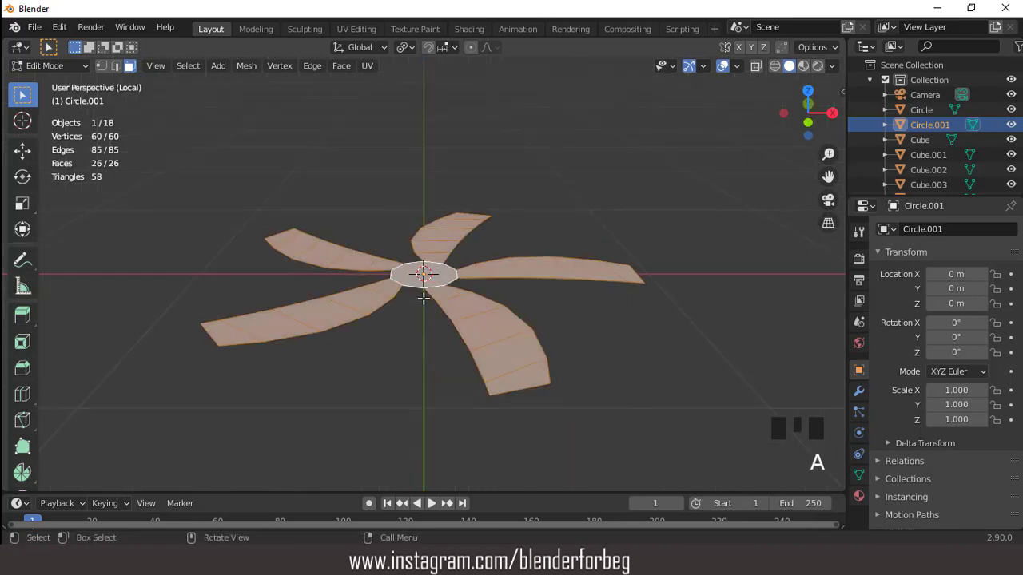
key(KP_1)
Extrude the blades along Z for thickness, raise the central hub and bevel its top rim
key(e)
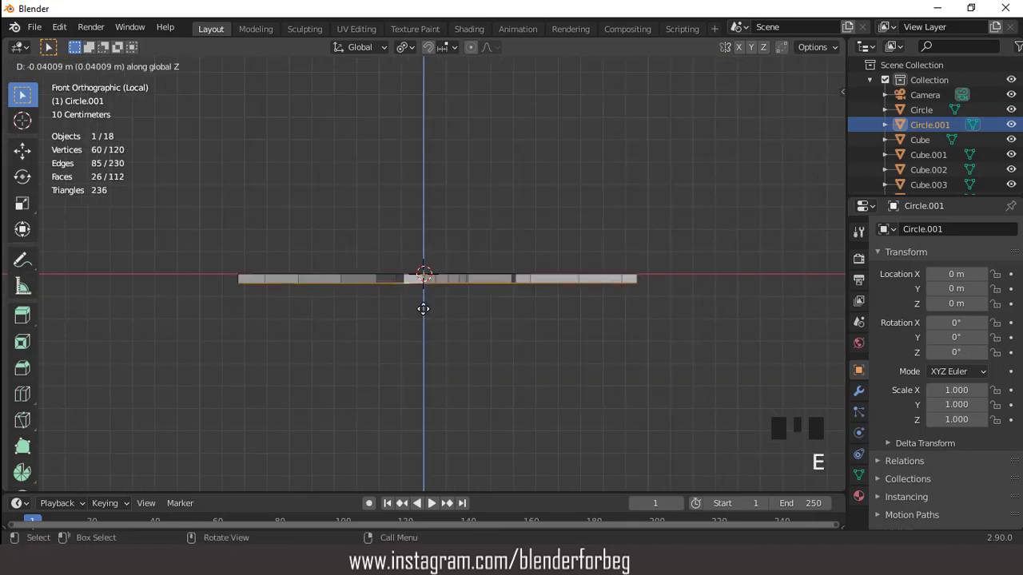
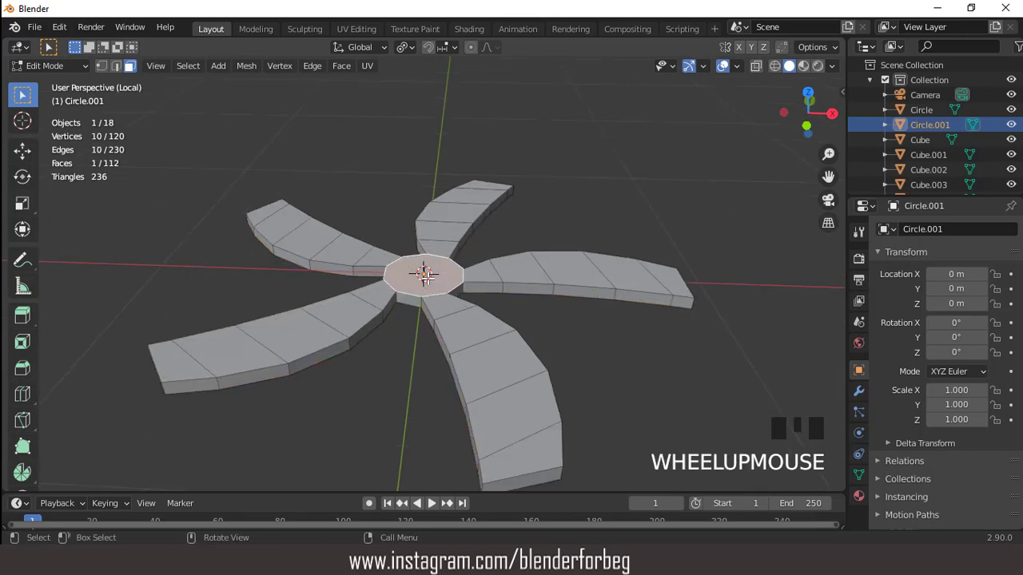
key(e)
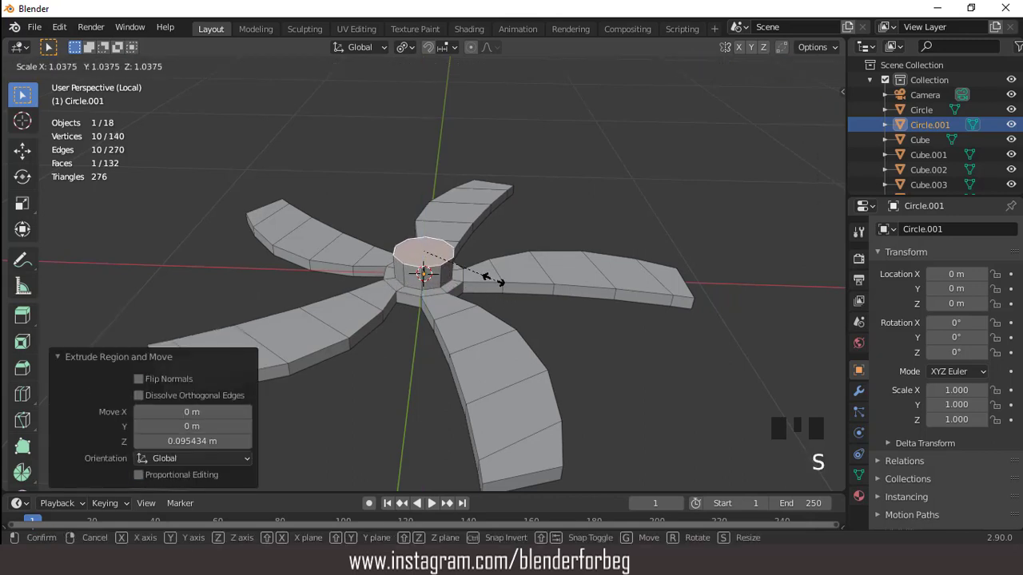
scroll(up, 3)
key(ctrl+b)
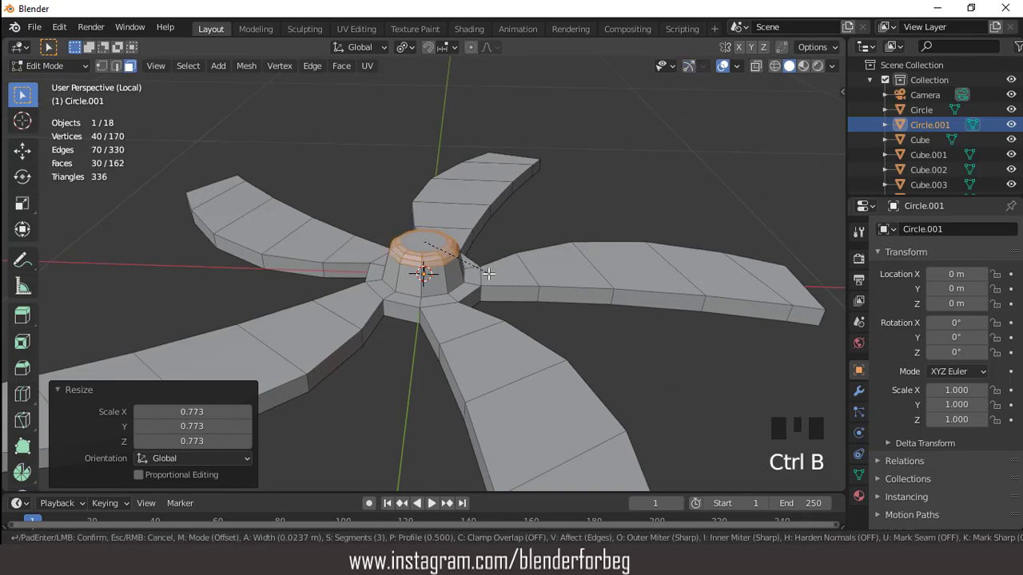
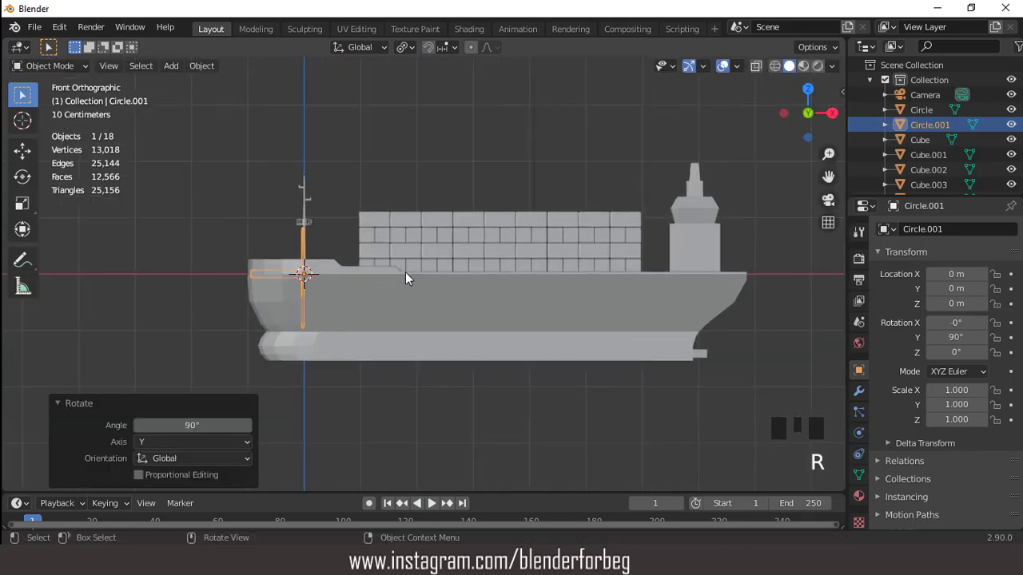
Shrink the propeller to ship scale and move it toward the stern, nudging it up in side view
scroll(down, 3)
key(g)
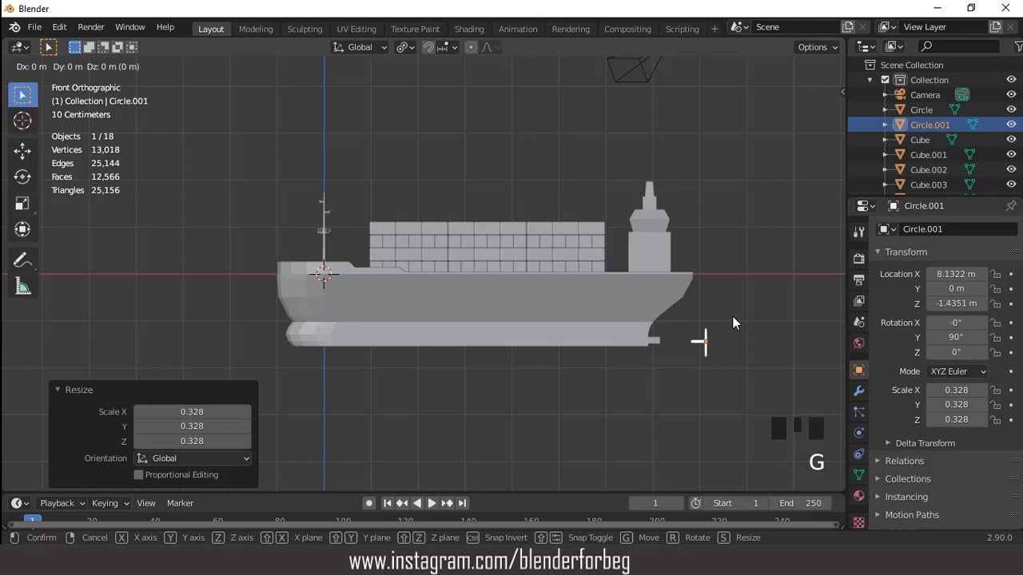
key(KP_3)
scroll(up, 3)
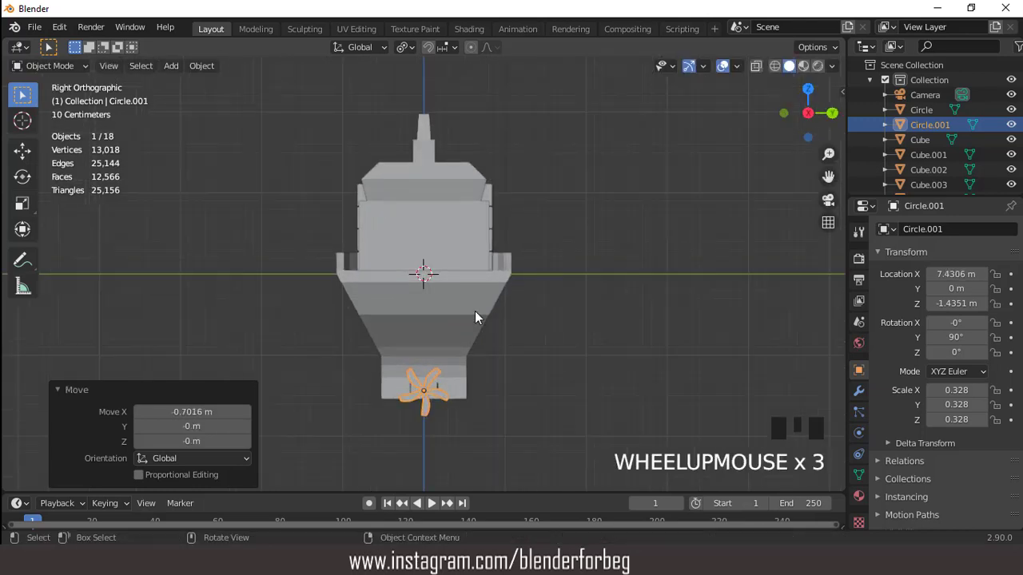
key(KP_1)
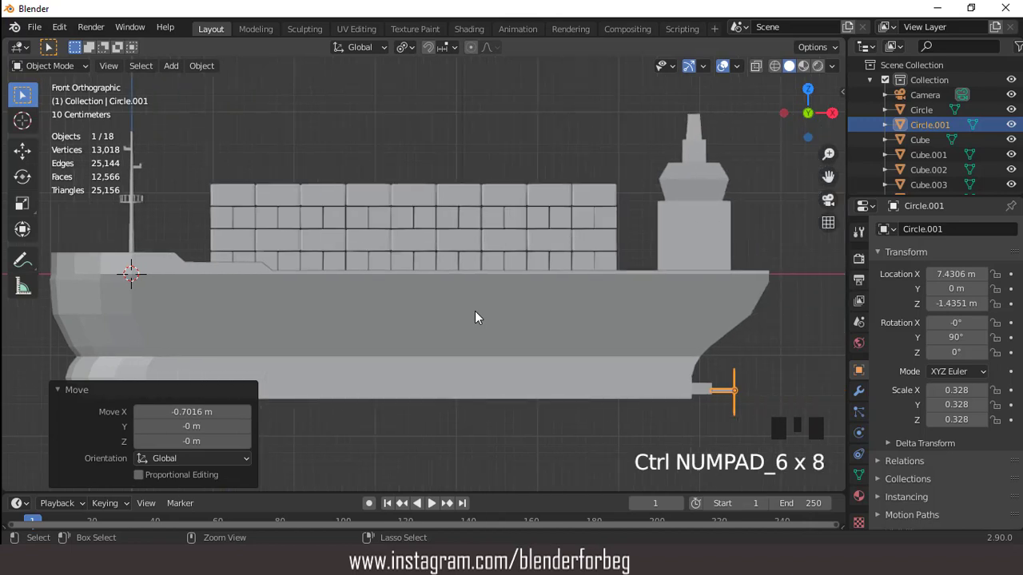
key(g)
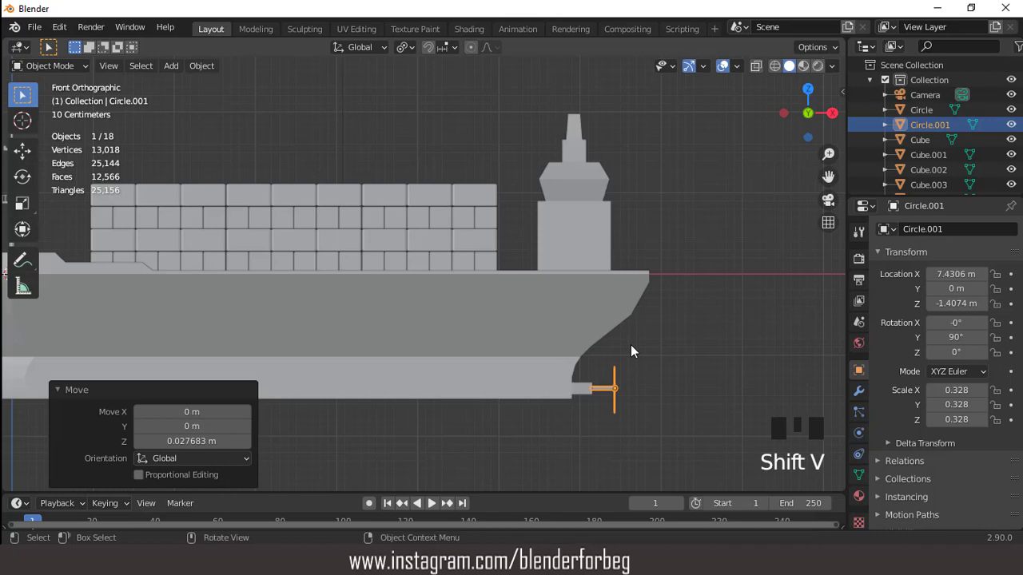
Zoom into the stern area and slide the propeller along X closer to the hull
drag(640, 353, 666, 386)
key(shift+b)
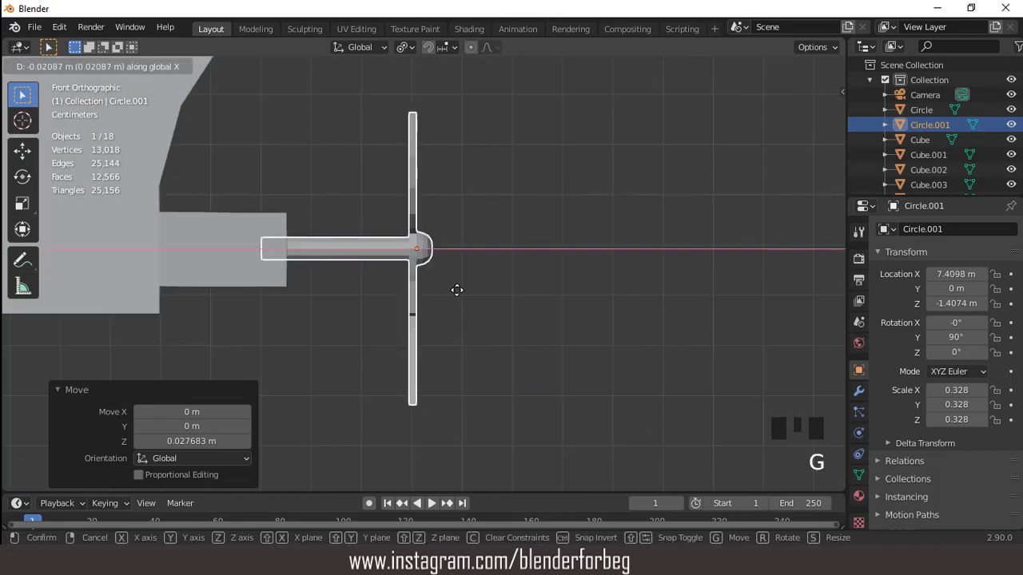
scroll(down, 3)
drag(404, 297, 337, 287)
scroll(down, 3)
Set the propeller against the stern behind the keel at about X 7.37 m and check it from right and front views
key(KP_3)
scroll(down, 3)
drag(502, 225, 554, 224)
key(KP_1)
key(ctrl+KP_4)
key(ctrl+KP_4)
key(ctrl+KP_4)
scroll(up, 3)
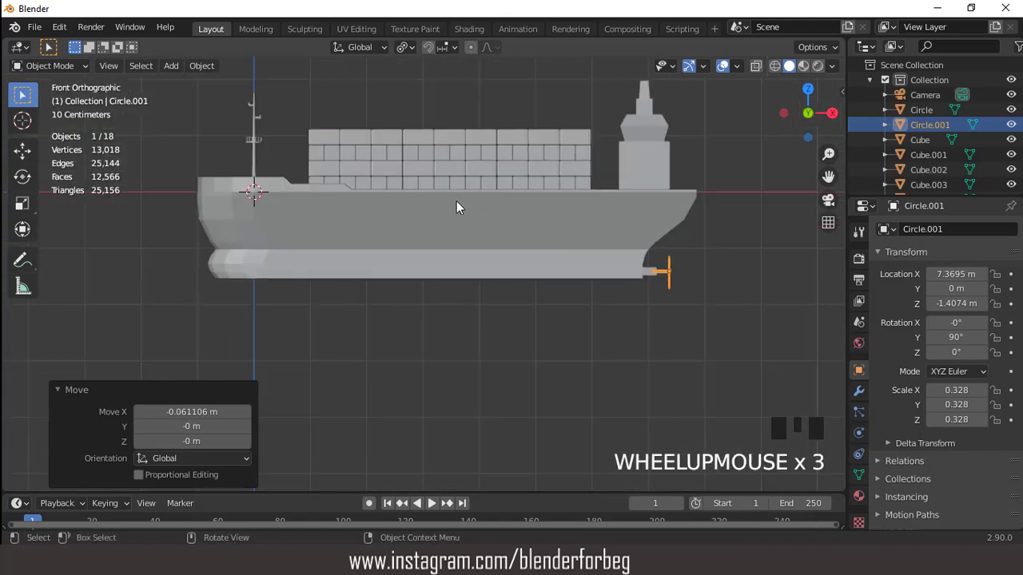
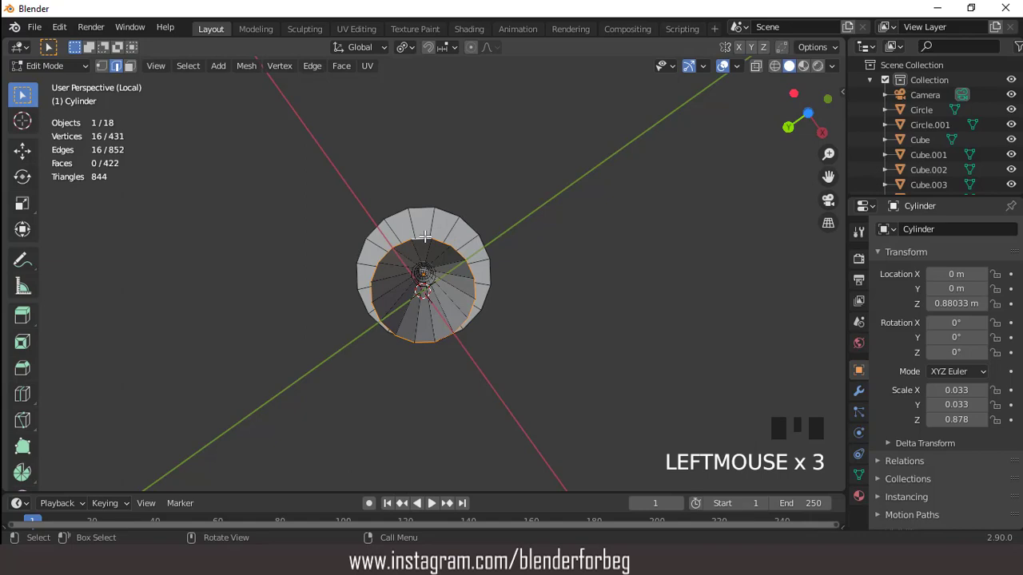
Leave the mast's local view and edit mode to show the whole ship again
drag(347, 72, 383, 247)
key(KP_1)
key(KP_Divide)
key(Tab)
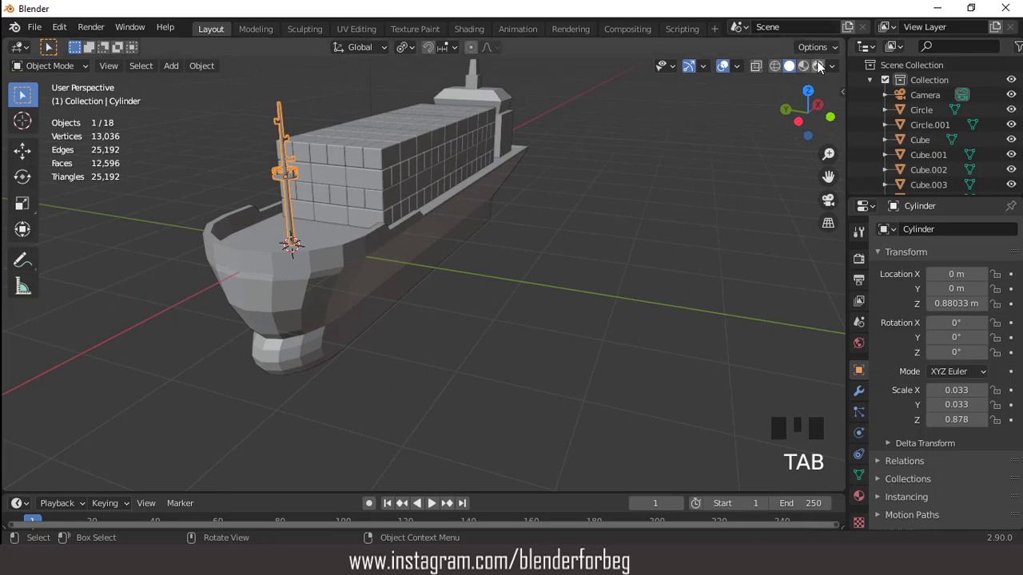
Switch the viewport to Rendered shading and enable Ambient Occlusion in the Eevee render settings
click(806, 77)
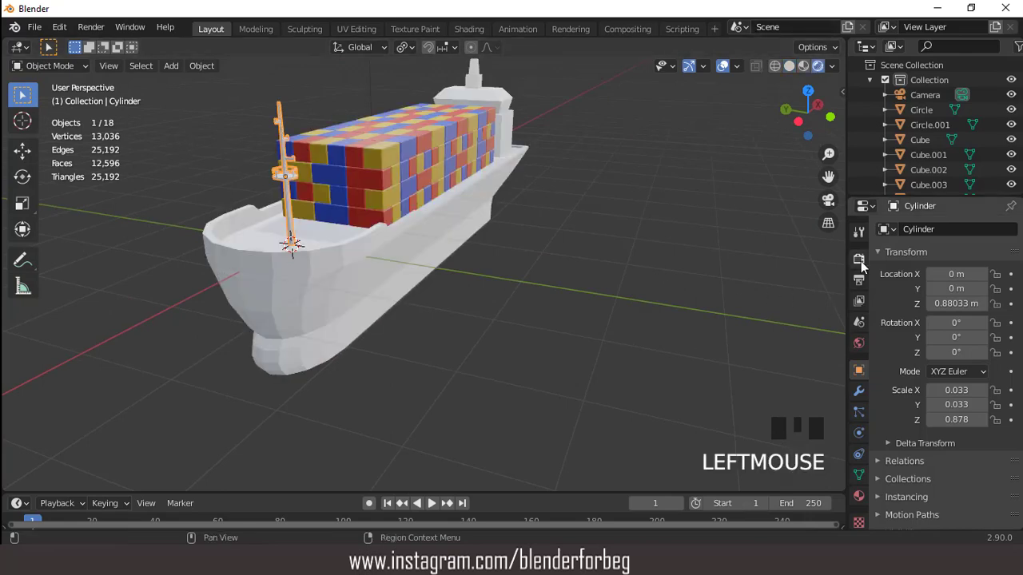
click(861, 267)
click(896, 403)
click(882, 410)
drag(880, 410, 881, 402)
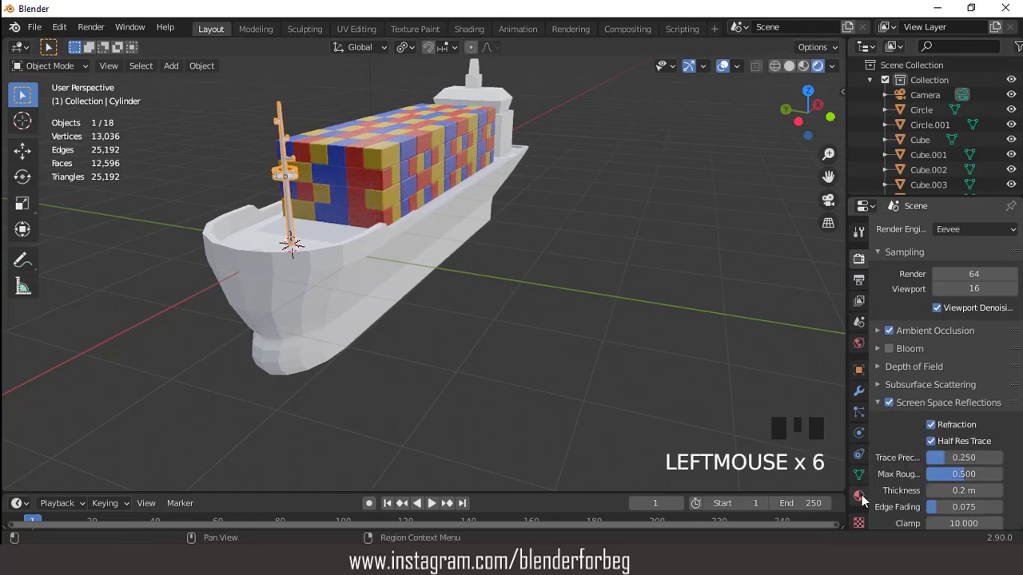
In Material Properties, isolate the mast and add a second material slot with a new red material
click(867, 500)
drag(967, 298, 969, 450)
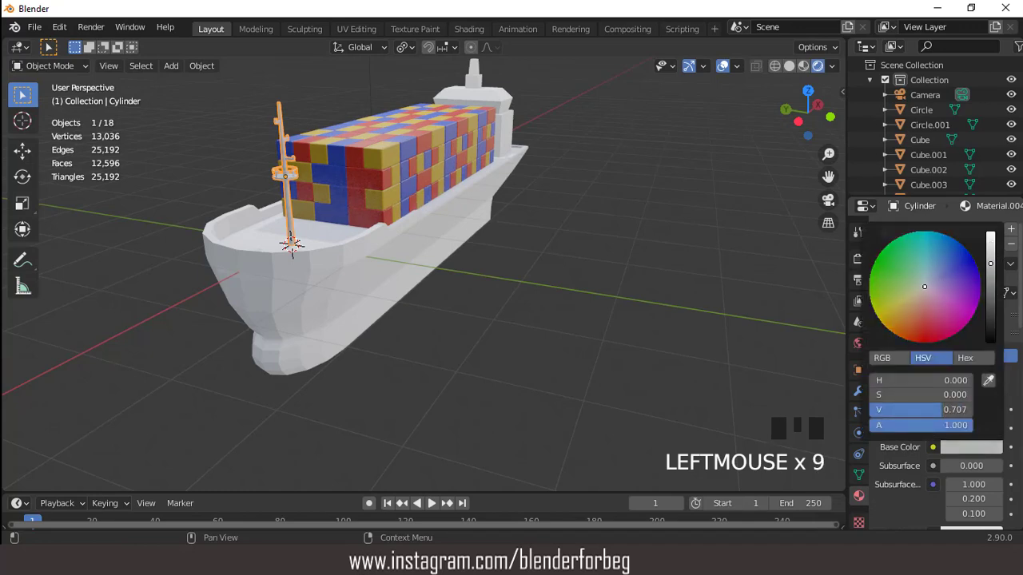
scroll(up, 3)
key(KP_Divide)
key(KP_1)
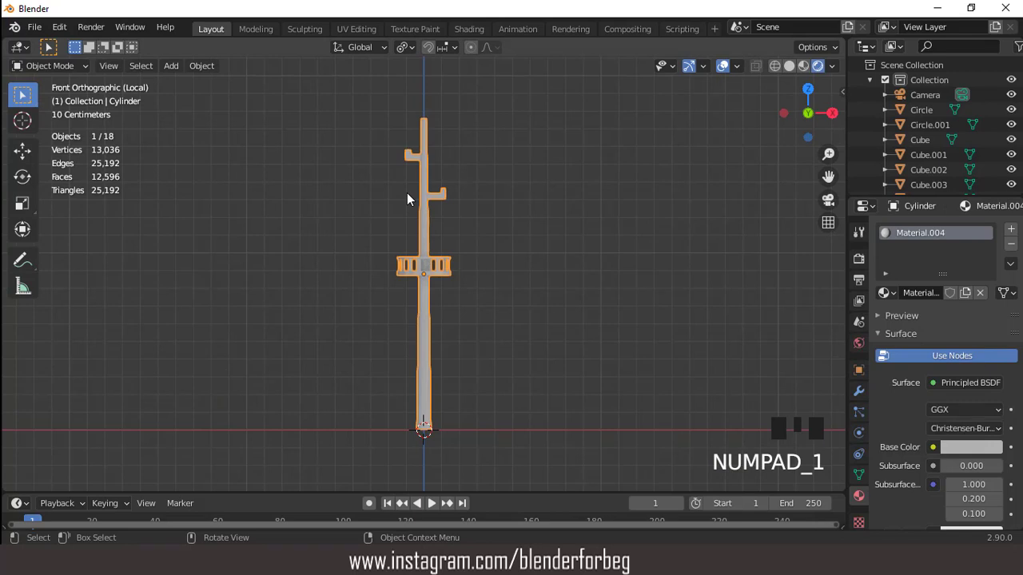
key(ctrl+KP_8)
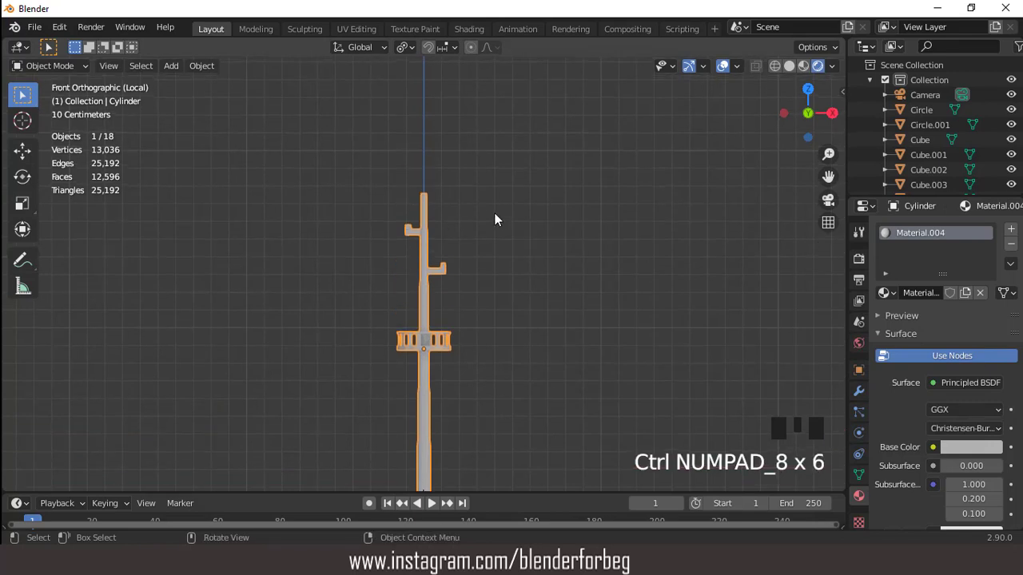
scroll(up, 3)
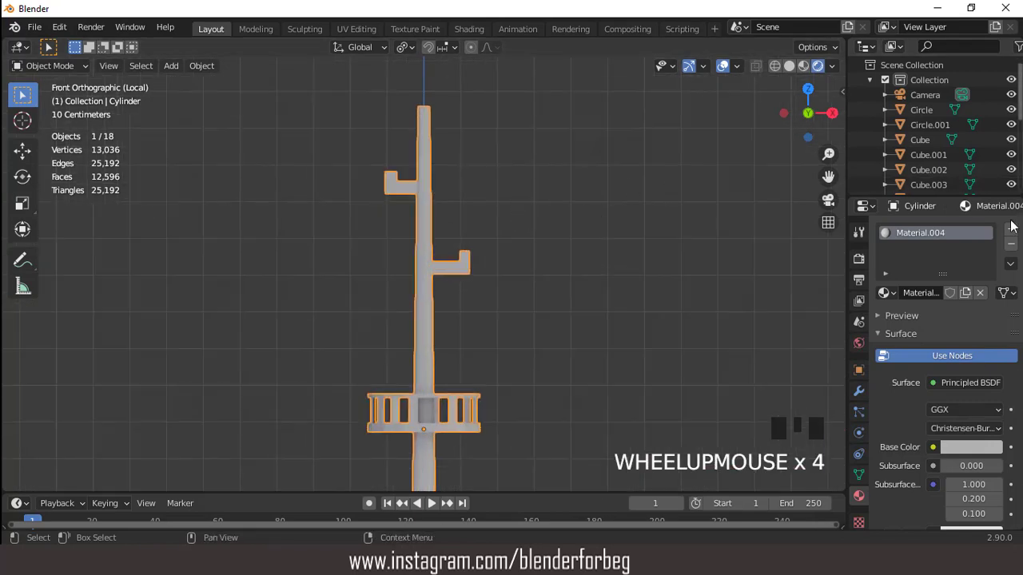
drag(1010, 234, 966, 481)
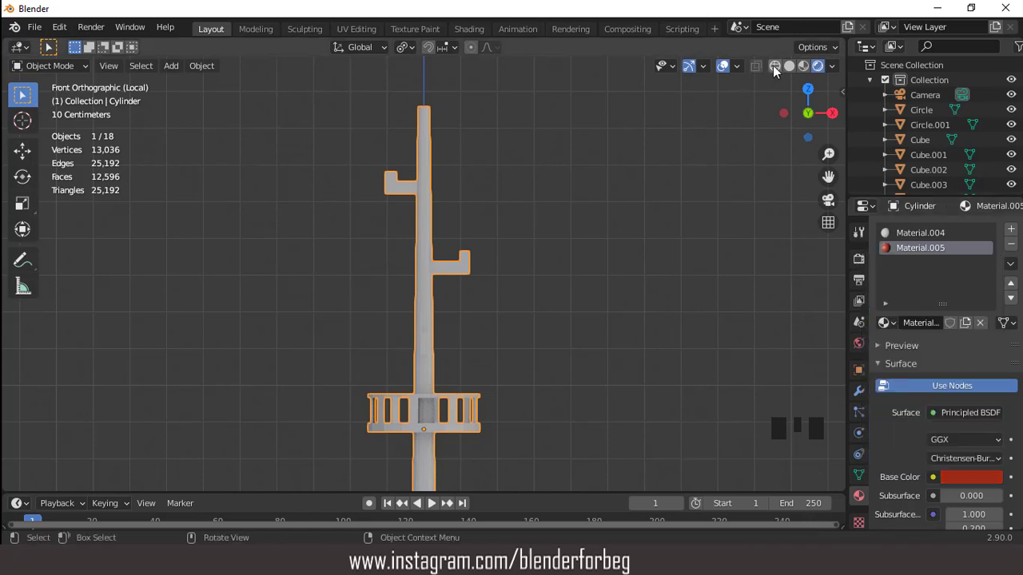
In Edit Mode select the crossarm tip faces from front and side views and assign the red Material.005
drag(775, 72, 771, 73)
key(Tab)
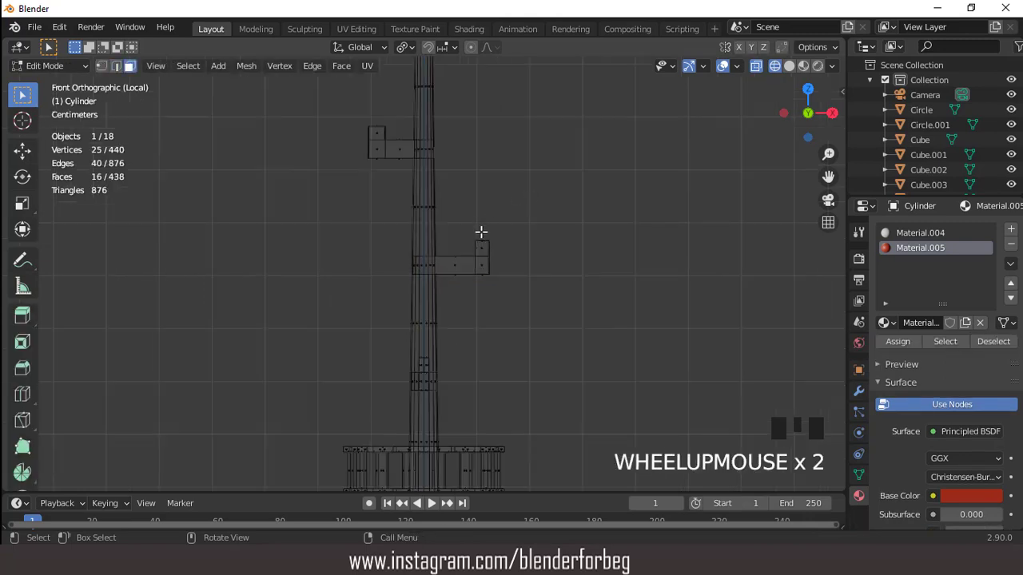
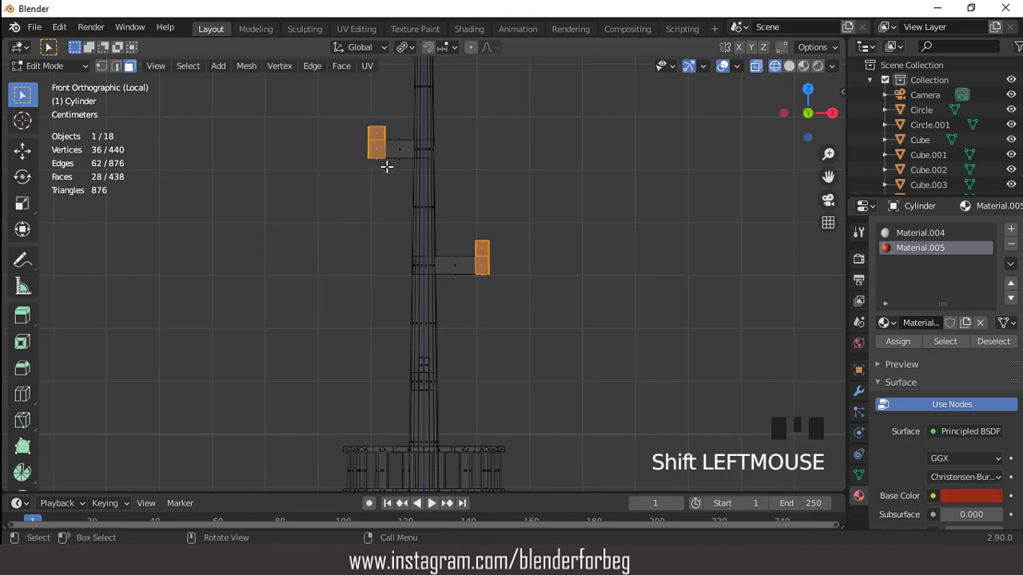
key(KP_1)
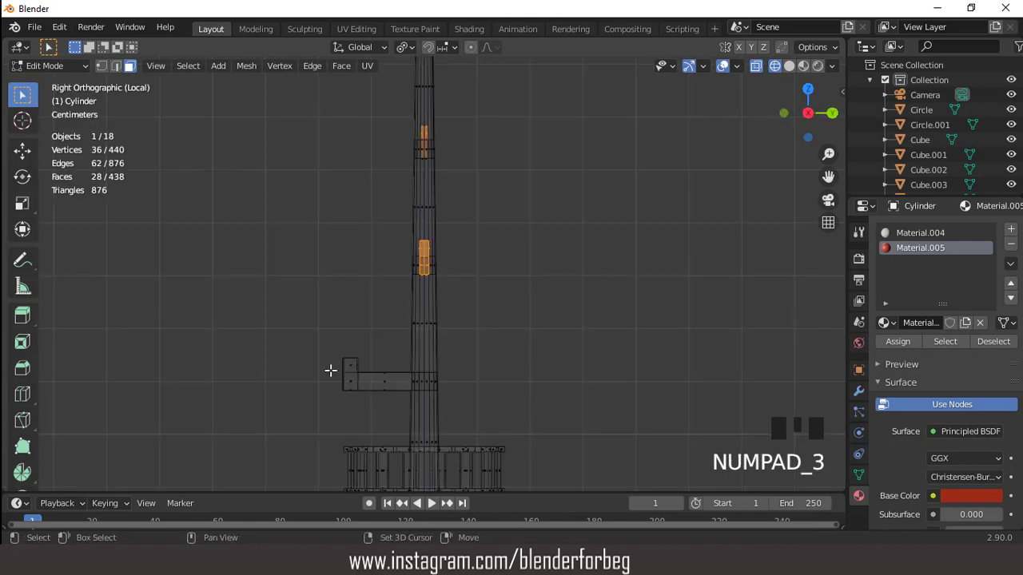
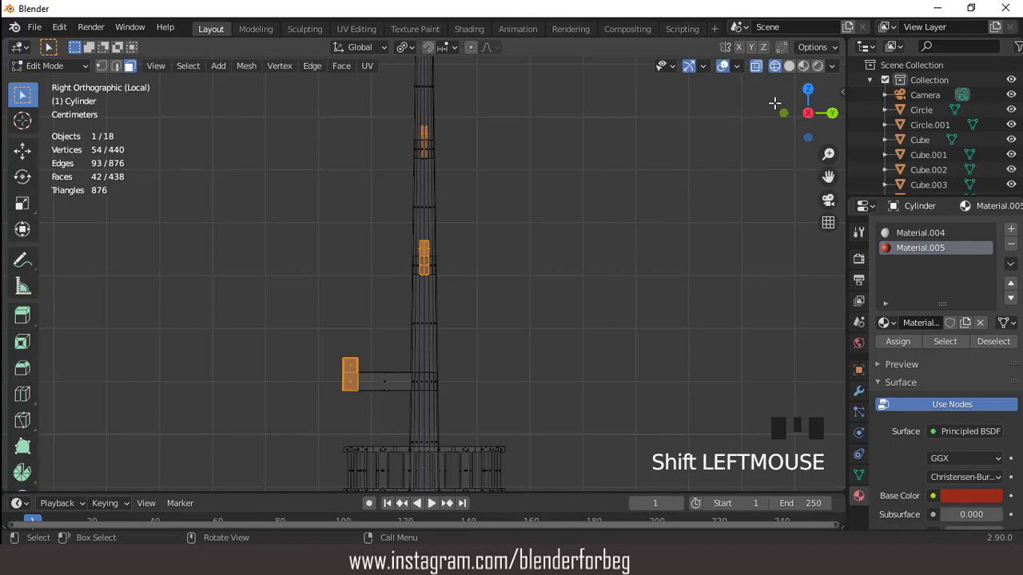
click(817, 76)
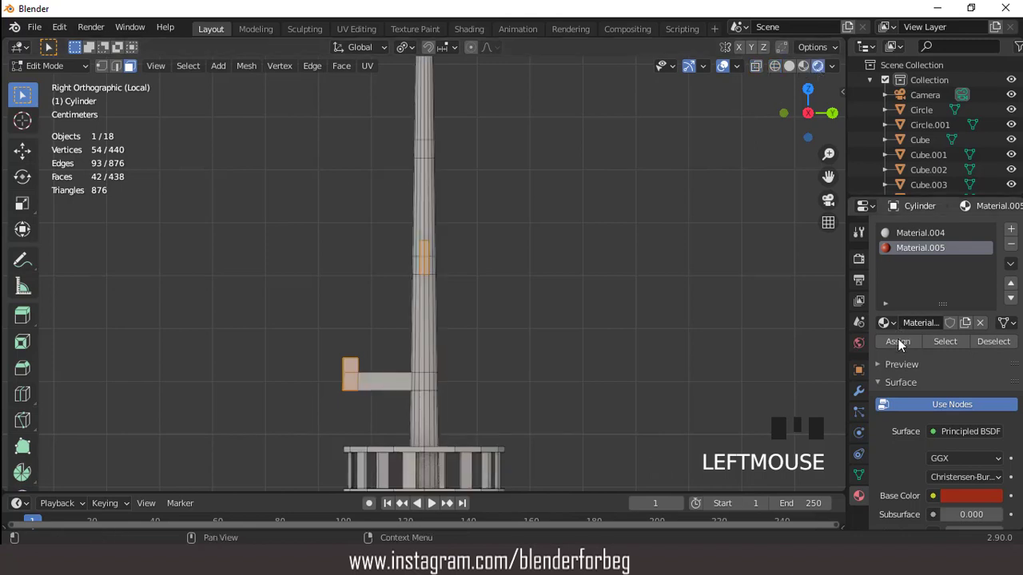
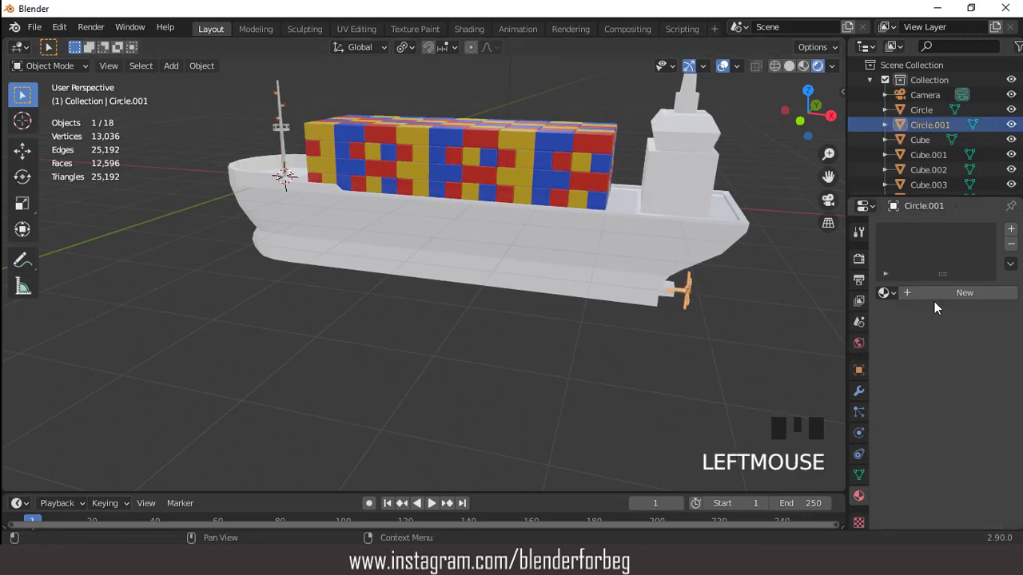
Give the propeller a new material and set its base colour to a light tone
drag(957, 295, 968, 436)
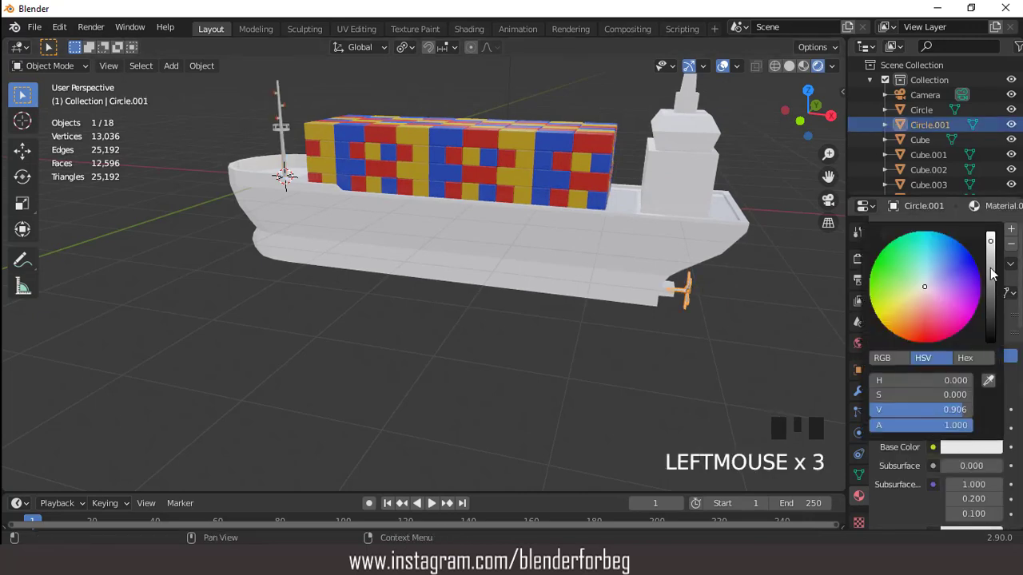
scroll(down, 3)
drag(955, 439, 718, 73)
drag(665, 146, 647, 146)
key(KP_1)
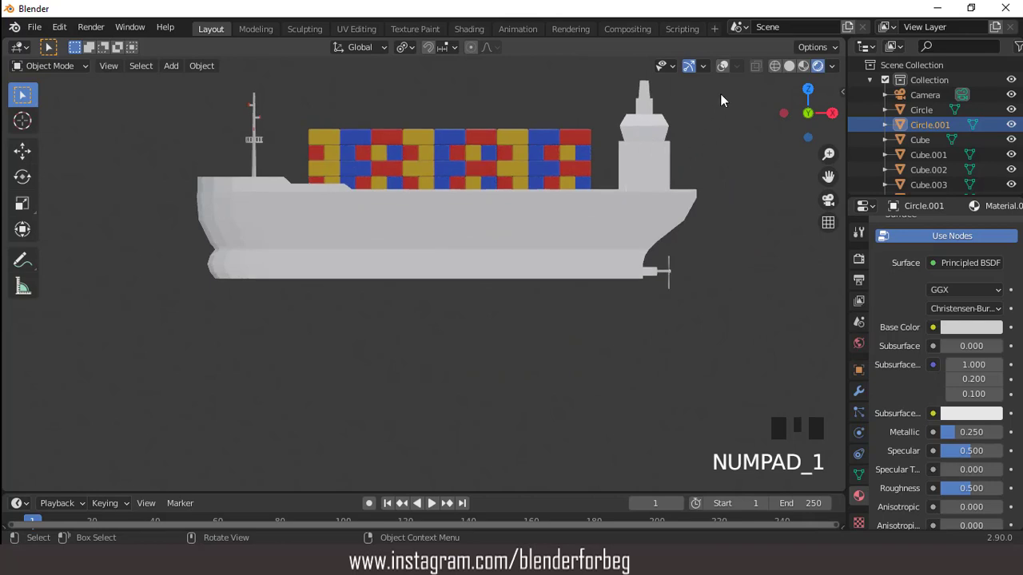
Select the bridge Cube, isolate it in local view and add a second material slot with a new dark material
click(728, 72)
scroll(up, 3)
scroll(down, 3)
drag(576, 201, 584, 162)
click(585, 161)
key(KP_Divide)
scroll(down, 3)
drag(506, 228, 966, 299)
drag(965, 299, 969, 476)
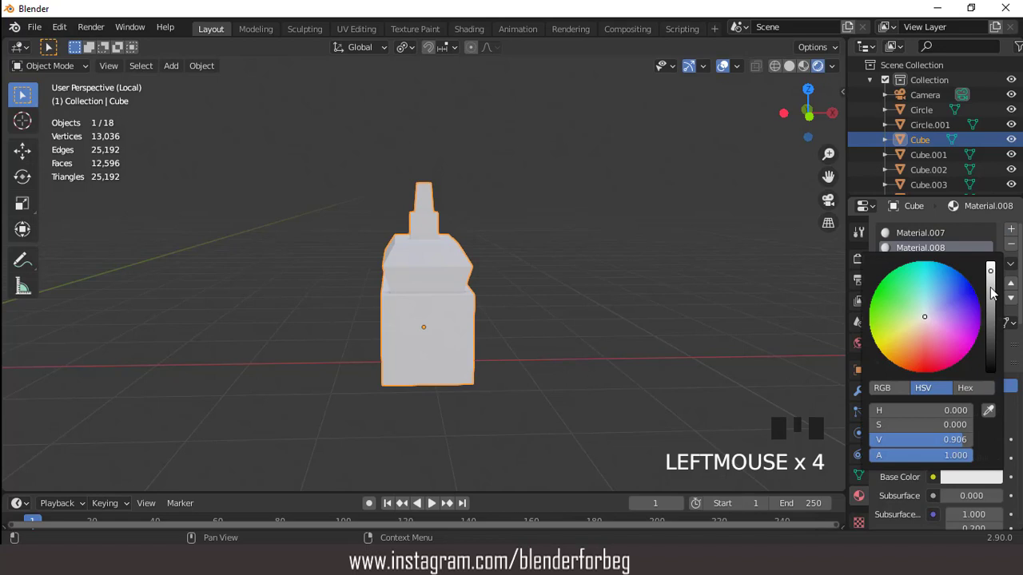
In Edit Mode add four vertical loop cuts across the bridge from the side, then more from the front
scroll(up, 3)
scroll(down, 3)
middle_click(422, 262)
key(KP_3)
scroll(up, 3)
key(Tab)
scroll(up, 3)
key(ctrl+r)
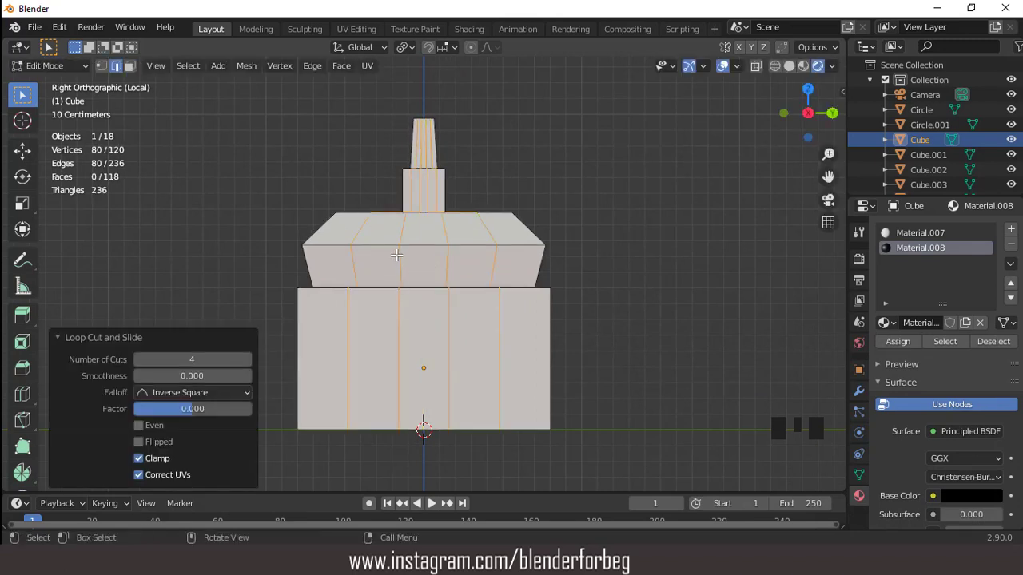
drag(450, 259, 507, 265)
key(KP_1)
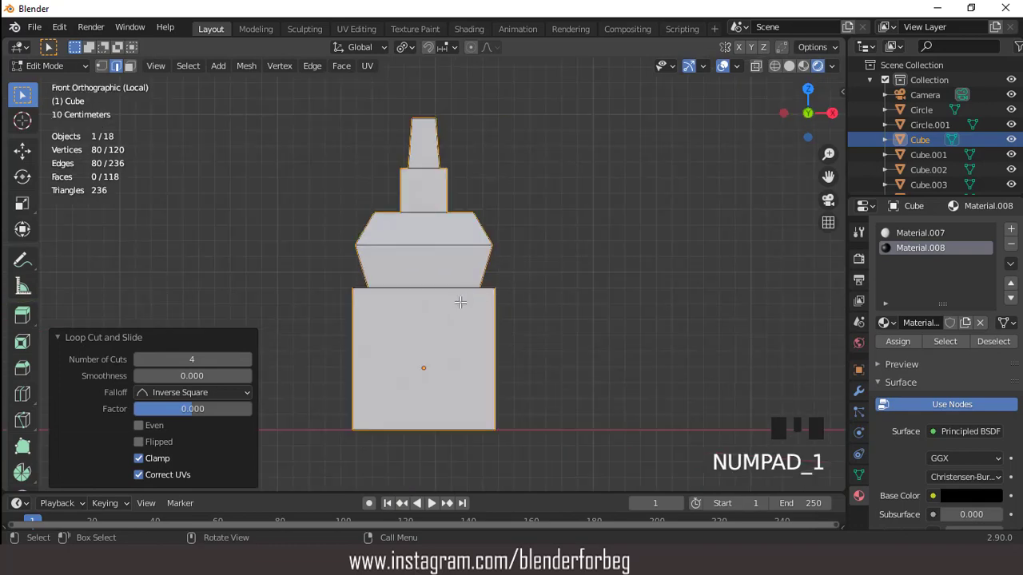
key(ctrl+r)
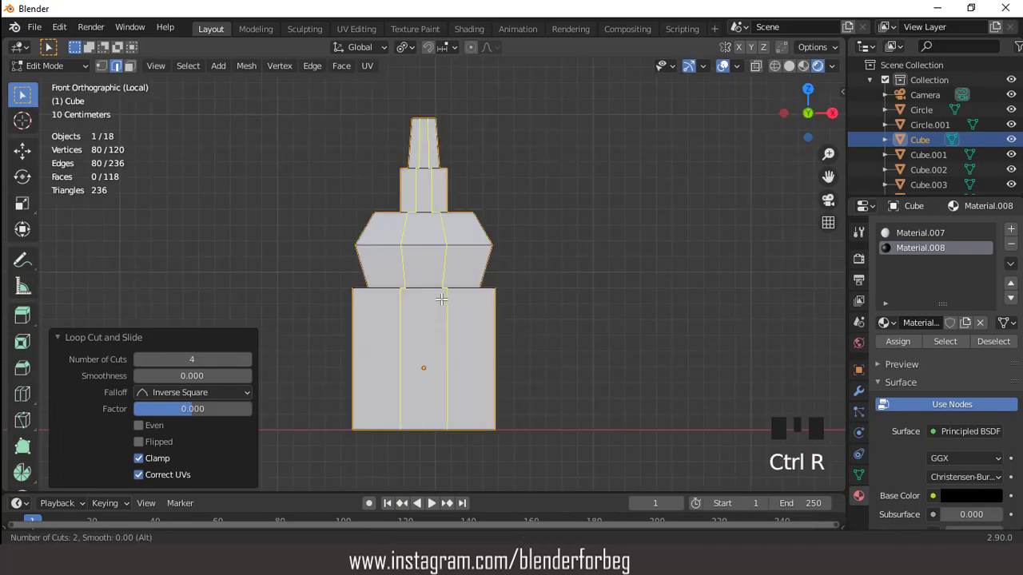
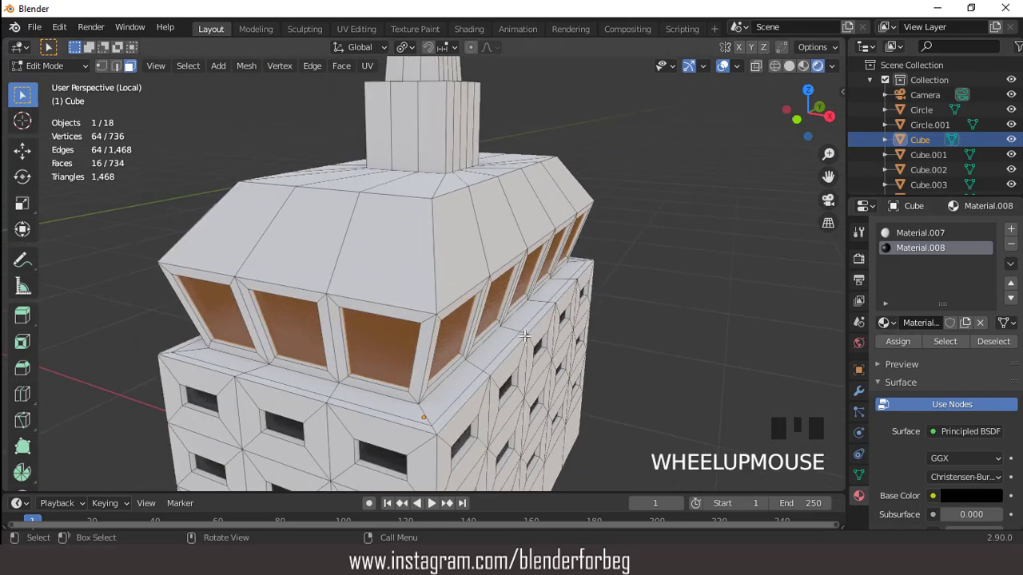
Select the window faces, inset and extrude them inward to form recessed panes
double_click(523, 327)
key(e)
scroll(down, 3)
drag(452, 304, 724, 73)
drag(724, 73, 671, 149)
key(KP_7)
Assign the black Material.008 to the window panes and return to the whole ship with the hull selected
key(KP_Divide)
scroll(down, 3)
drag(575, 179, 430, 185)
scroll(up, 3)
click(464, 231)
key(KP_1)
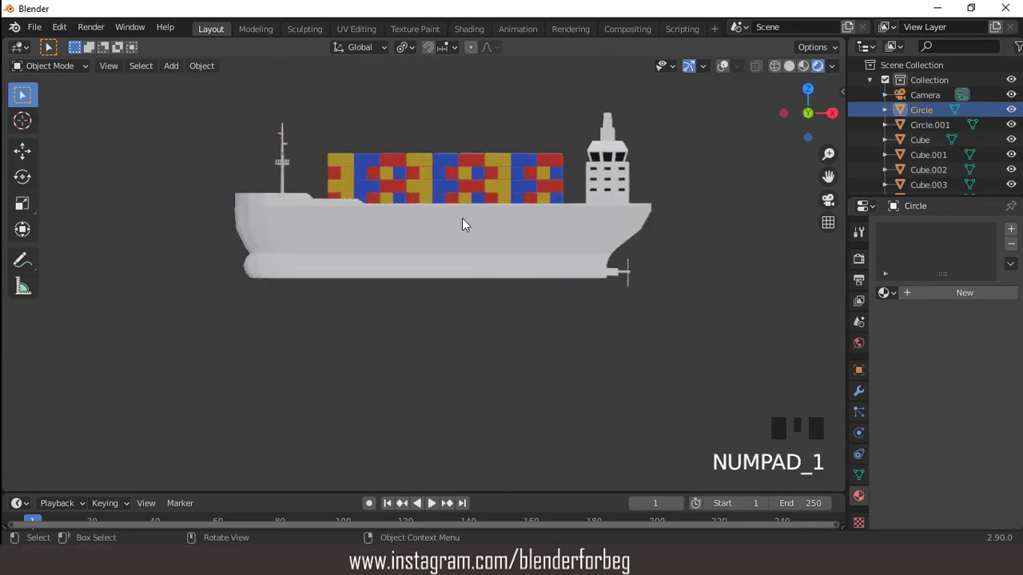
Create a new material for the hull Circle and set its Base Color to dark red
click(731, 71)
scroll(up, 3)
scroll(down, 3)
drag(498, 218, 967, 297)
drag(967, 297, 973, 456)
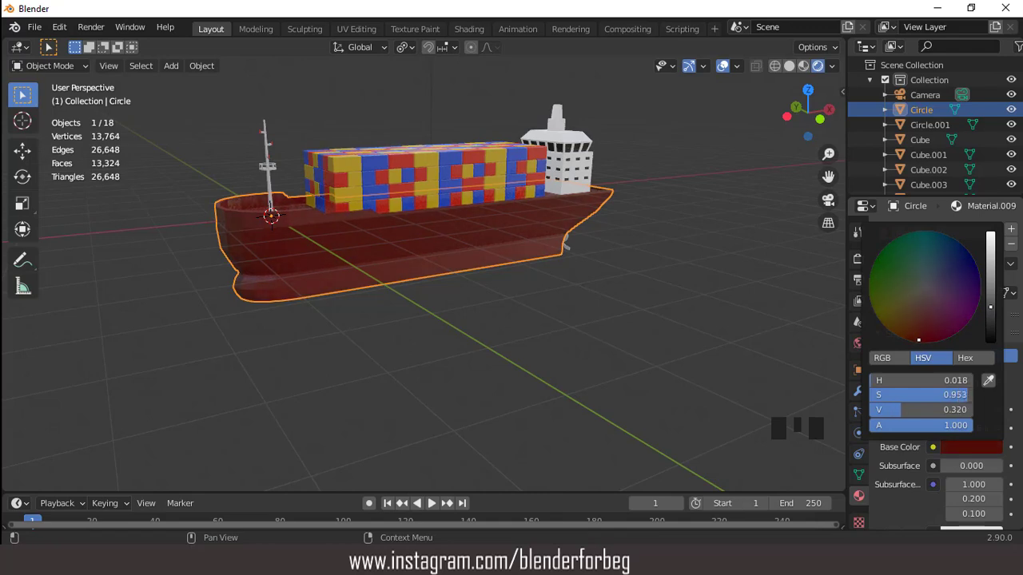
Add two more hull material slots, one white and one dark, for the stripes
scroll(up, 3)
scroll(down, 3)
drag(499, 233, 1001, 239)
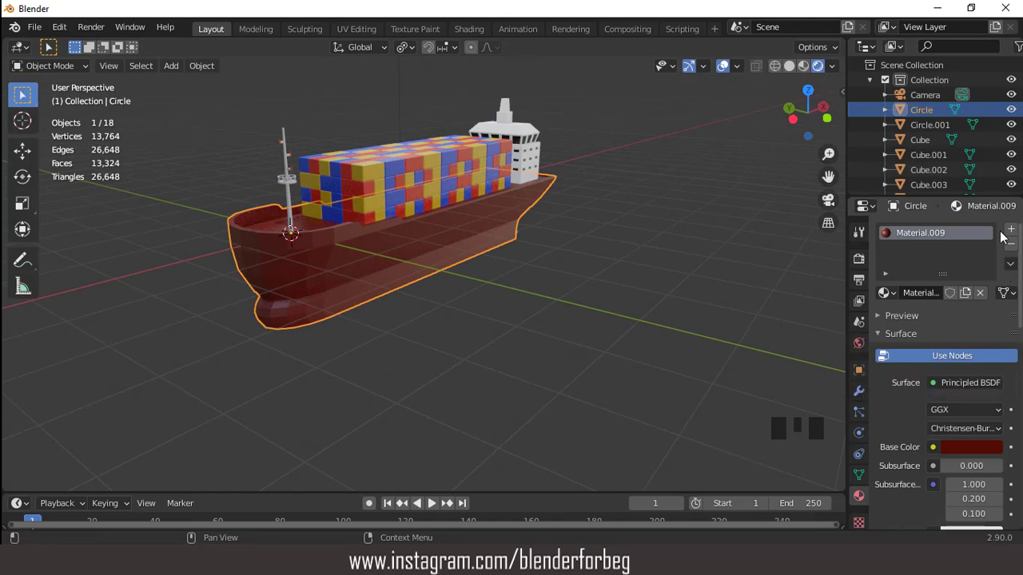
drag(1012, 234, 988, 427)
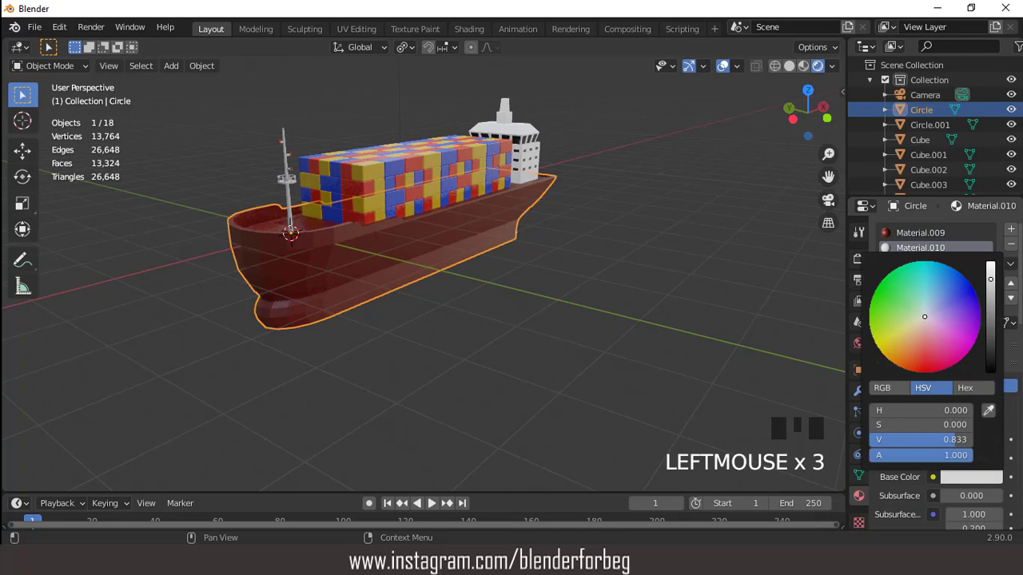
drag(1014, 235, 982, 483)
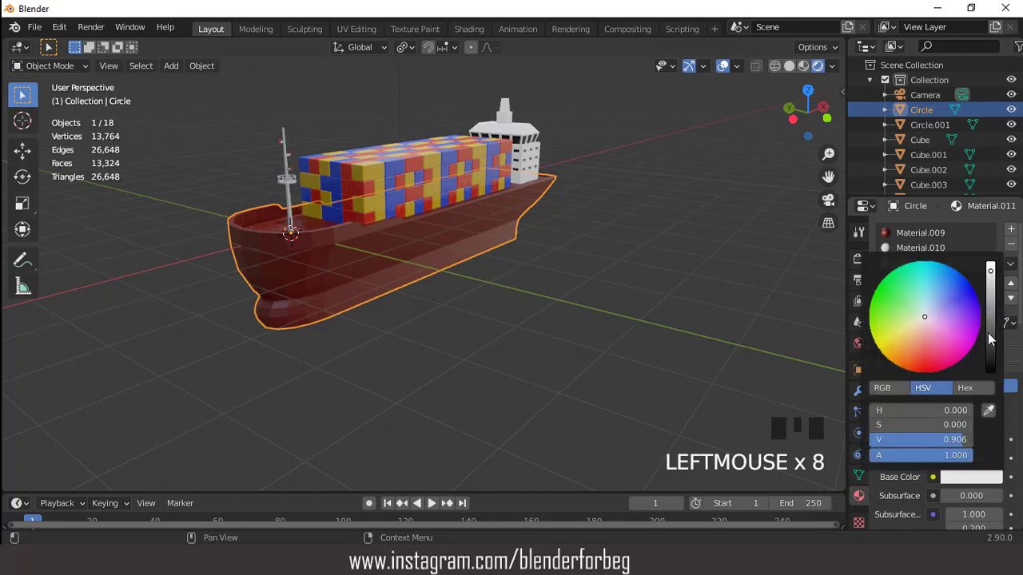
scroll(up, 3)
key(KP_1)
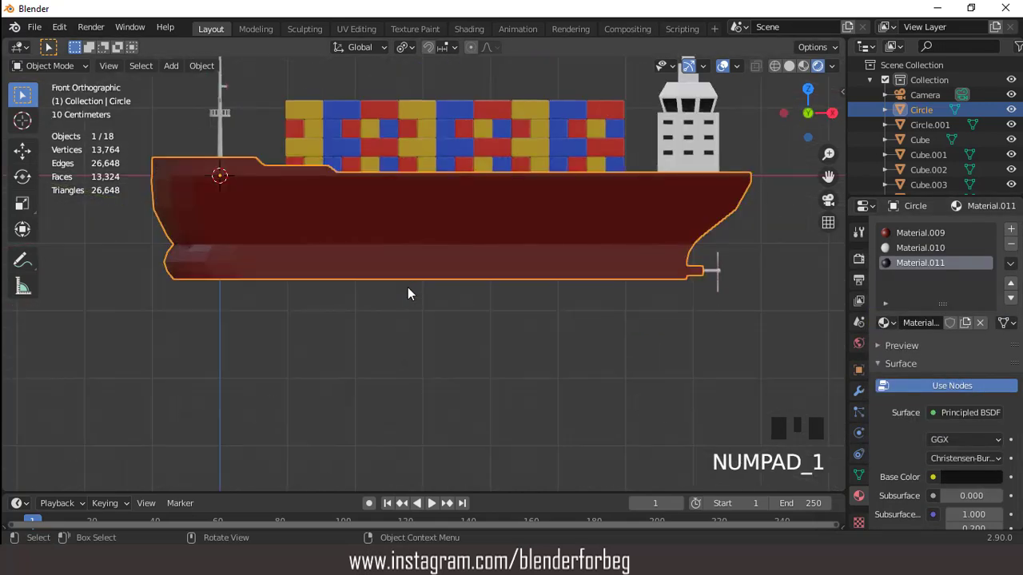
Isolate the hull in local view and enter Edit Mode ready for horizontal stripe loop cuts
key(Tab)
key(KP_Divide)
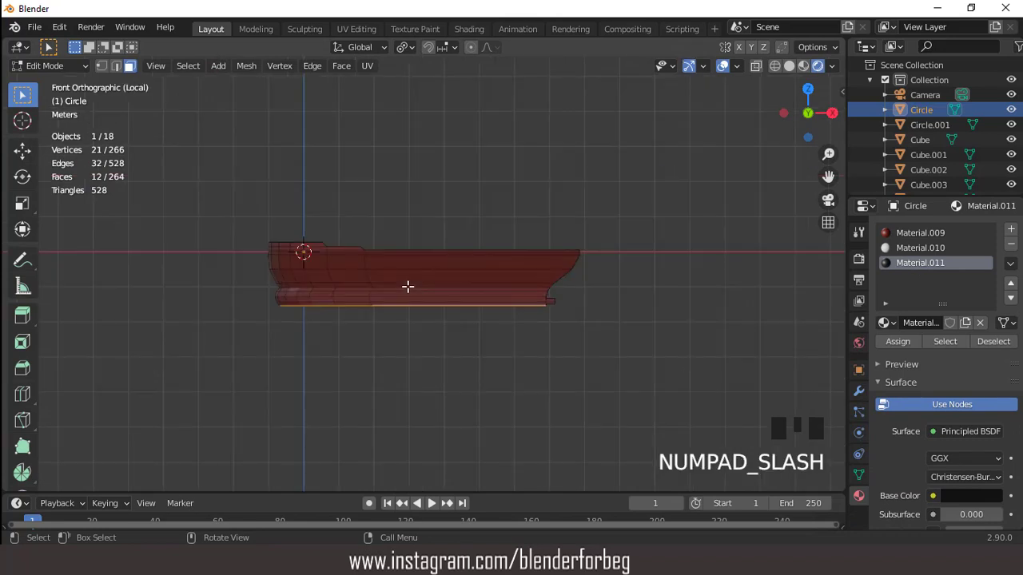
scroll(up, 3)
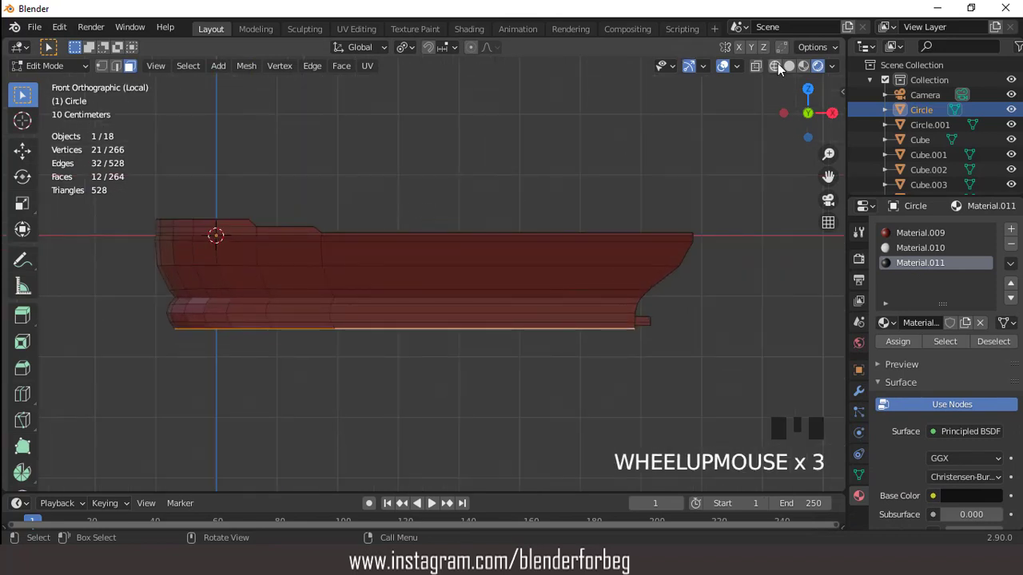
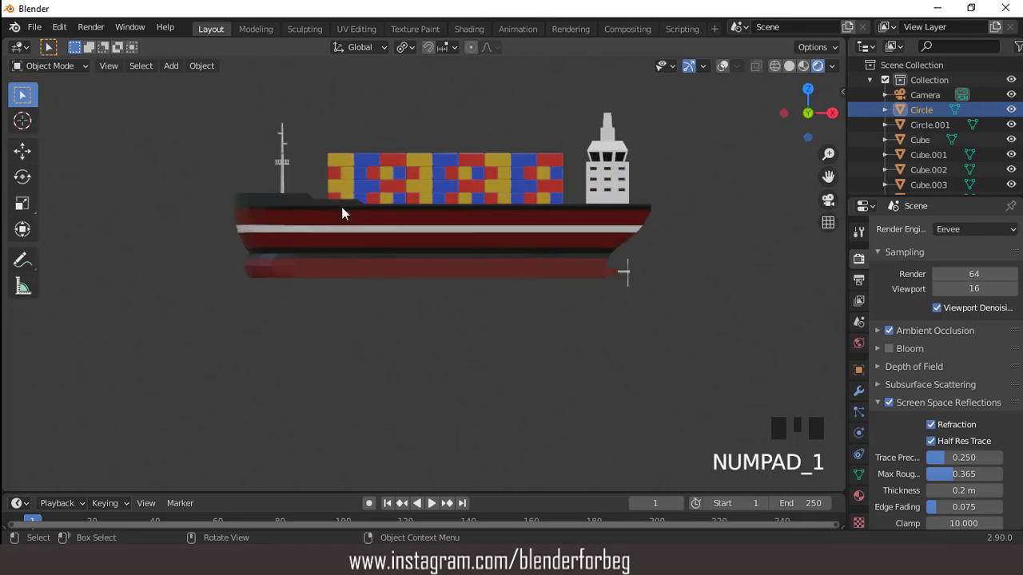
Orbit, pan and zoom the viewport to inspect the finished cargo ship from several angles
drag(394, 195, 924, 372)
scroll(down, 3)
drag(888, 455, 931, 496)
scroll(down, 3)
scroll(up, 3)
drag(444, 167, 482, 175)
scroll(down, 3)
key(ctrl+KP_8)
key(ctrl+KP_8)
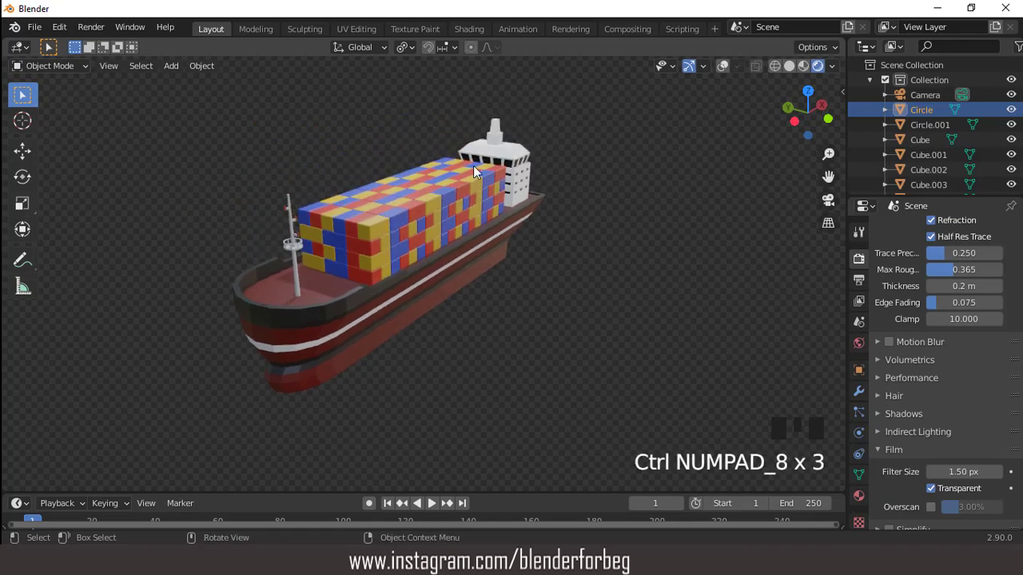
scroll(up, 3)
scroll(down, 3)
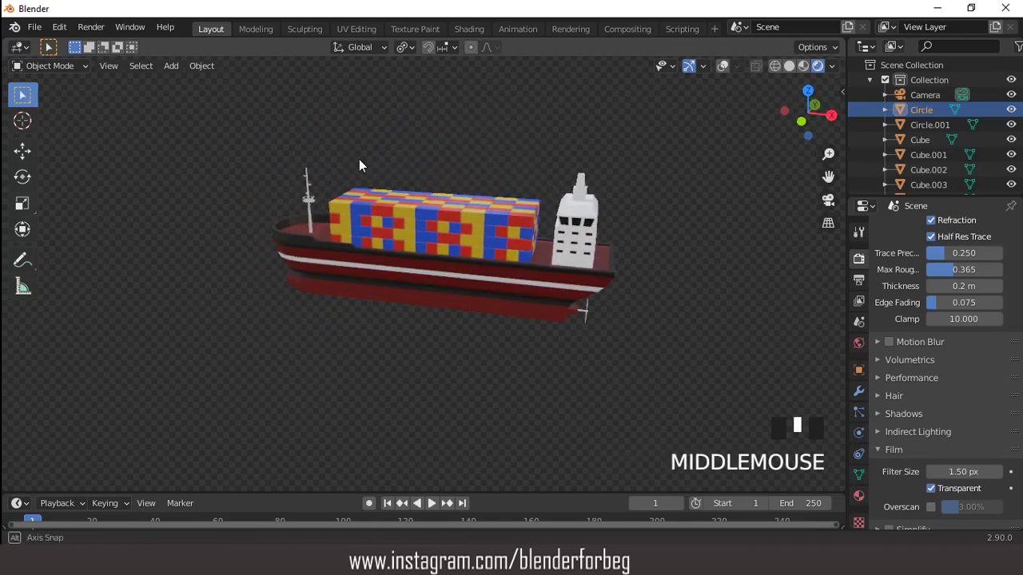